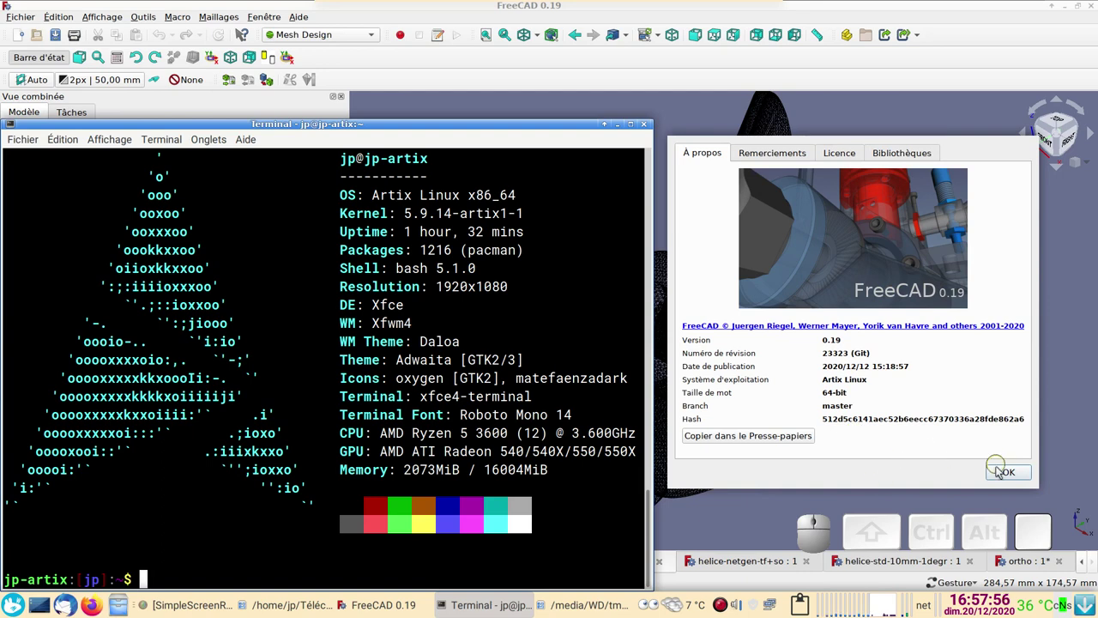
# Dismiss the About FreeCAD version dialog to reveal the helice-mefisto-2mm mesh
pyautogui.click(1001, 471)
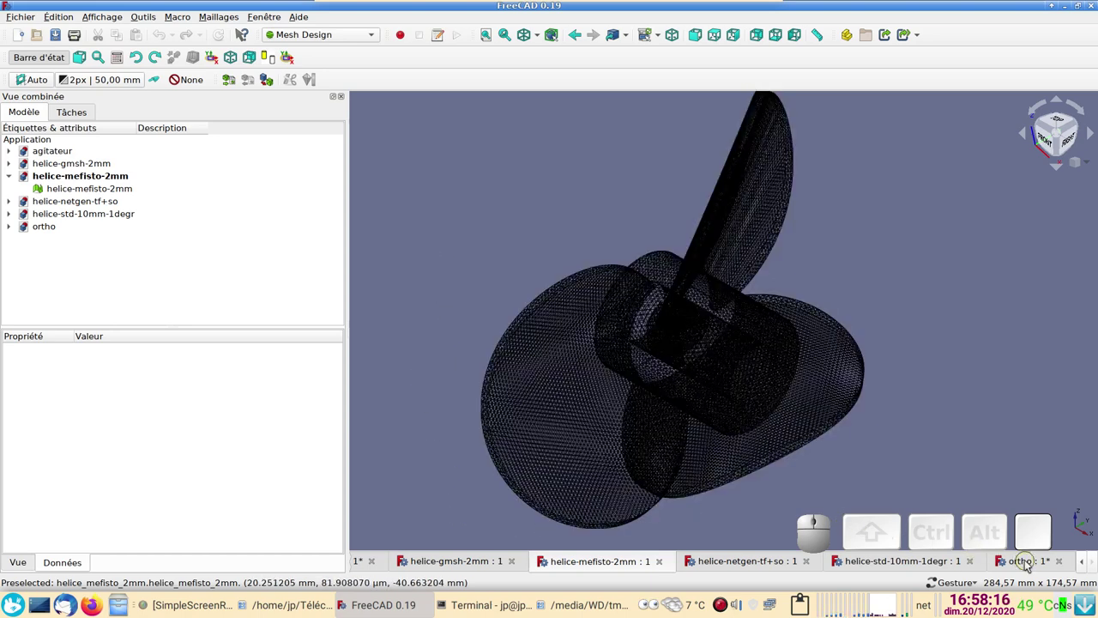
# Expand ortho > Body, select its Pocket feature and show the pocketed block in the 3D view
pyautogui.click(1031, 561)
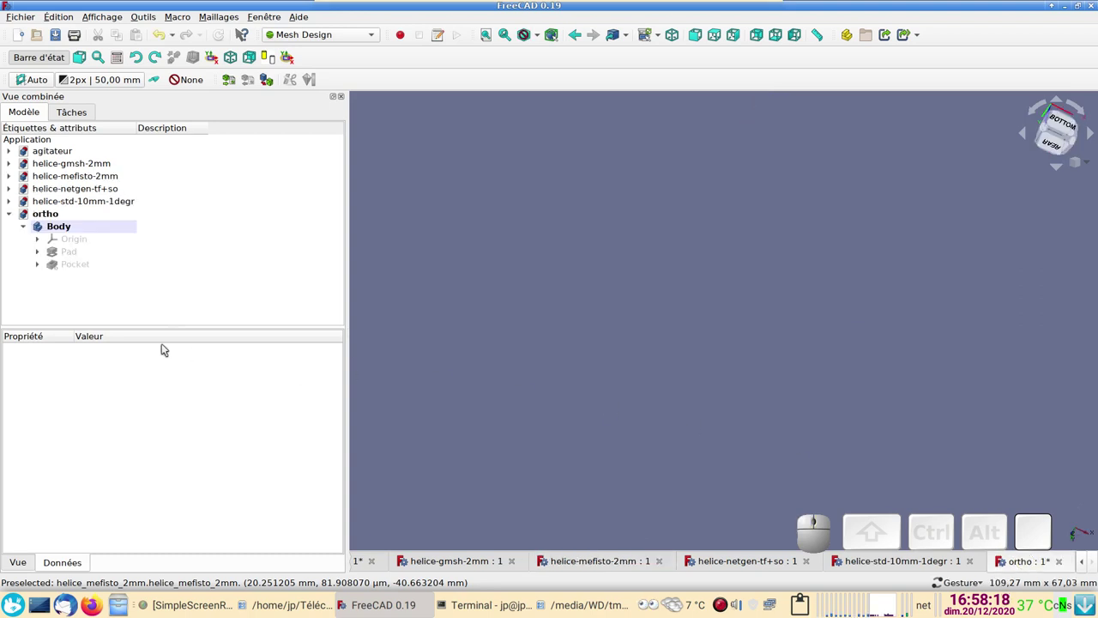
pyautogui.click(67, 270)
pyautogui.press('space')
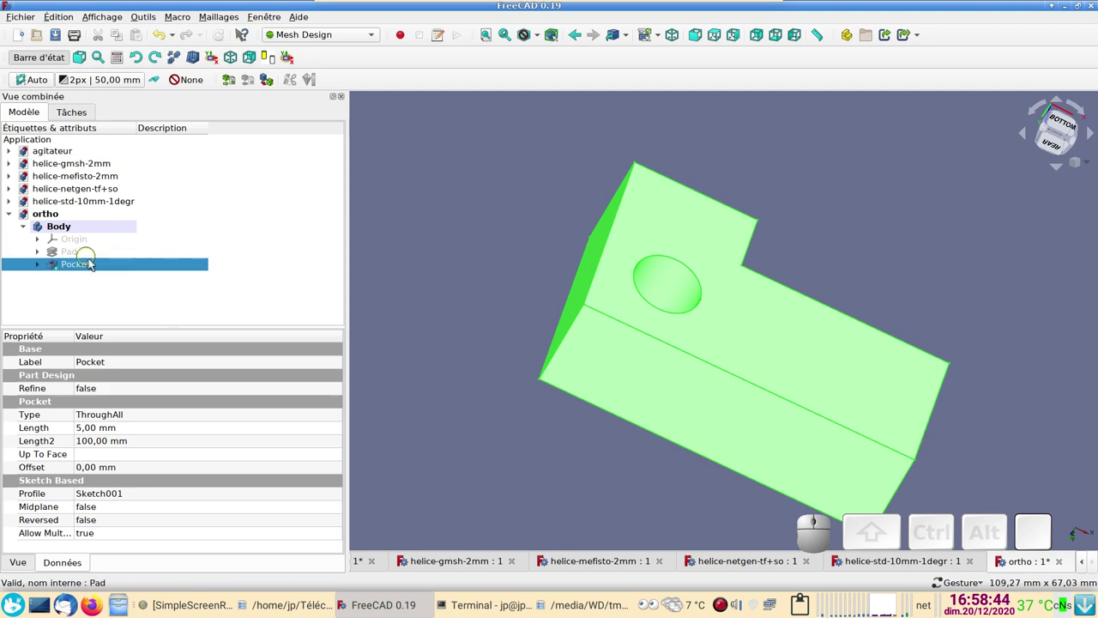
# Browse the Mefisto, Netgen and gmsh tessellation tabs for the block, cancel, and open the Macro menu
pyautogui.click(272, 75)
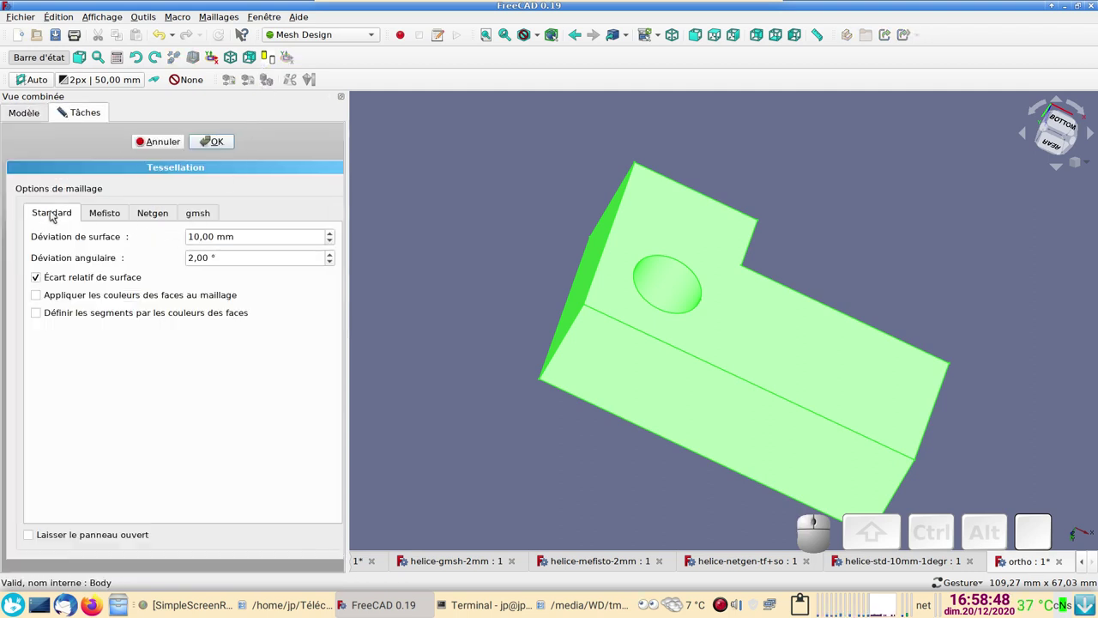
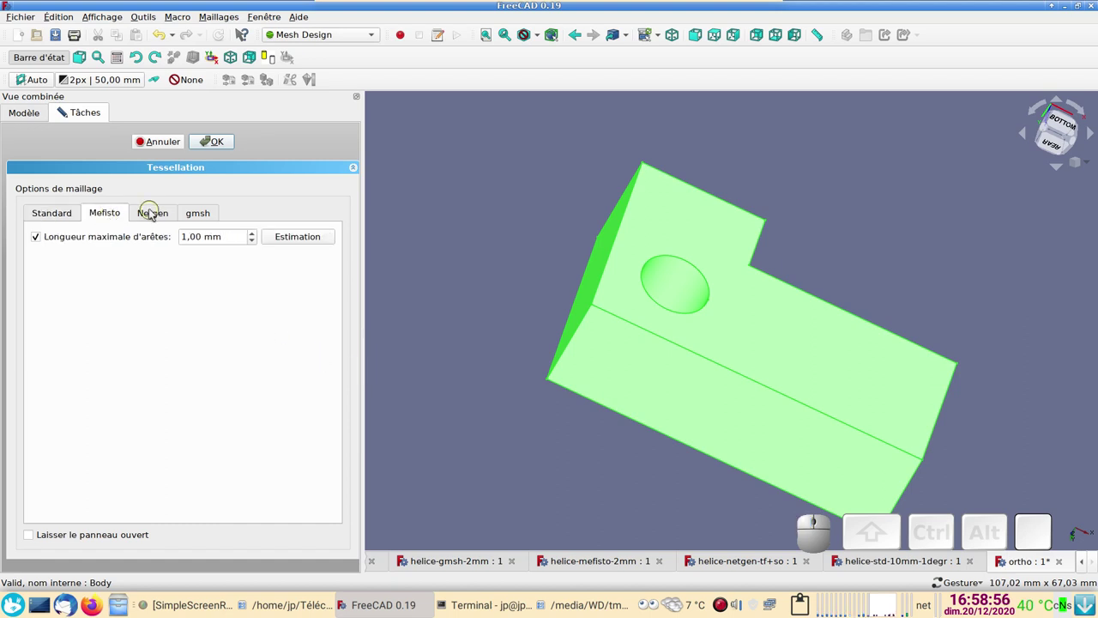
pyautogui.click(159, 216)
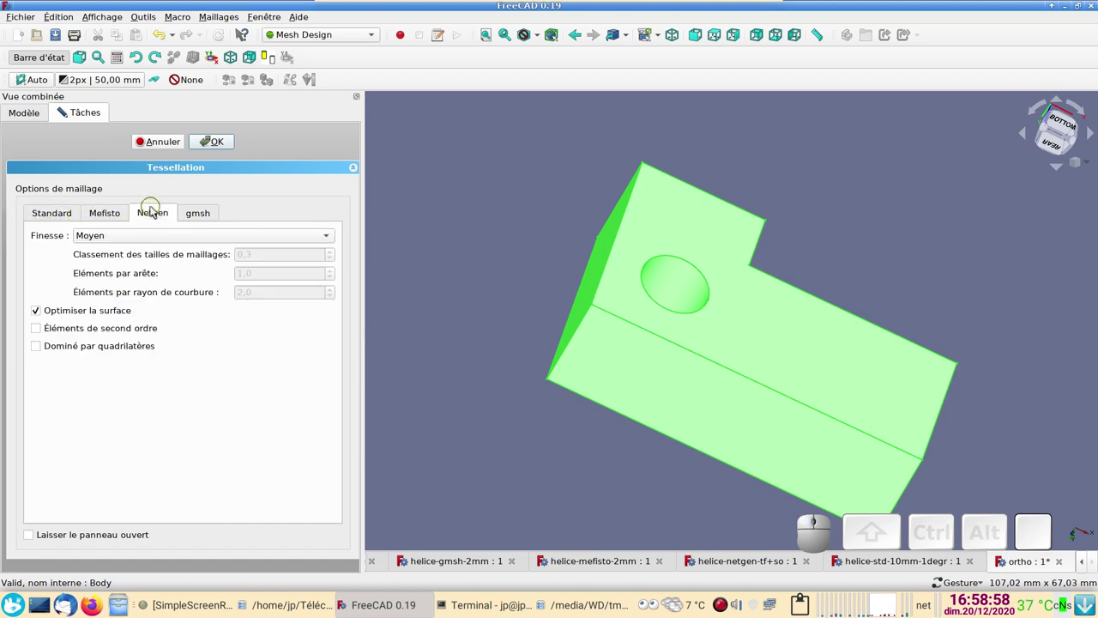
pyautogui.click(199, 217)
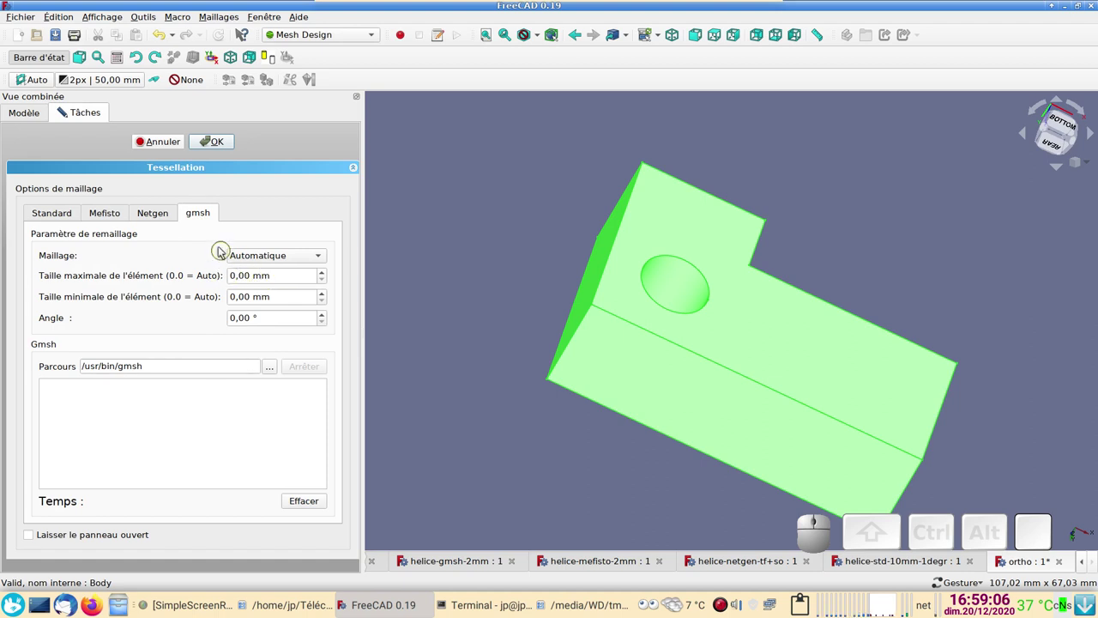
pyautogui.click(158, 141)
pyautogui.click(184, 22)
# Open the Macros dialog listing the user FCMacro and Python scripts
pyautogui.click(227, 62)
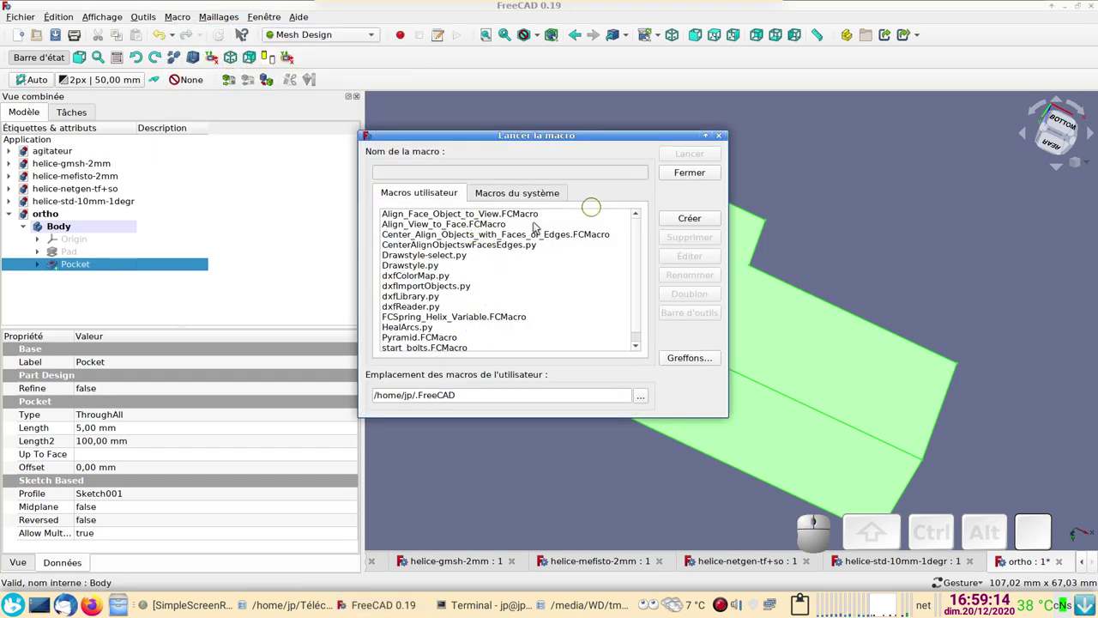
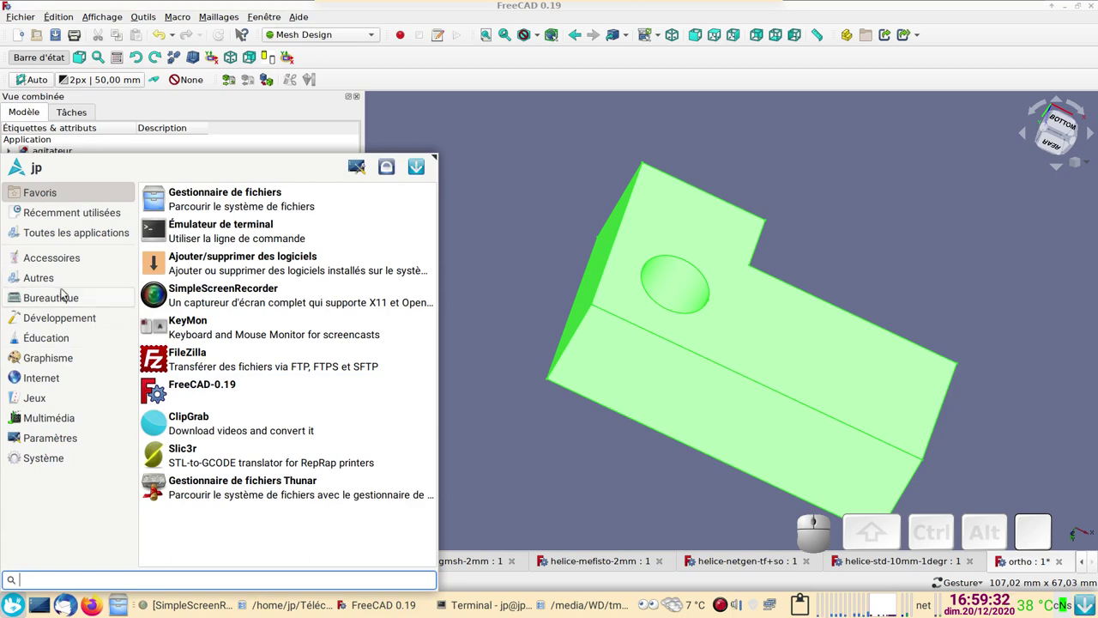
# Launch Add/Remove Software and search for gmsh, showing gmsh-bin 4.7.0-1 already installed
pyautogui.click(246, 258)
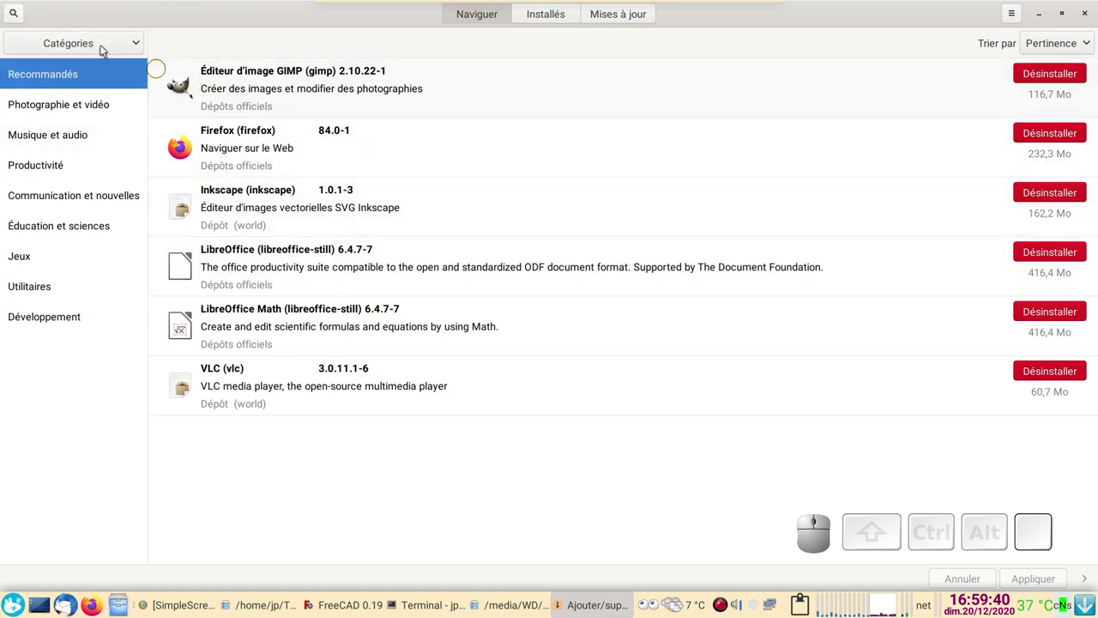
pyautogui.click(22, 15)
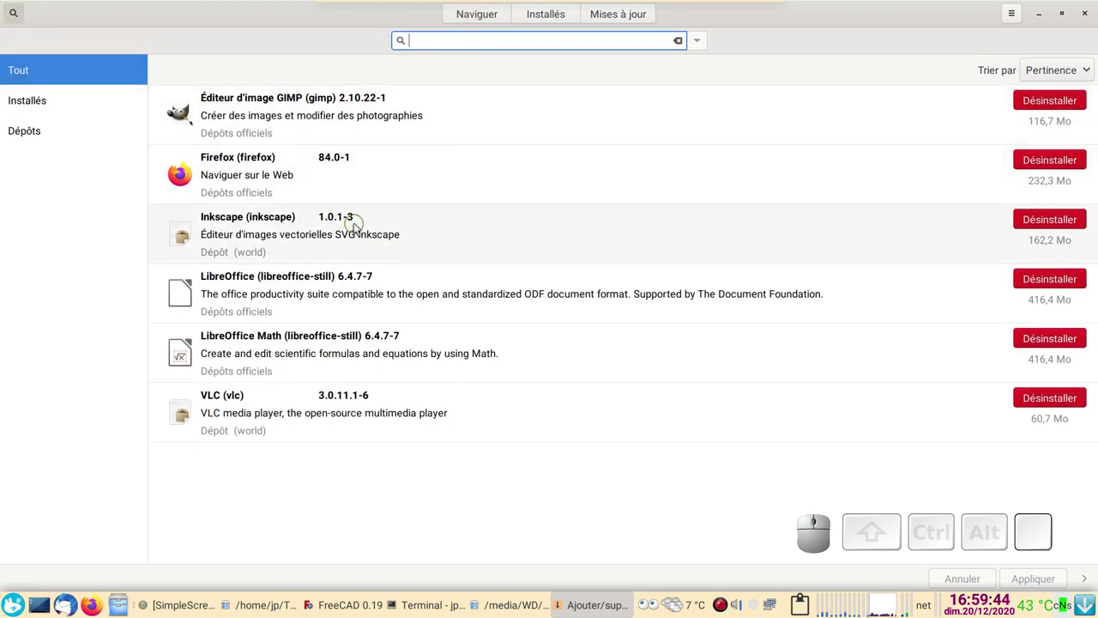
pyautogui.press('s')
pyautogui.press('h')
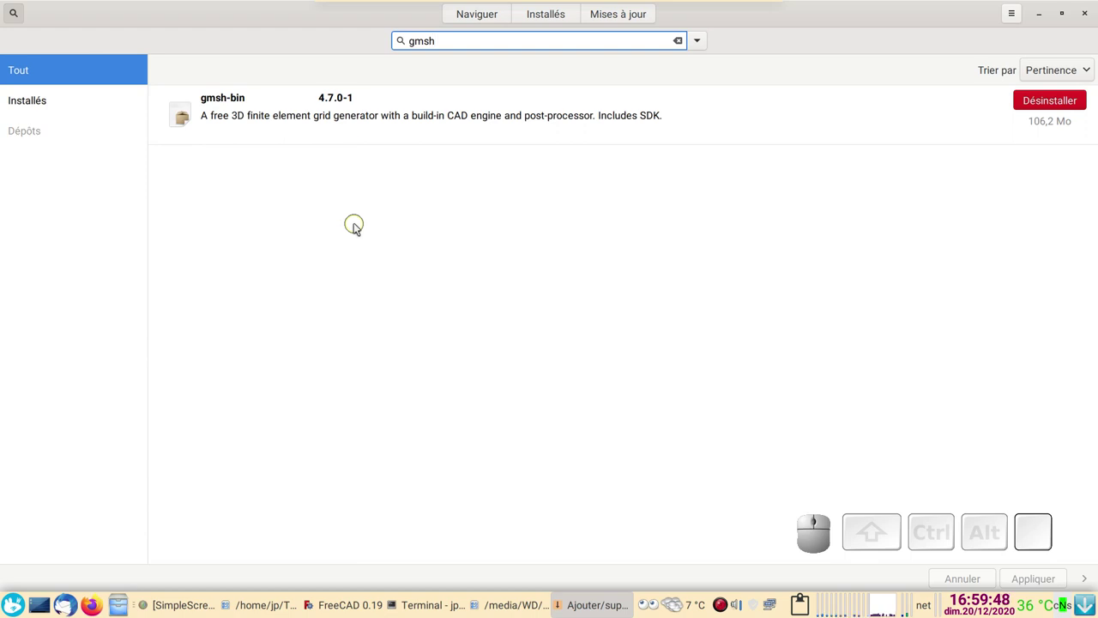
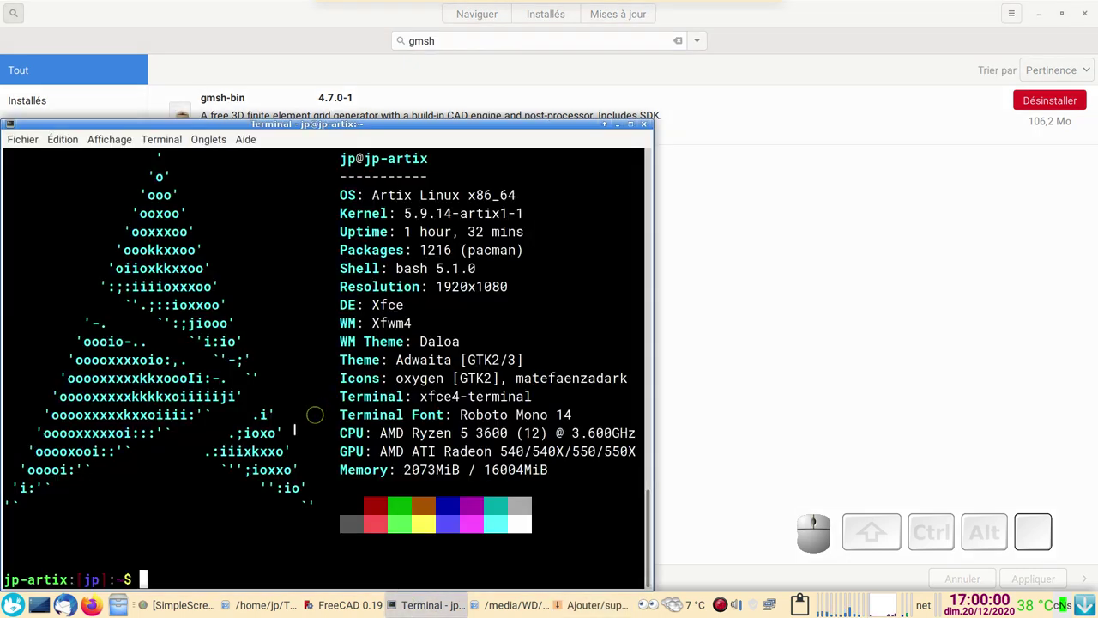
# Run yaourtix gmsh in the terminal and scroll the results showing gmsh-bin 4.7.0-1 installed
pyautogui.press('Up')
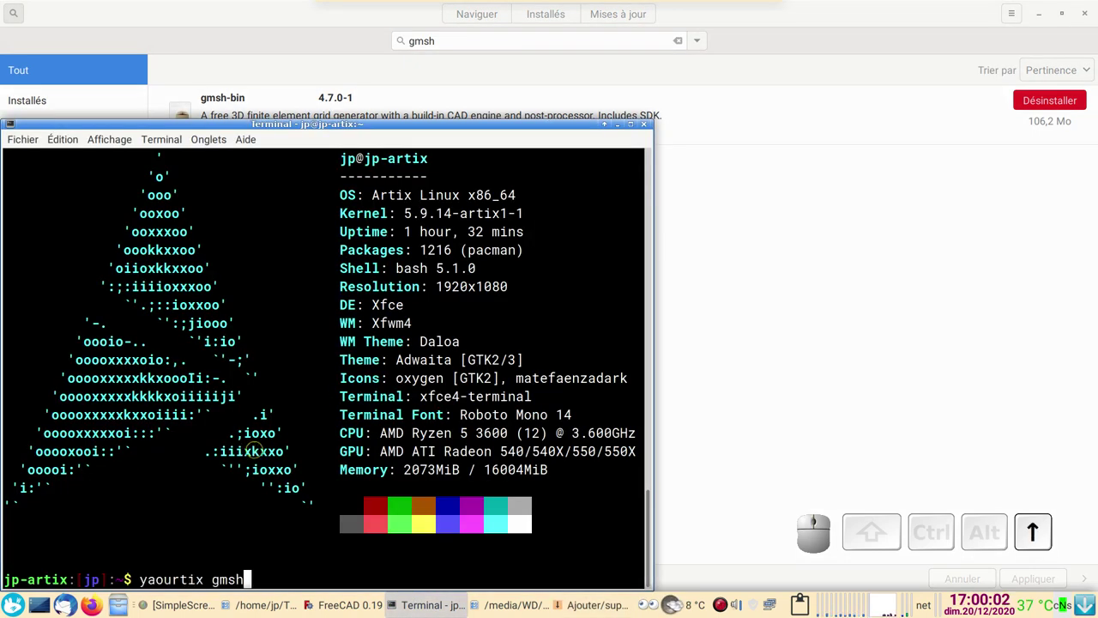
pyautogui.press('Return')
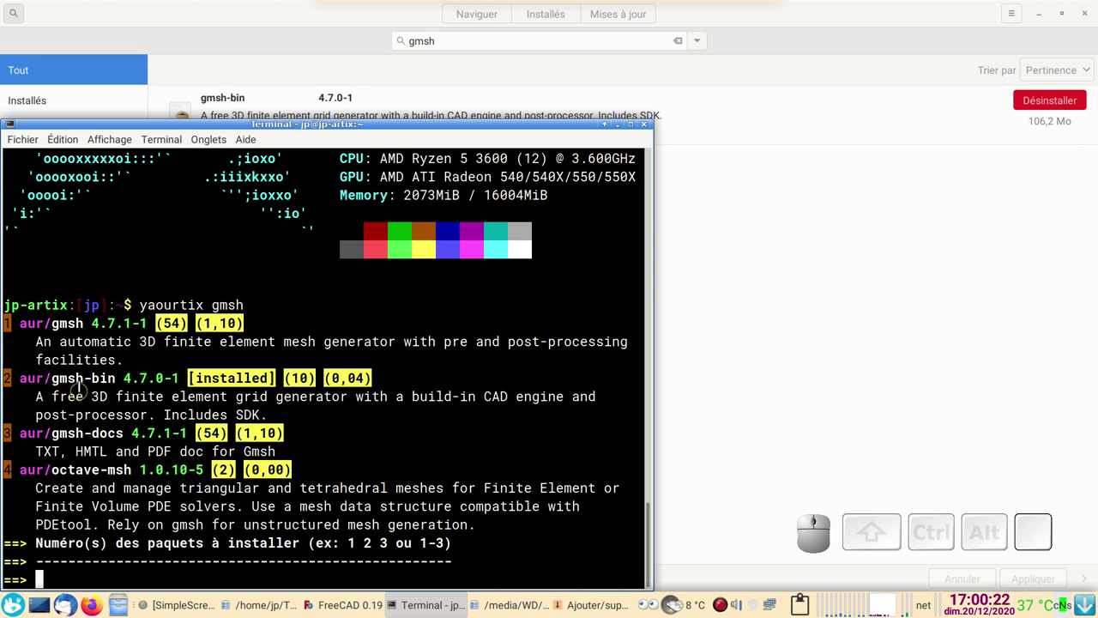
pyautogui.scroll(3)
pyautogui.scroll(3)
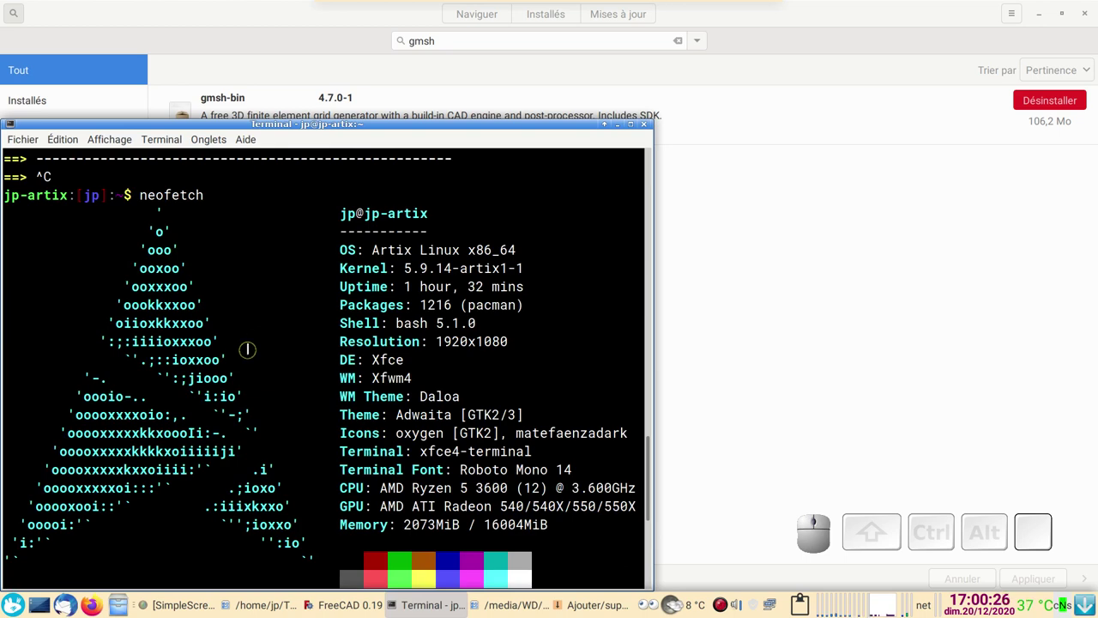
pyautogui.scroll(-3)
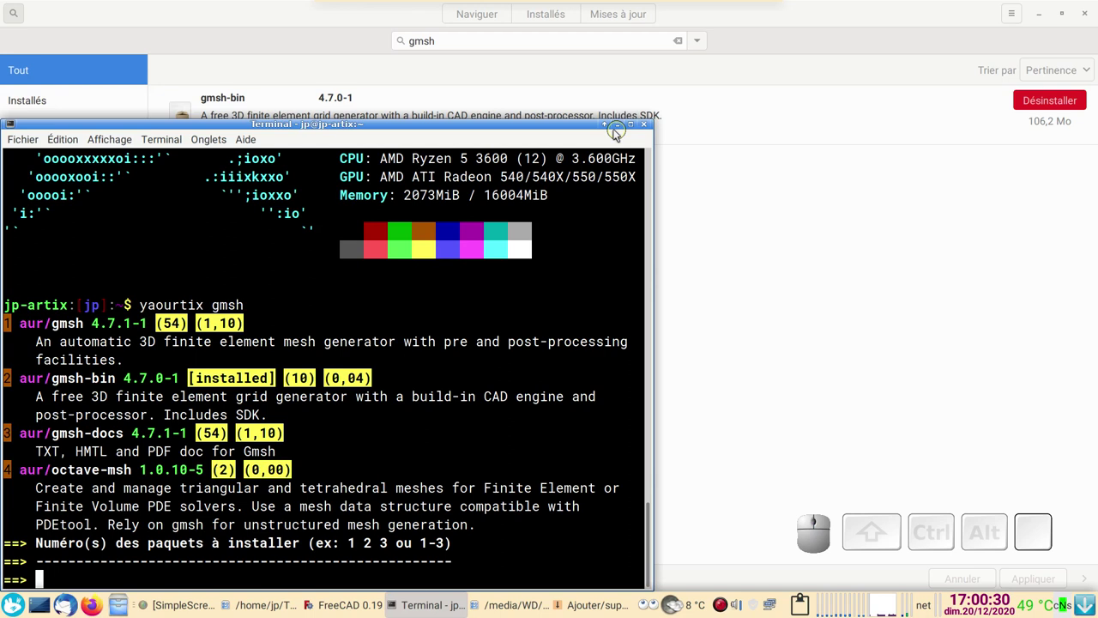
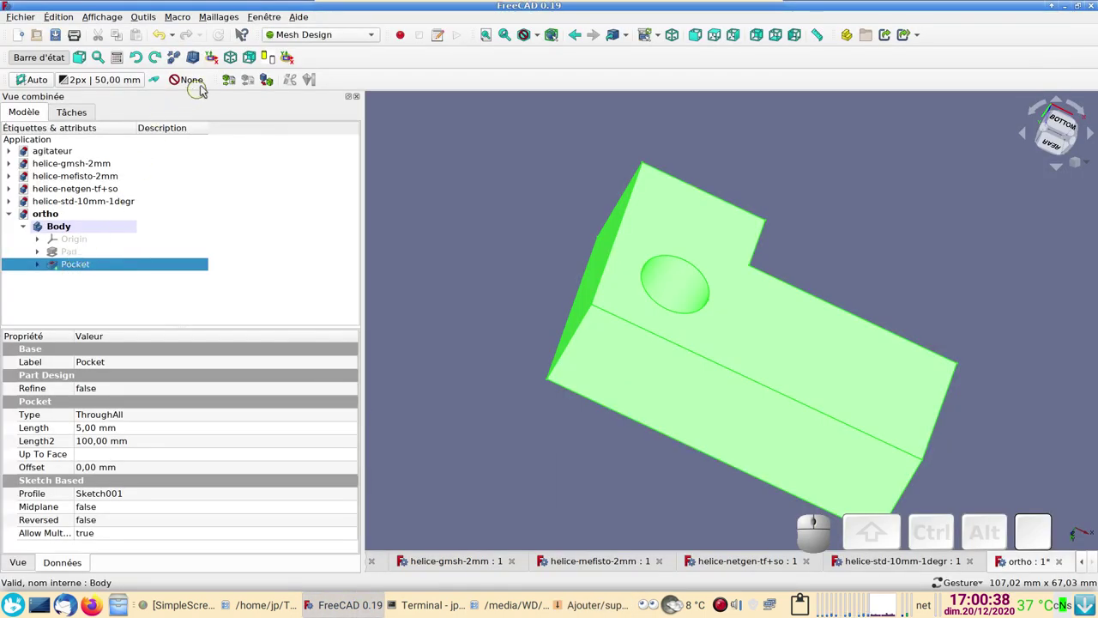
# Reopen tessellation on the gmsh tab and browse its executable path twice, confirming /usr/bin/gmsh unchanged
pyautogui.click(268, 79)
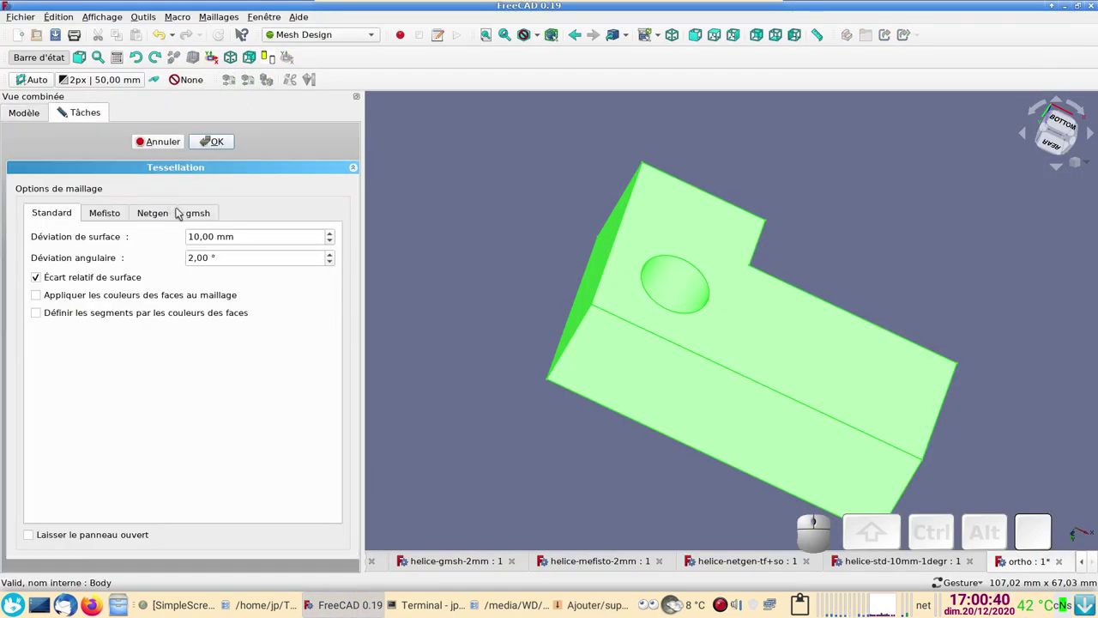
pyautogui.click(199, 211)
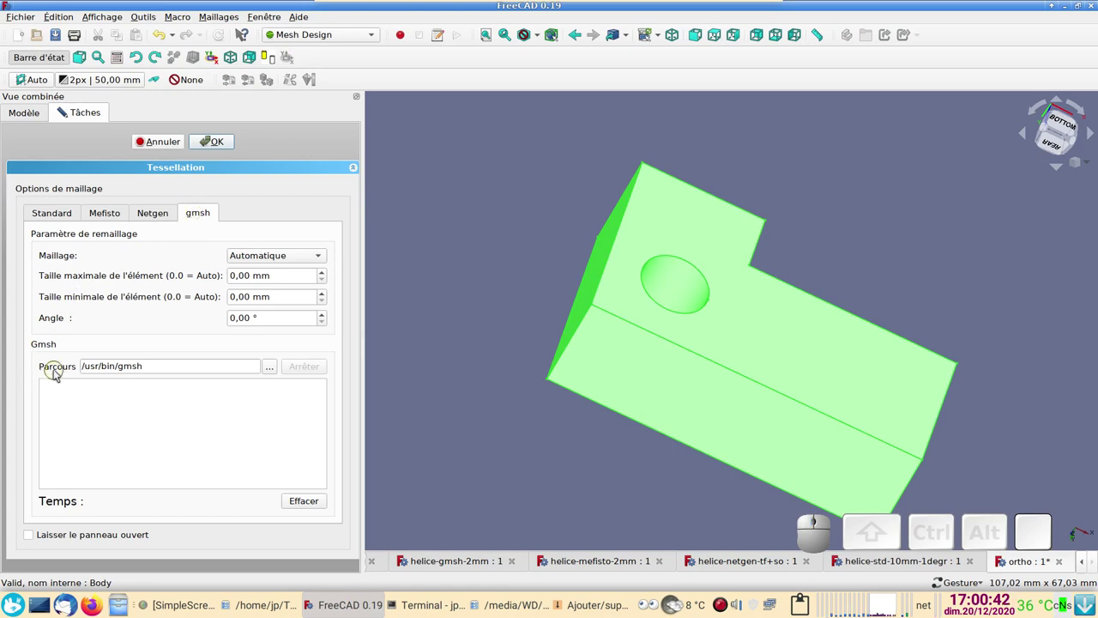
pyautogui.click(277, 370)
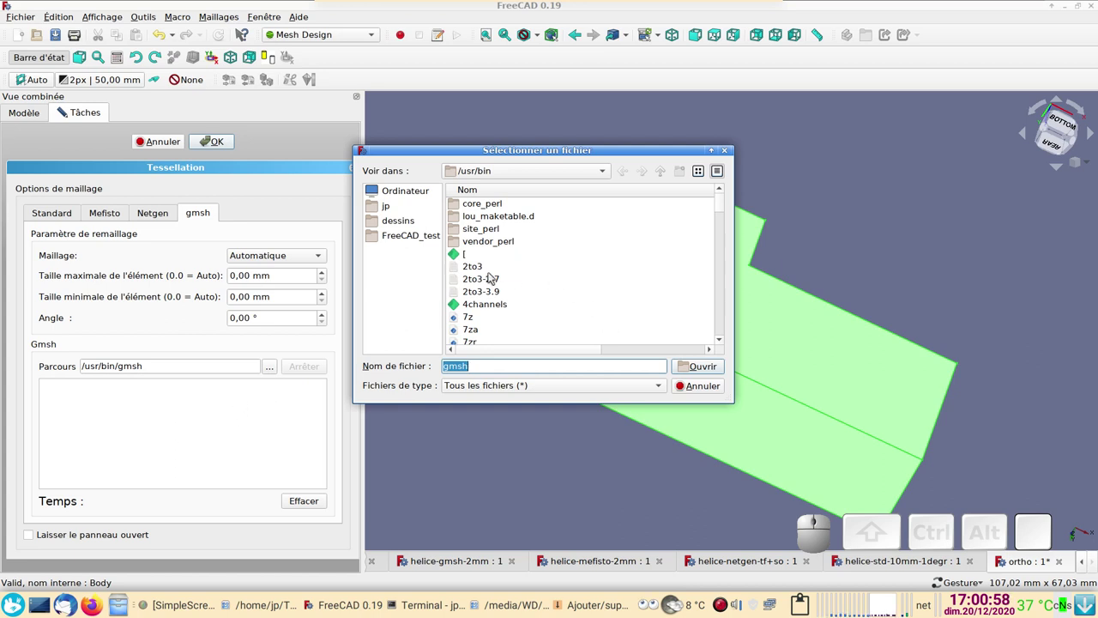
pyautogui.click(711, 390)
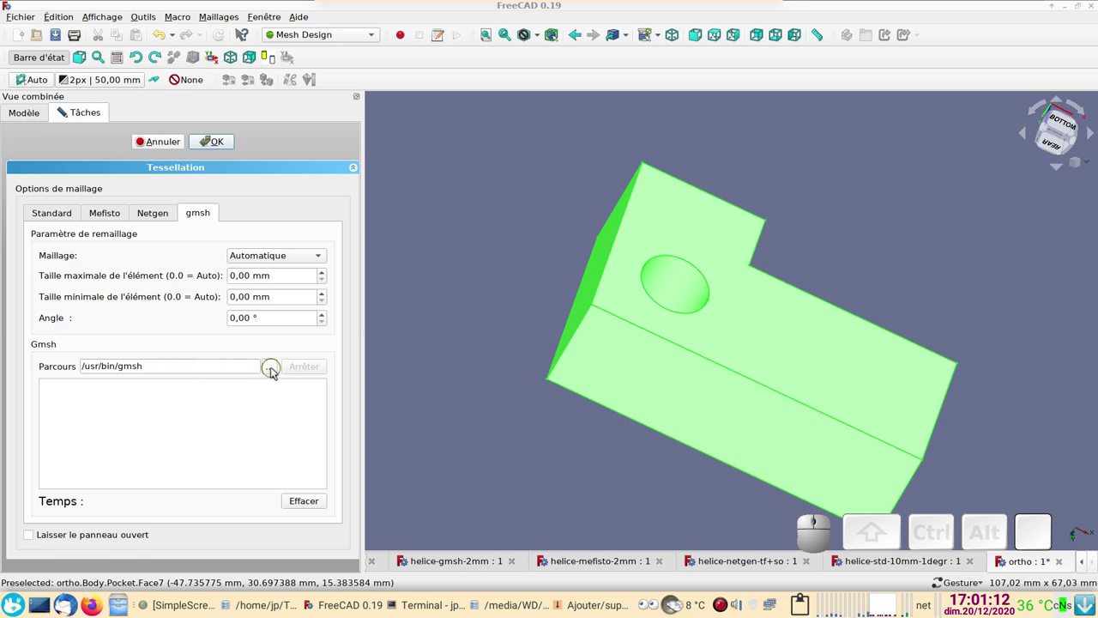
pyautogui.click(278, 369)
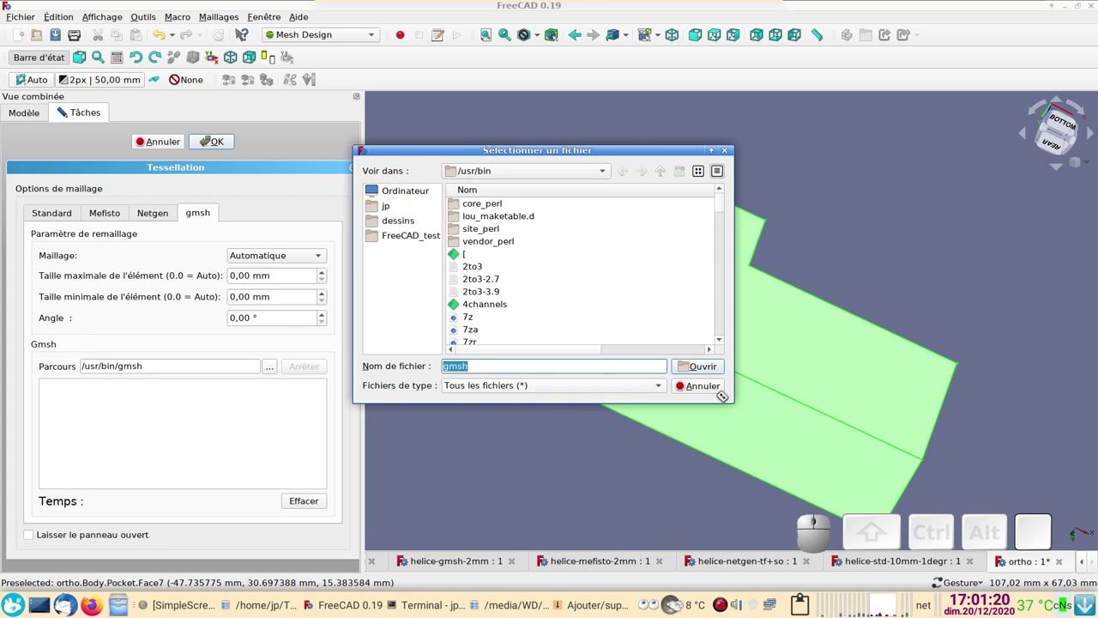
pyautogui.click(715, 391)
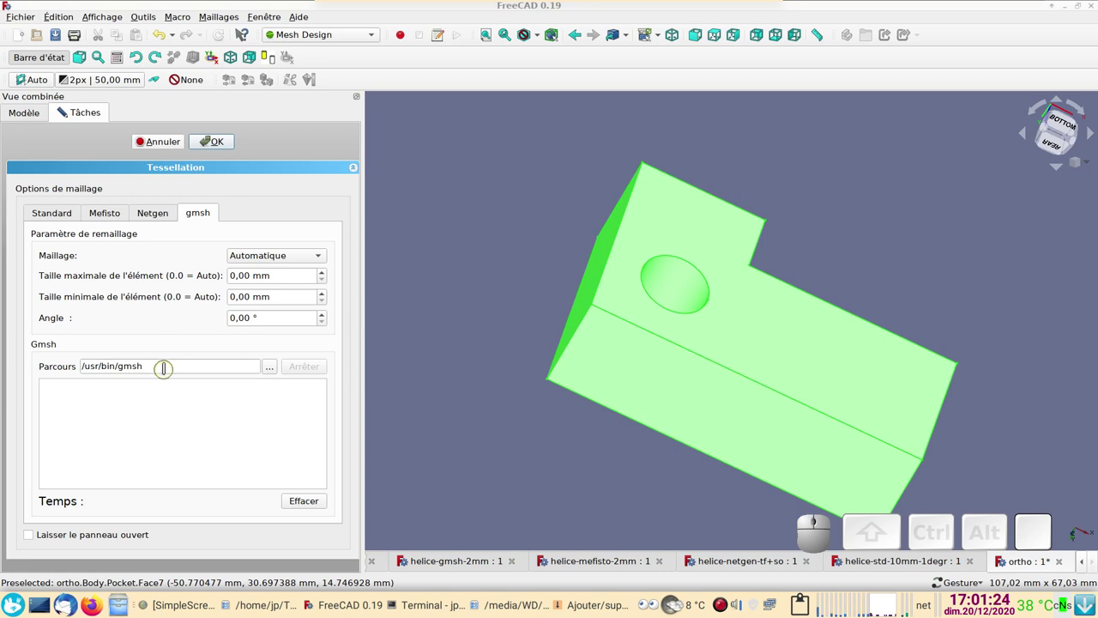
# Mesh the block with Standard settings at 6° angular deviation and hide the solid to show Pocket (Meshed)
pyautogui.click(56, 217)
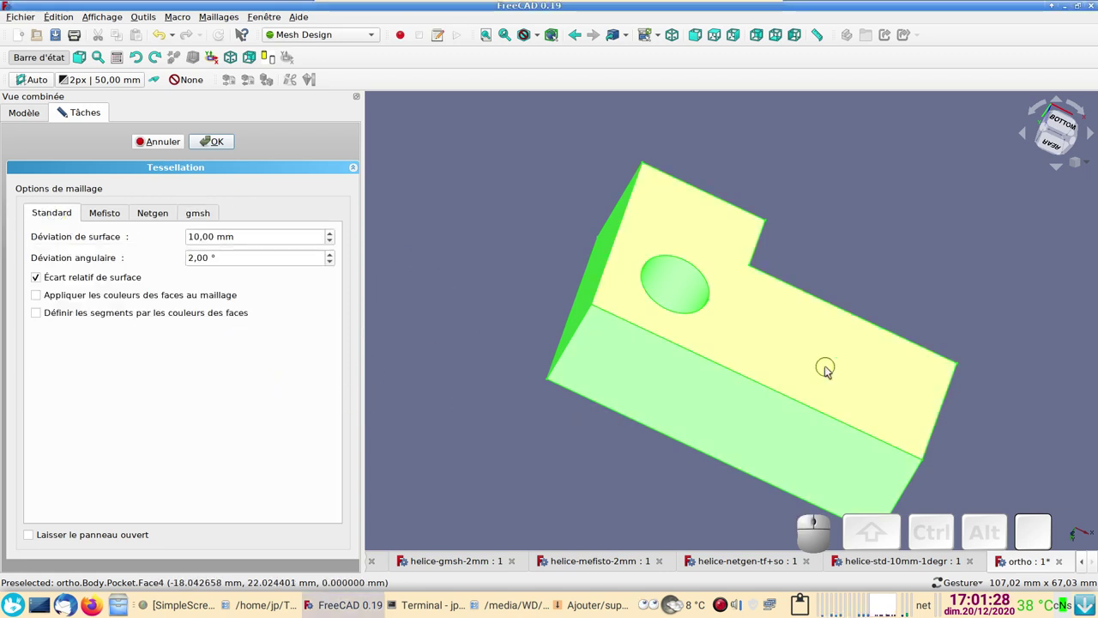
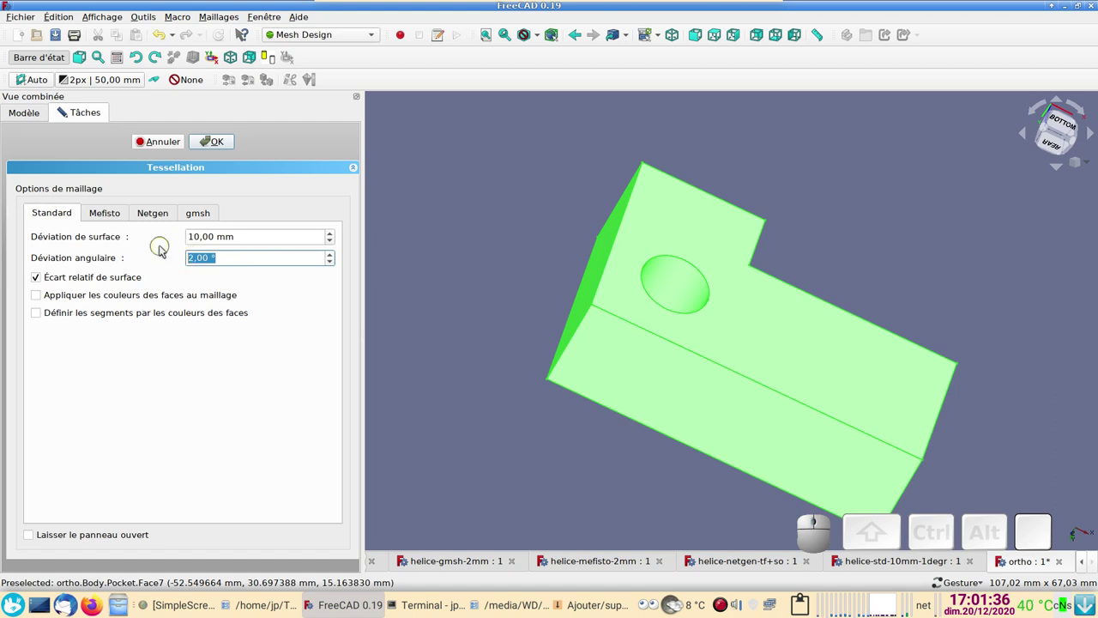
pyautogui.press('6')
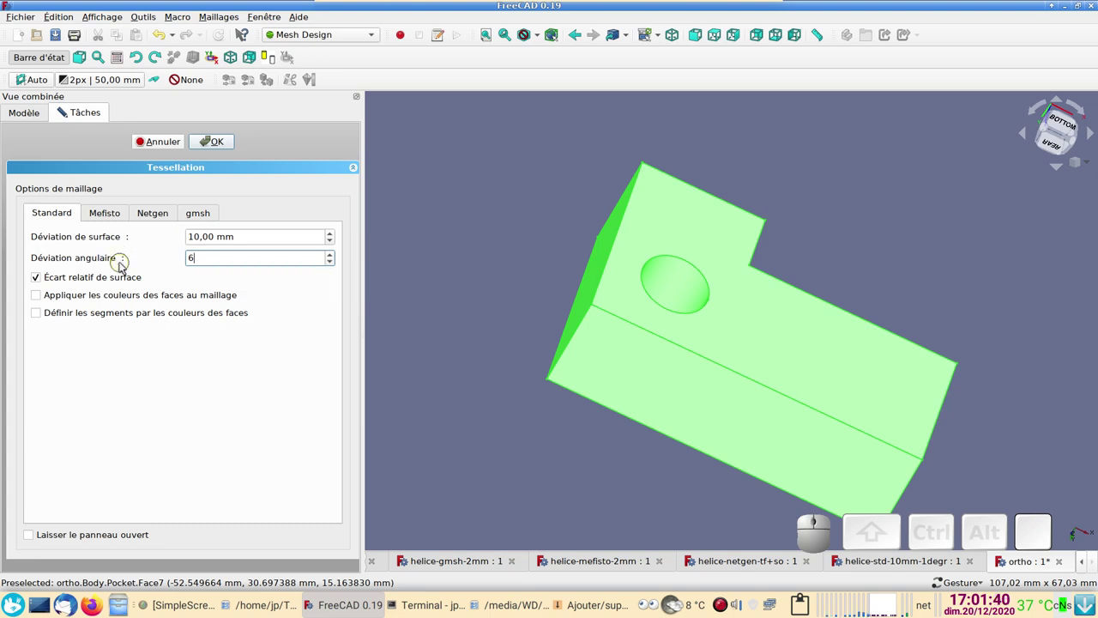
pyautogui.click(231, 148)
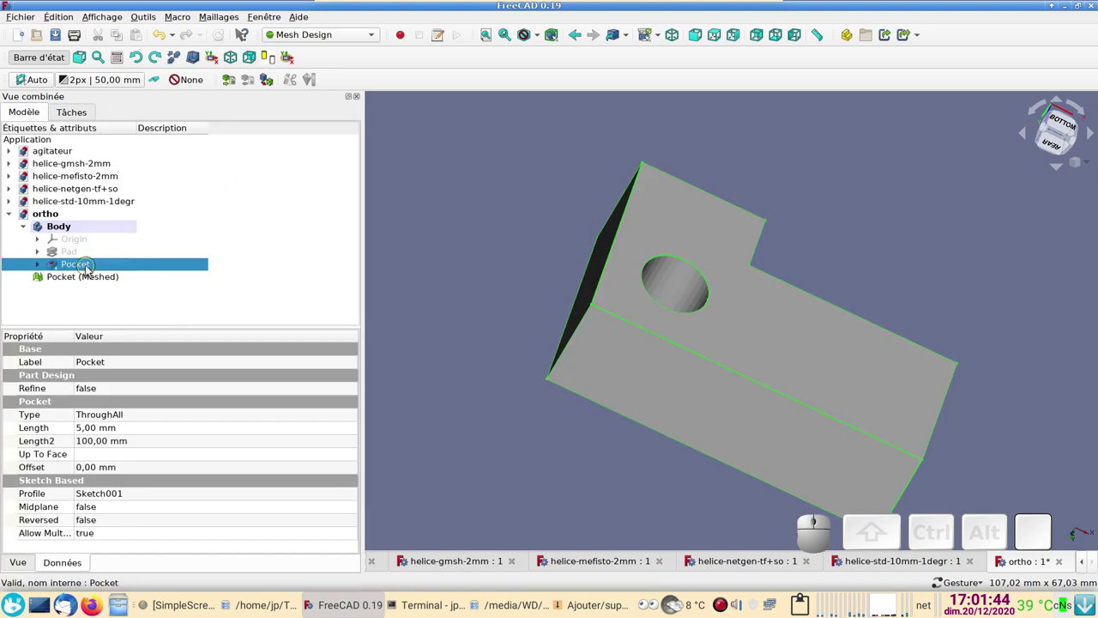
pyautogui.press('space')
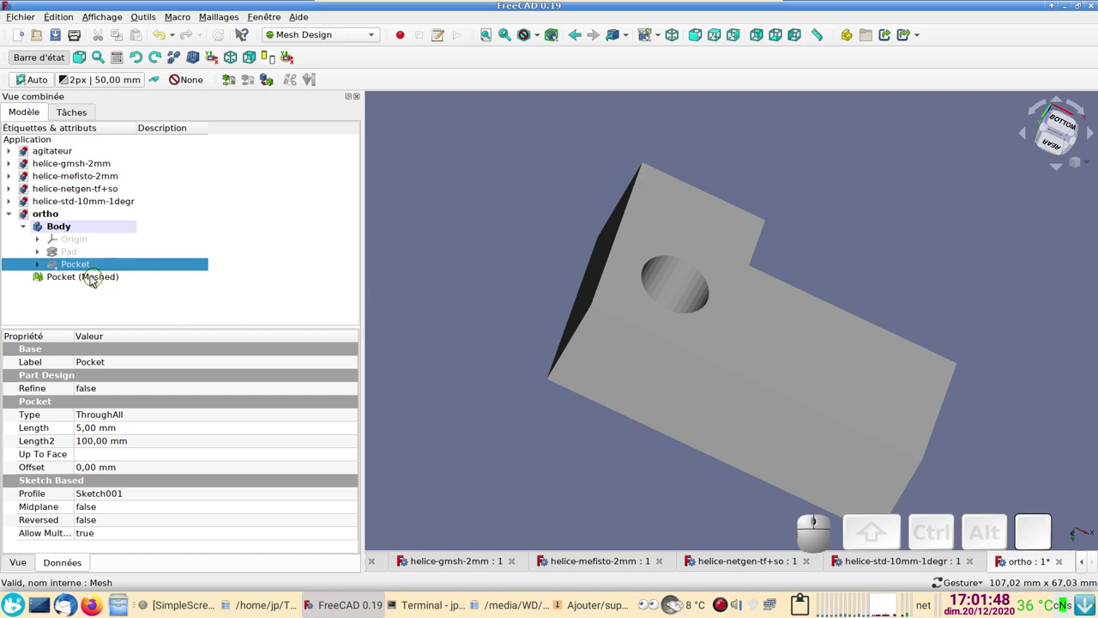
pyautogui.click(92, 277)
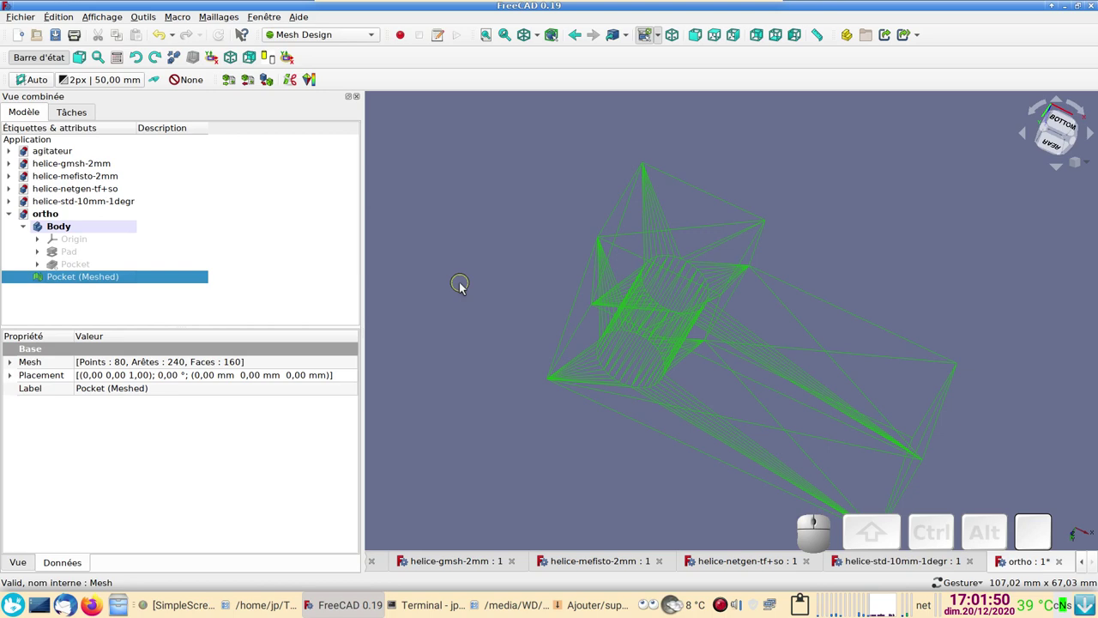
# Clear the selection and orbit the view to inspect the coarse Pocket (Meshed) triangulation from below
pyautogui.click(526, 246)
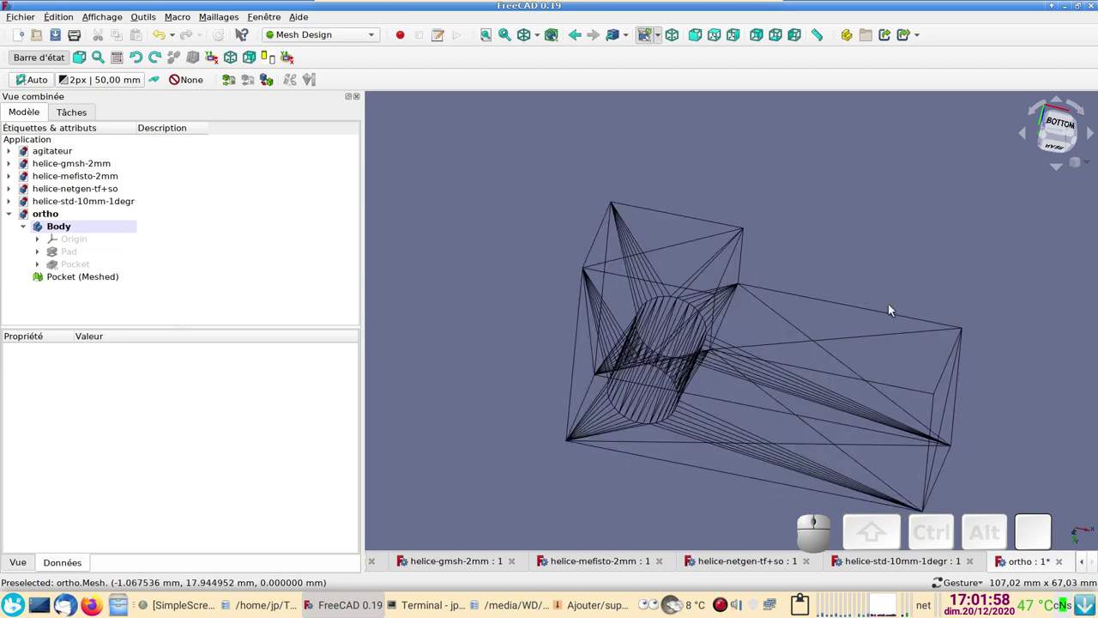
pyautogui.moveTo(1041, 404); pyautogui.dragTo(732, 276)
pyautogui.moveTo(505, 250); pyautogui.dragTo(483, 280)
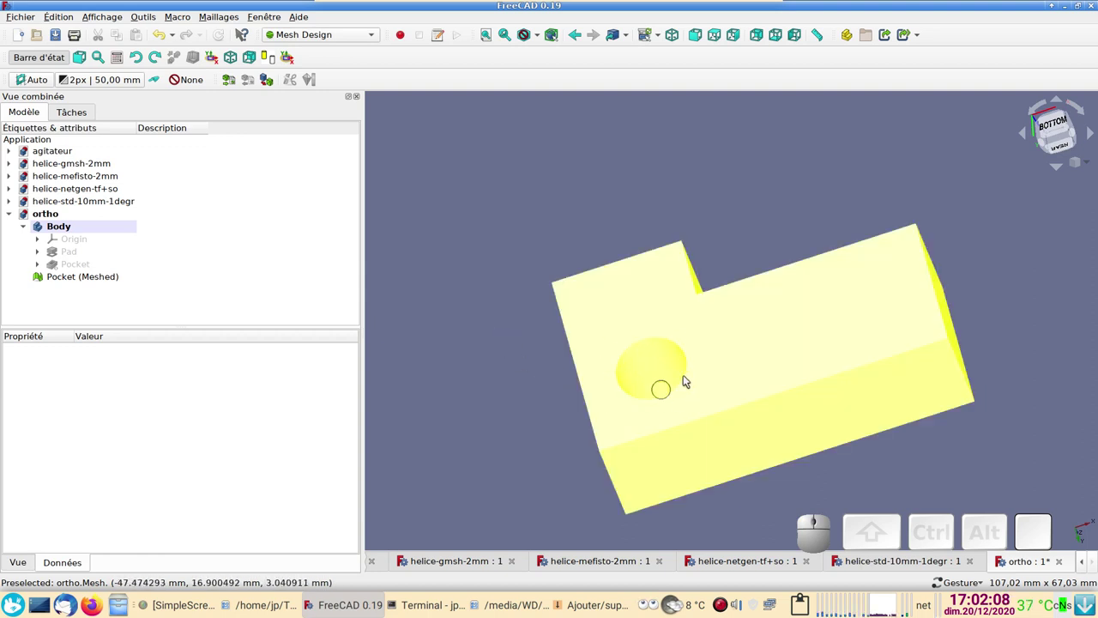
# Create a Mefisto mesh of Body with 5 mm maximum edge length
pyautogui.click(71, 281)
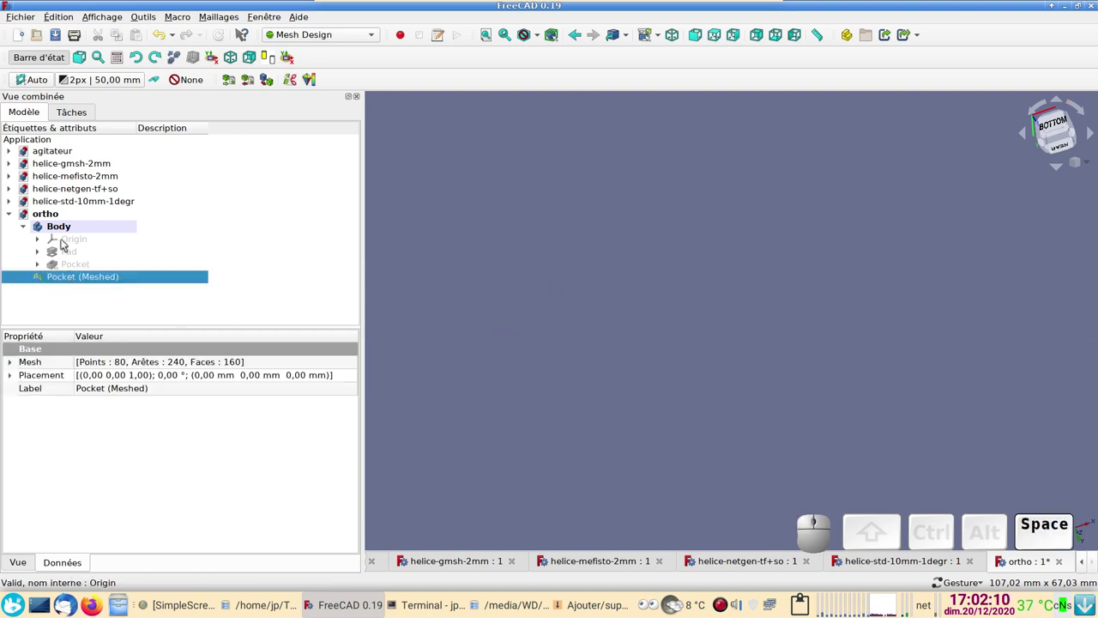
pyautogui.click(77, 229)
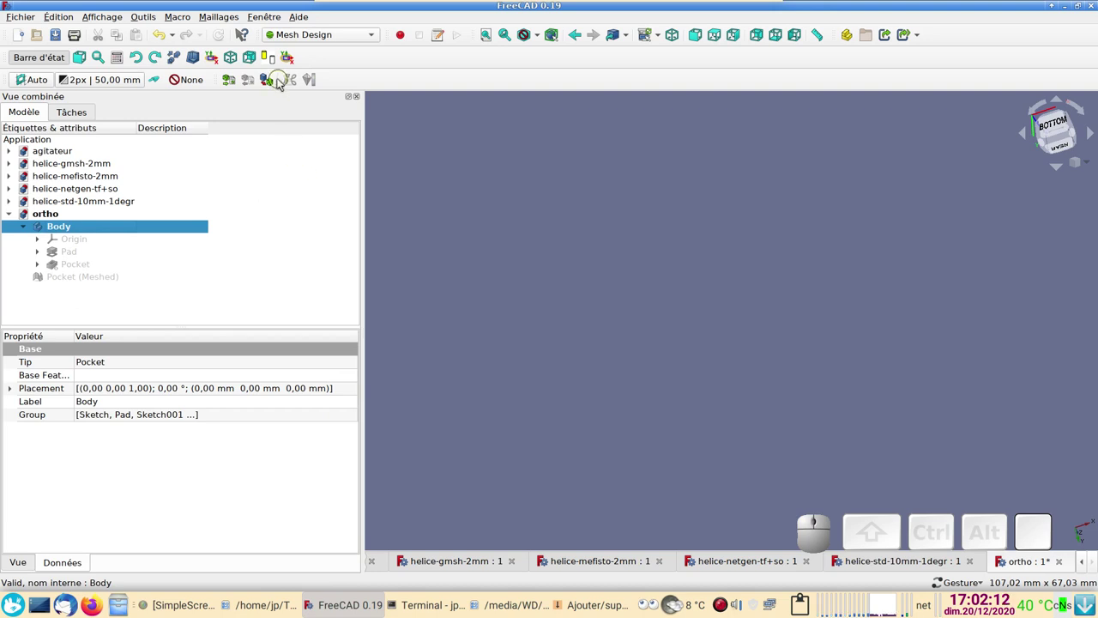
pyautogui.click(266, 78)
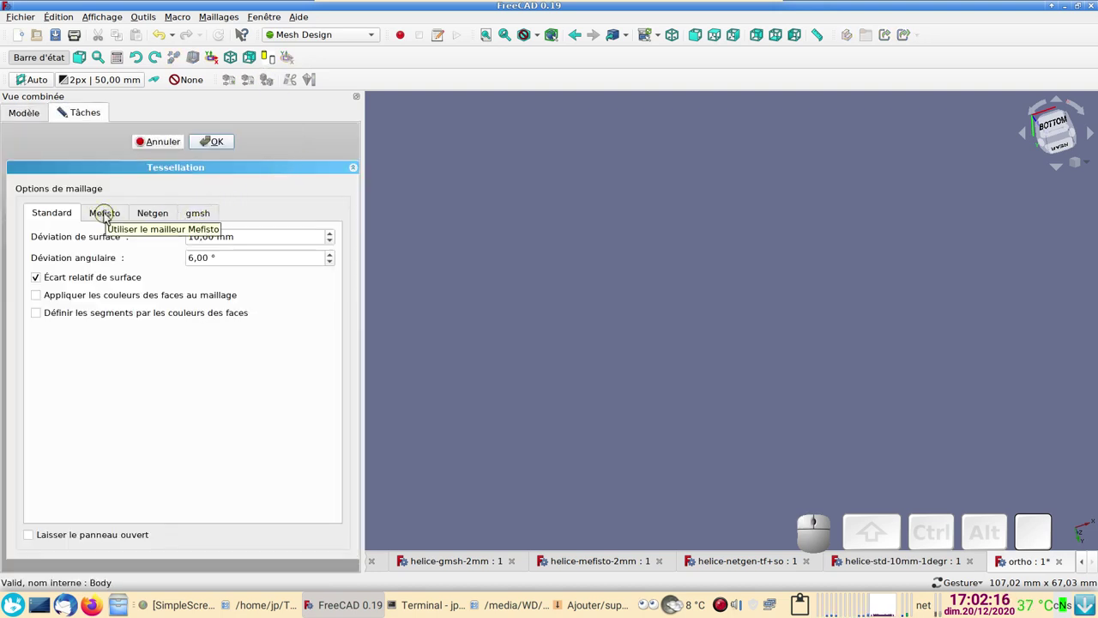
pyautogui.click(105, 214)
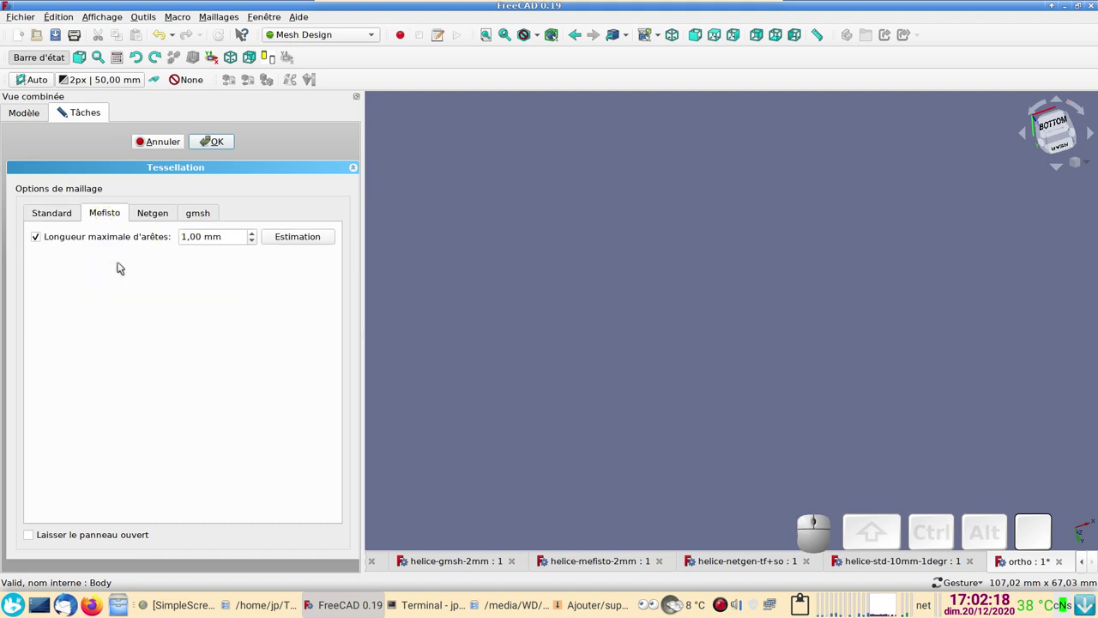
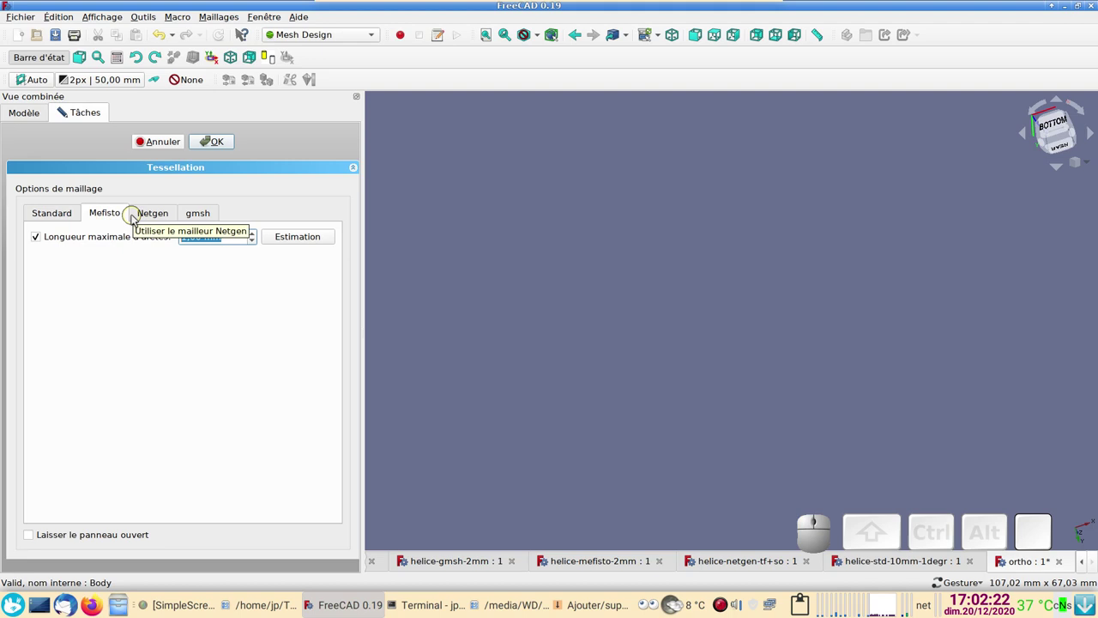
pyautogui.press('5')
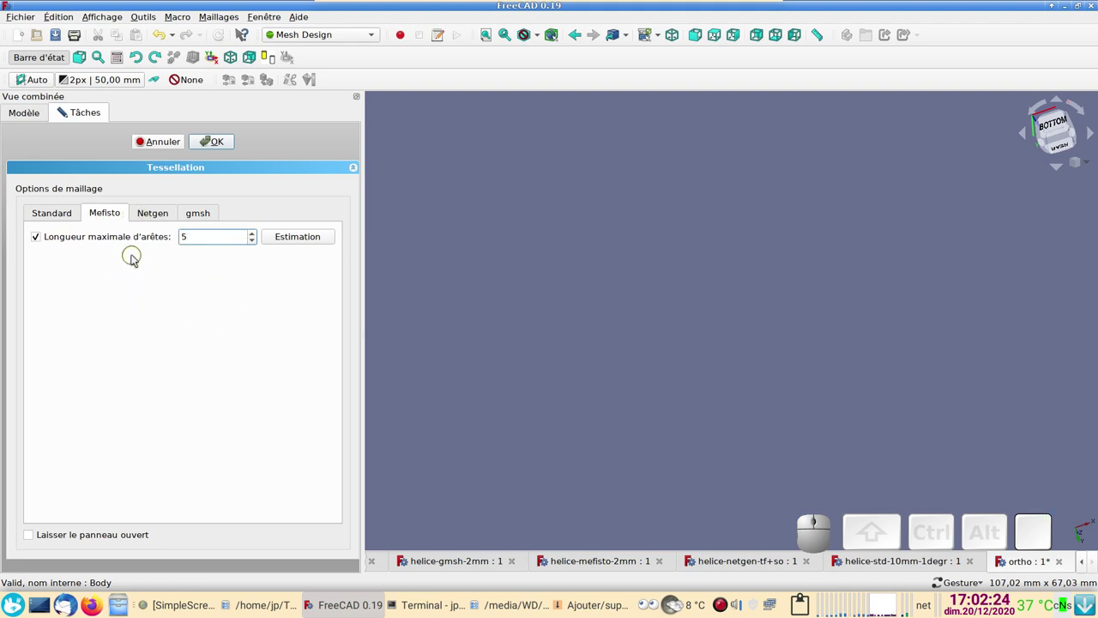
pyautogui.click(214, 148)
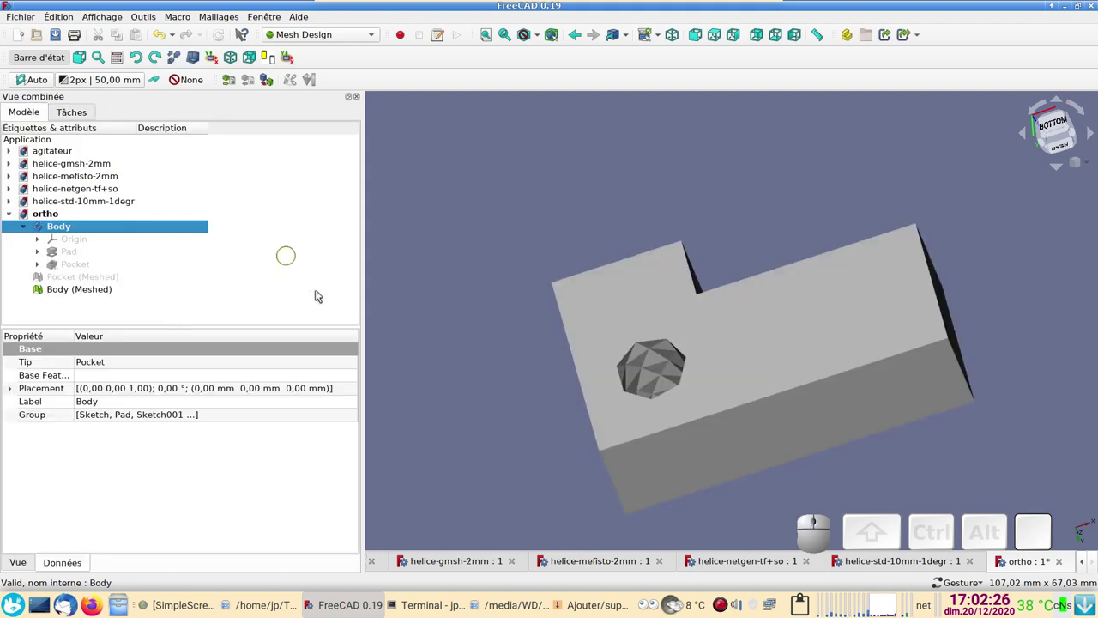
# Inspect the 5 mm mesh, undo its creation and reopen the tessellation options
pyautogui.moveTo(770, 239); pyautogui.dragTo(227, 99)
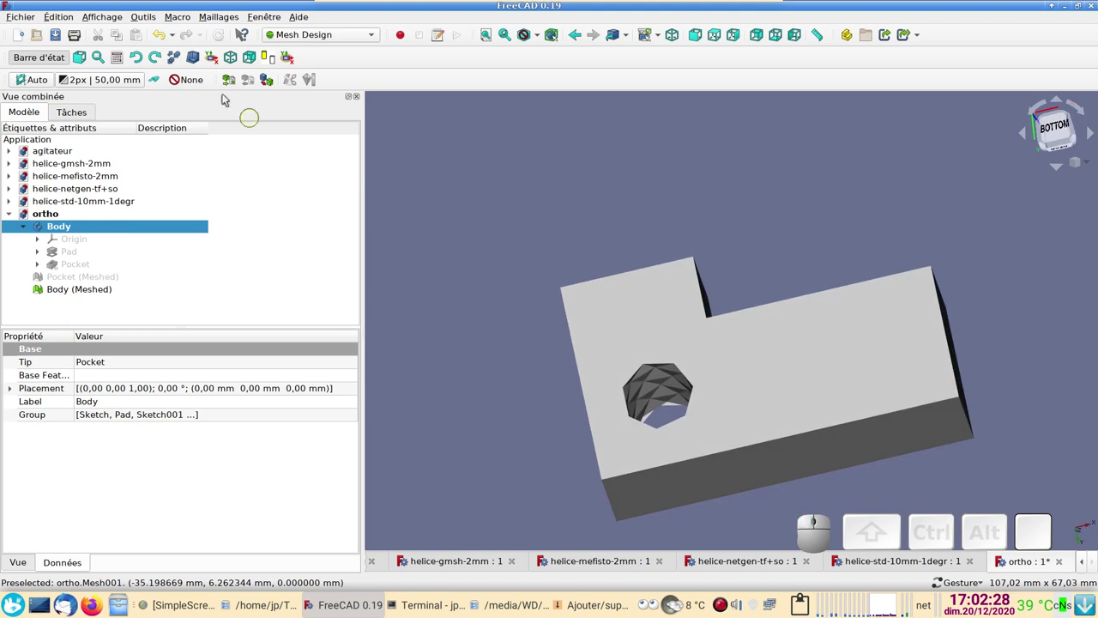
pyautogui.click(166, 36)
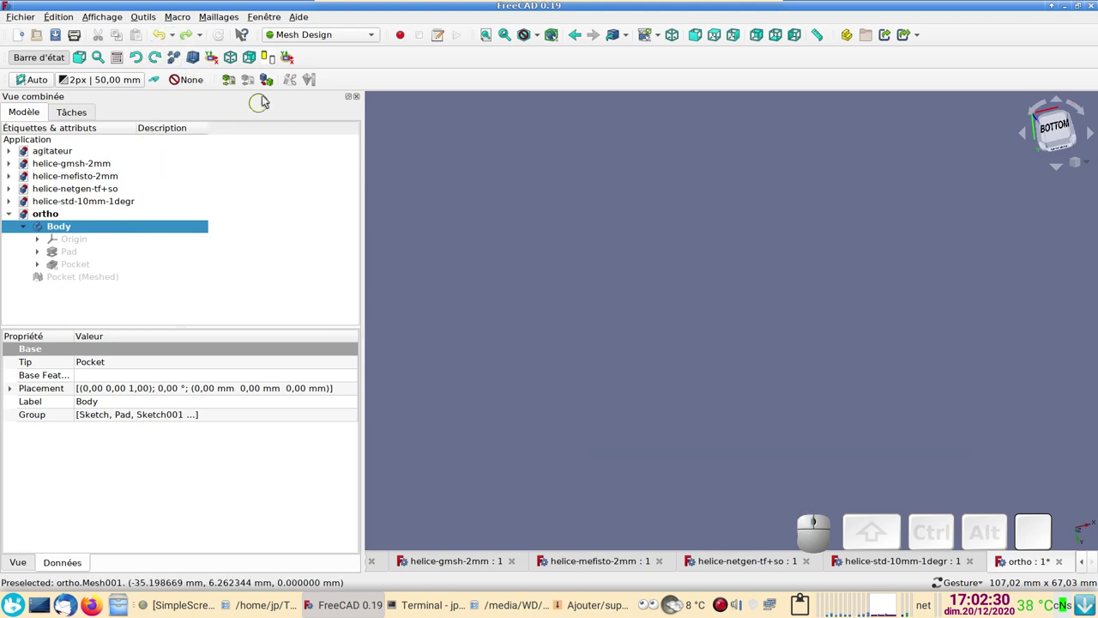
pyautogui.click(277, 79)
# Run the Mefisto mesher on Body with a 2 mm maximum edge length and inspect the fine mesh
pyautogui.click(110, 210)
pyautogui.click(63, 110)
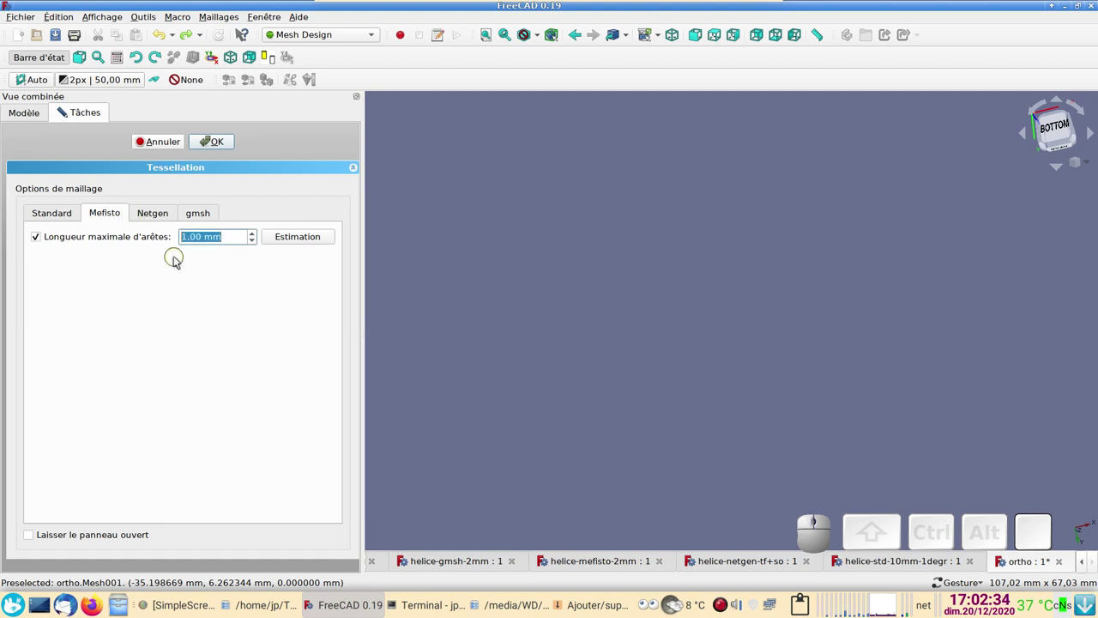
pyautogui.press('2')
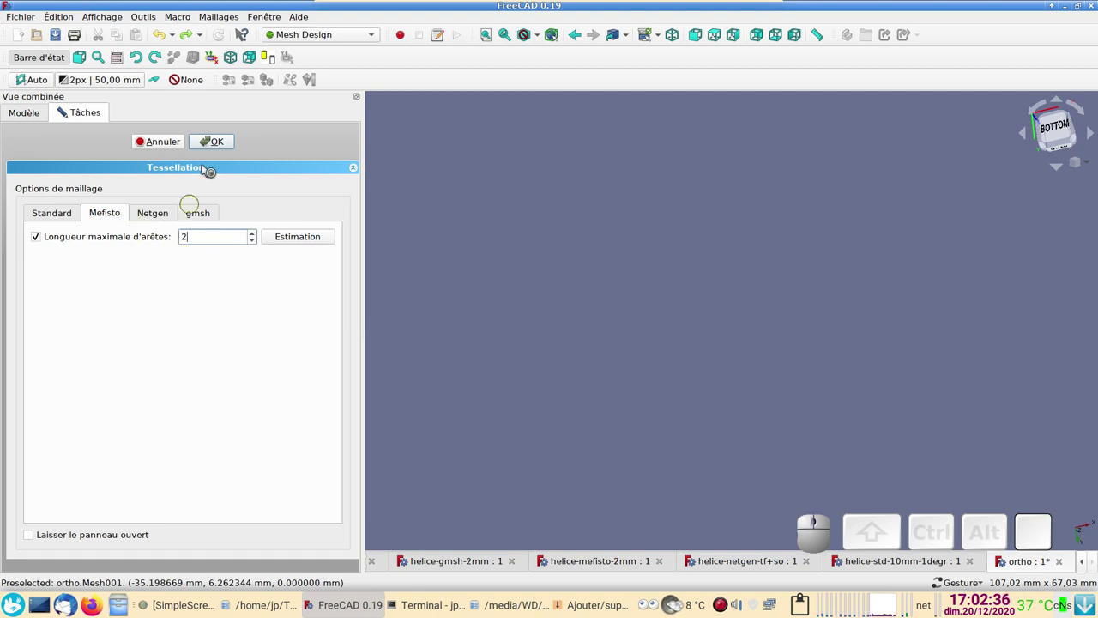
pyautogui.click(222, 137)
pyautogui.moveTo(524, 325); pyautogui.dragTo(504, 277)
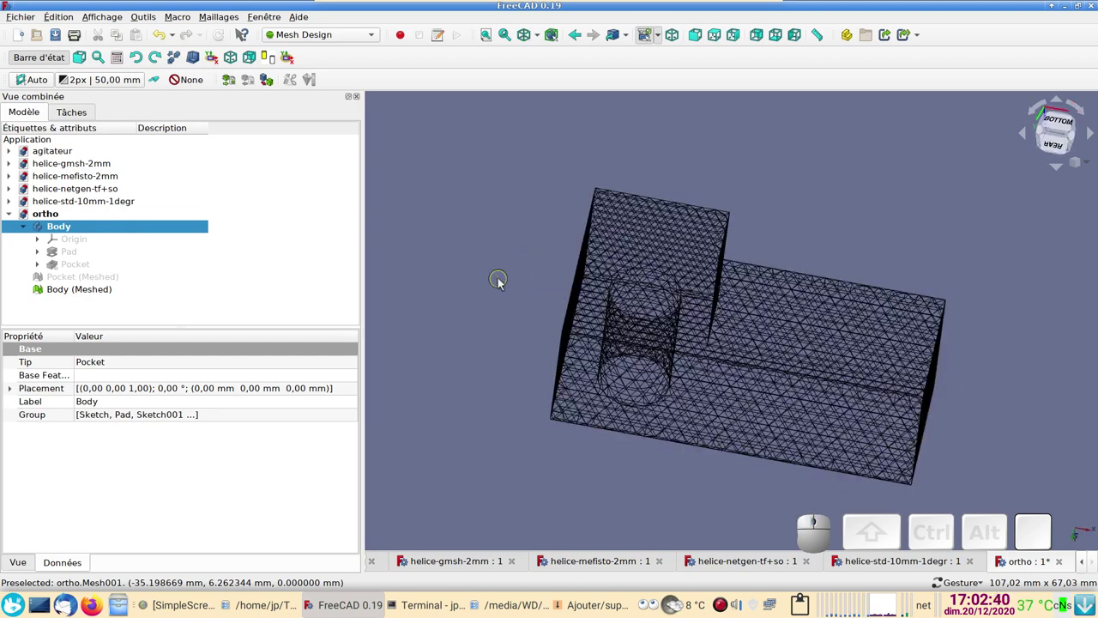
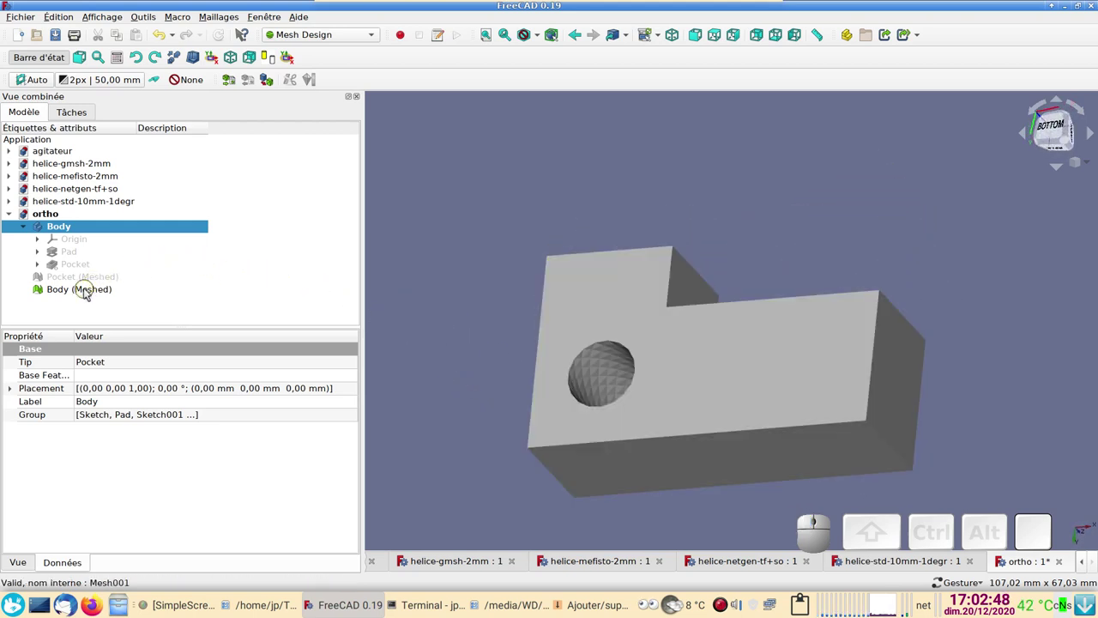
# Hide Body (Meshed) and mesh Pocket with Netgen using second-order elements, creating Pocket (Meshed)001
pyautogui.click(91, 290)
pyautogui.press('space')
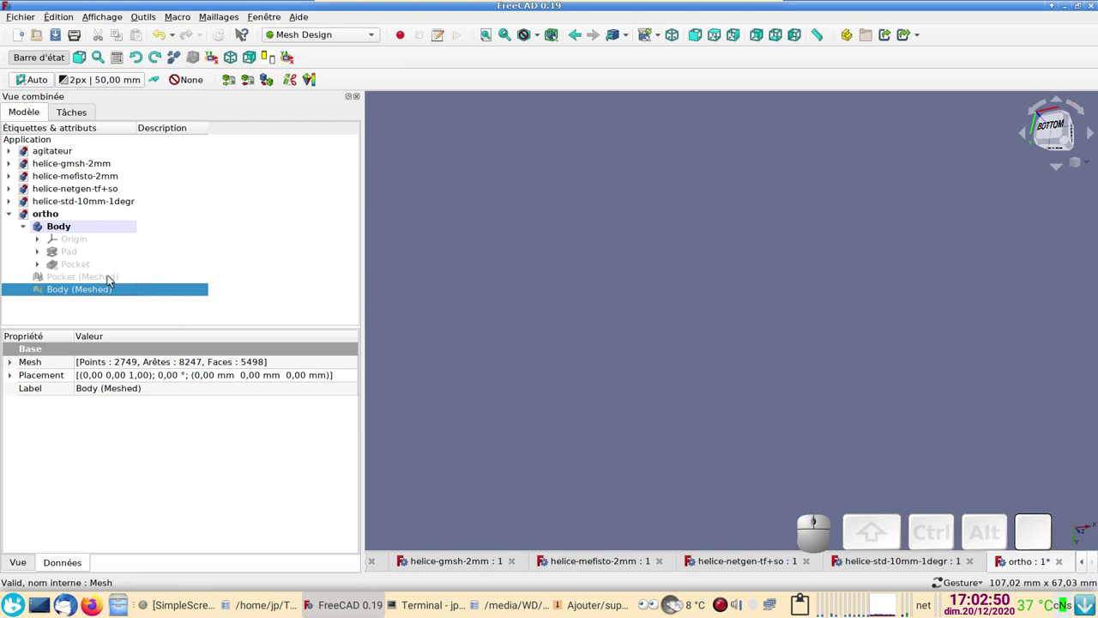
pyautogui.click(97, 263)
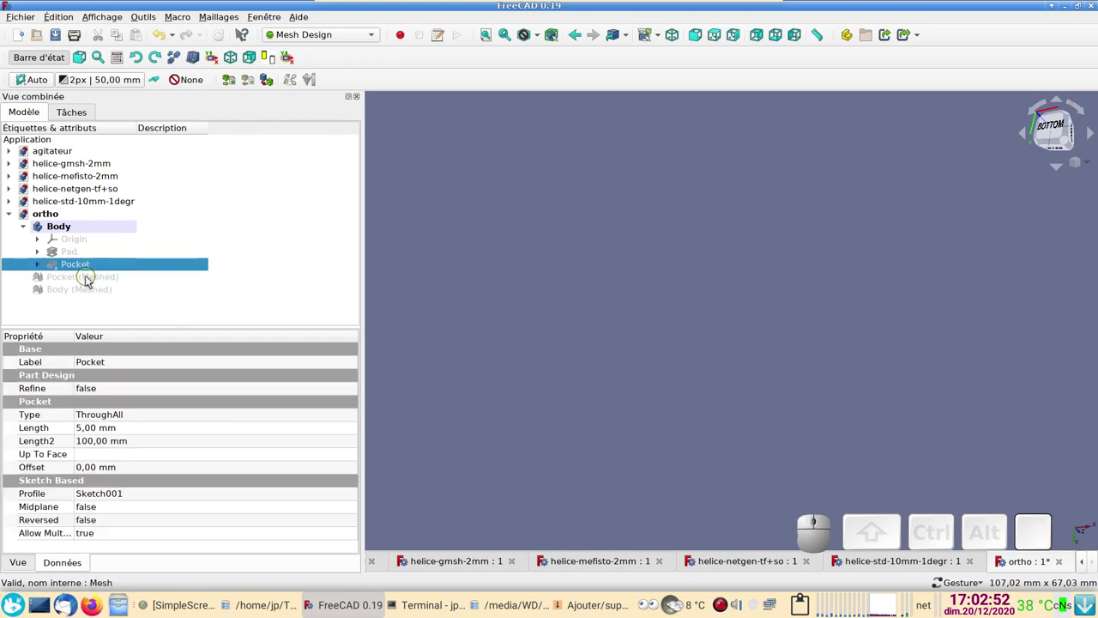
pyautogui.click(266, 77)
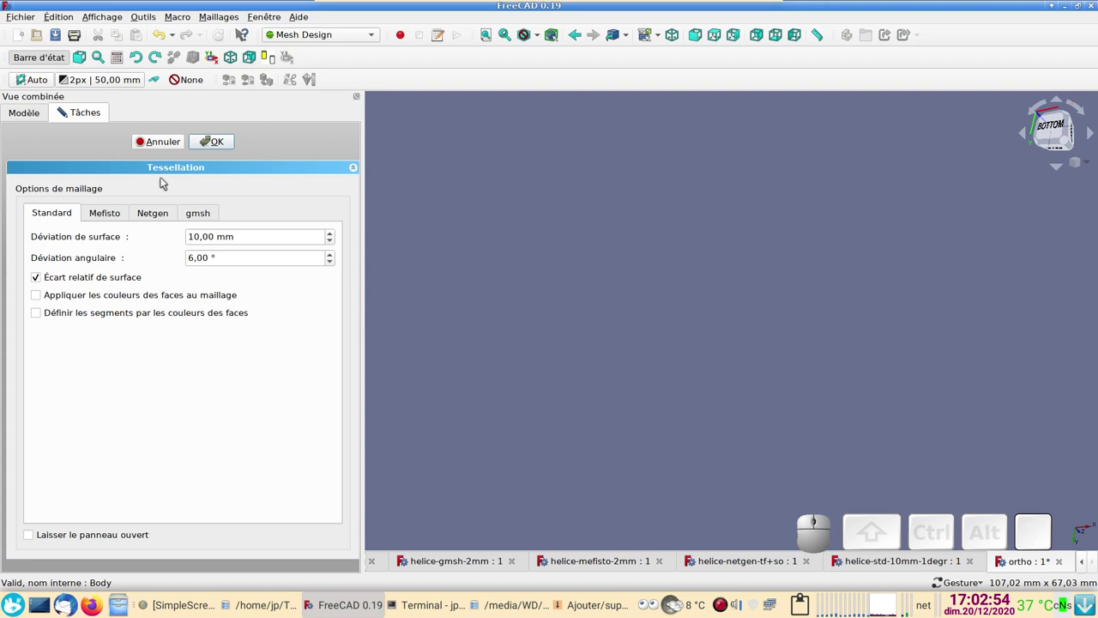
pyautogui.click(151, 214)
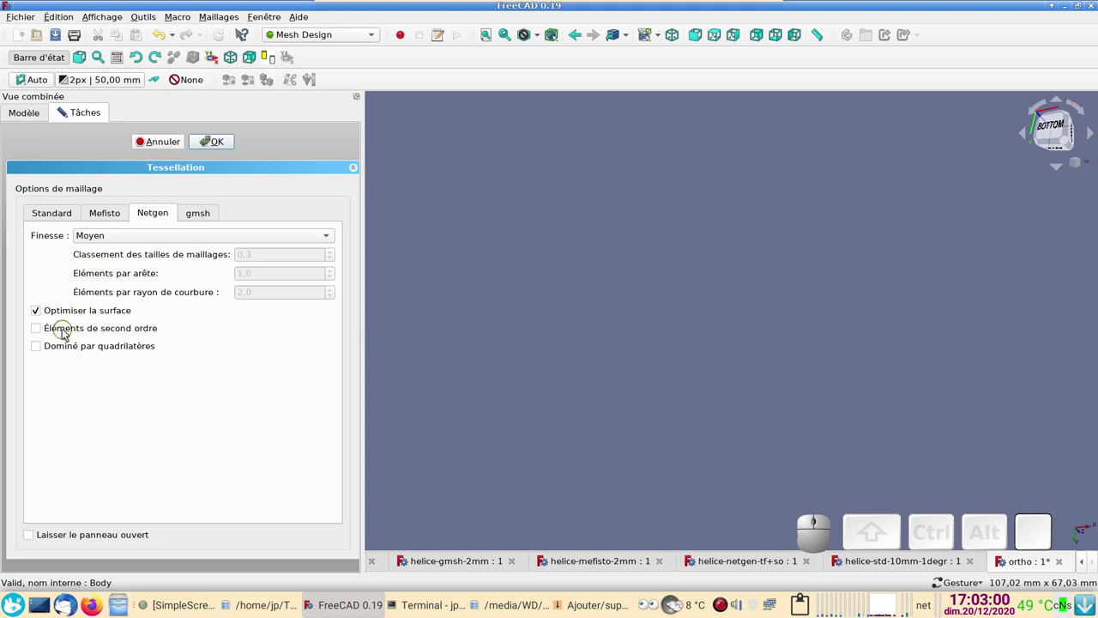
pyautogui.click(69, 330)
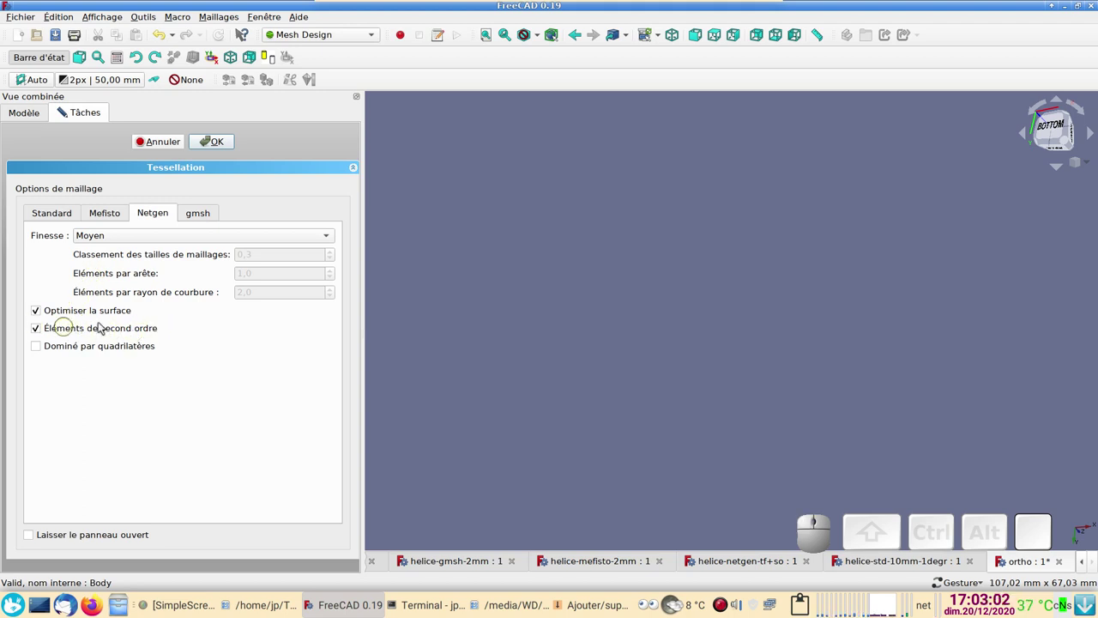
pyautogui.click(225, 151)
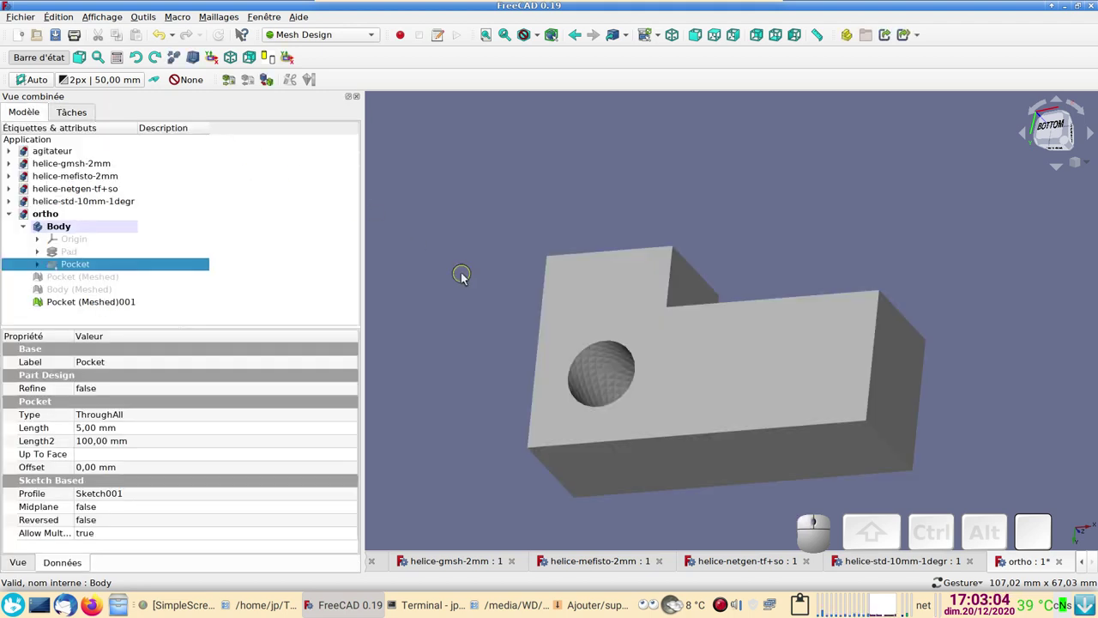
# Orbit around the Netgen mesh to inspect the hole and display it as wireframe
pyautogui.moveTo(480, 295); pyautogui.dragTo(504, 278)
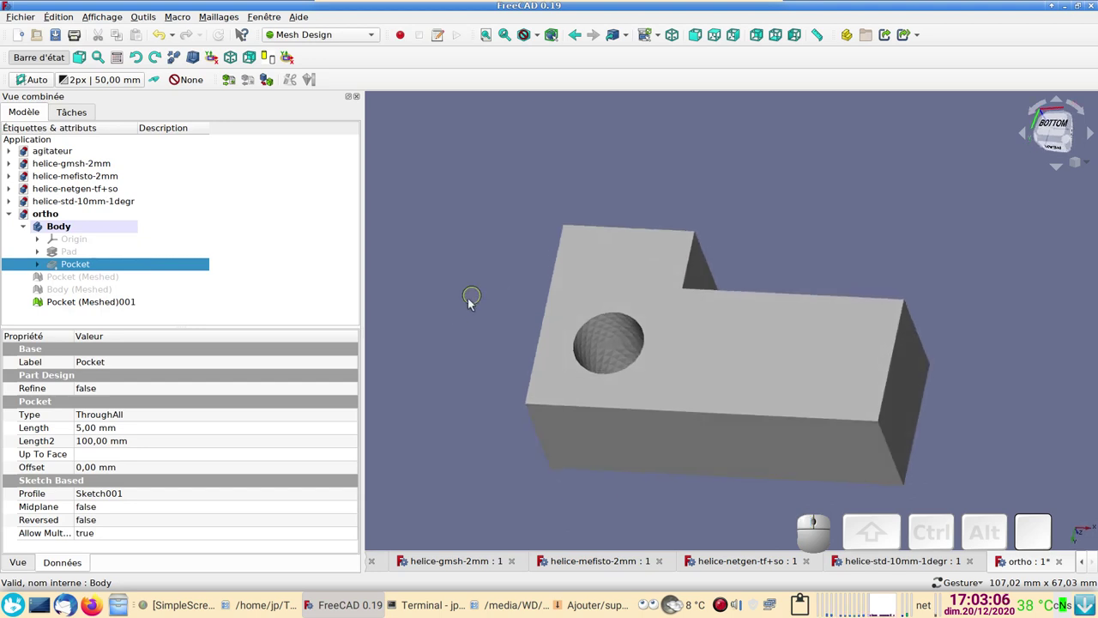
pyautogui.scroll(3)
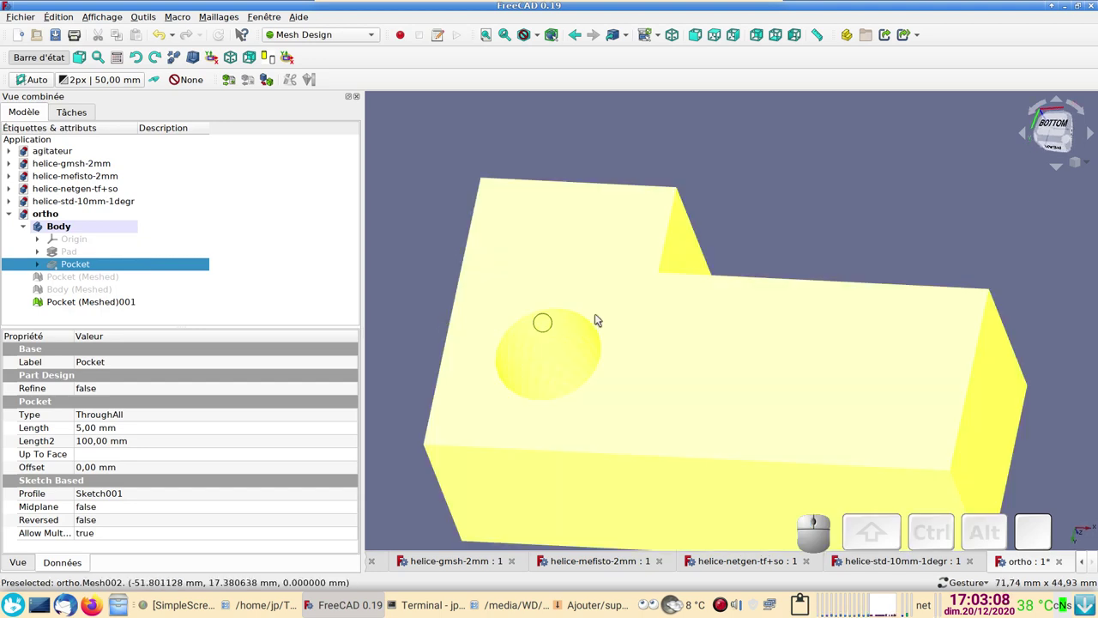
pyautogui.moveTo(808, 177); pyautogui.dragTo(637, 223)
pyautogui.moveTo(465, 438); pyautogui.dragTo(461, 294)
pyautogui.click(477, 269)
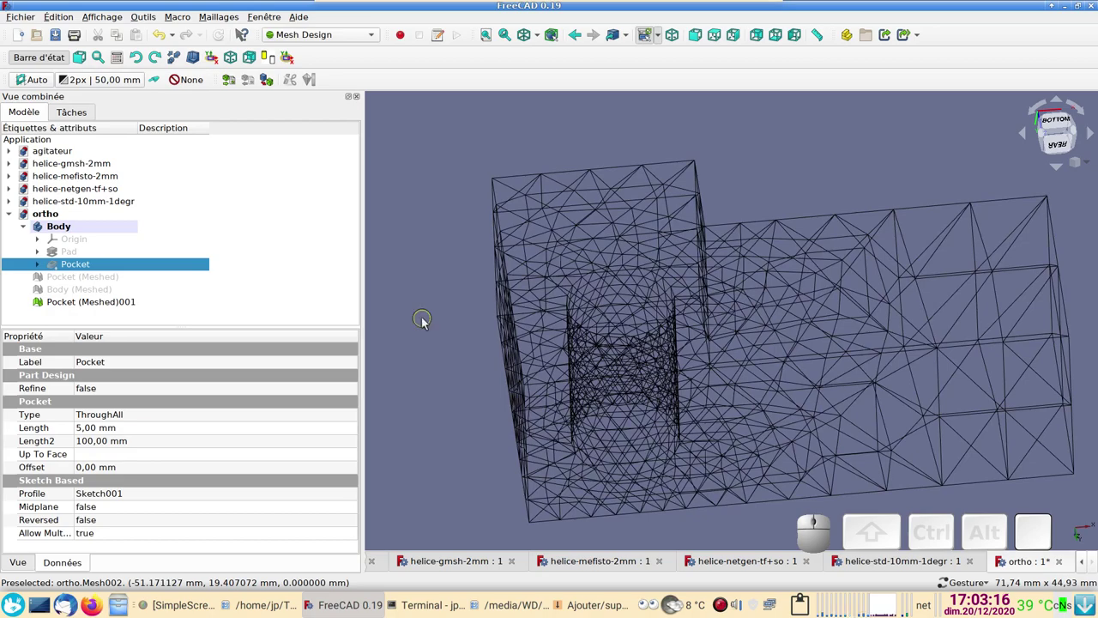
pyautogui.scroll(-3)
pyautogui.moveTo(818, 201); pyautogui.dragTo(519, 237)
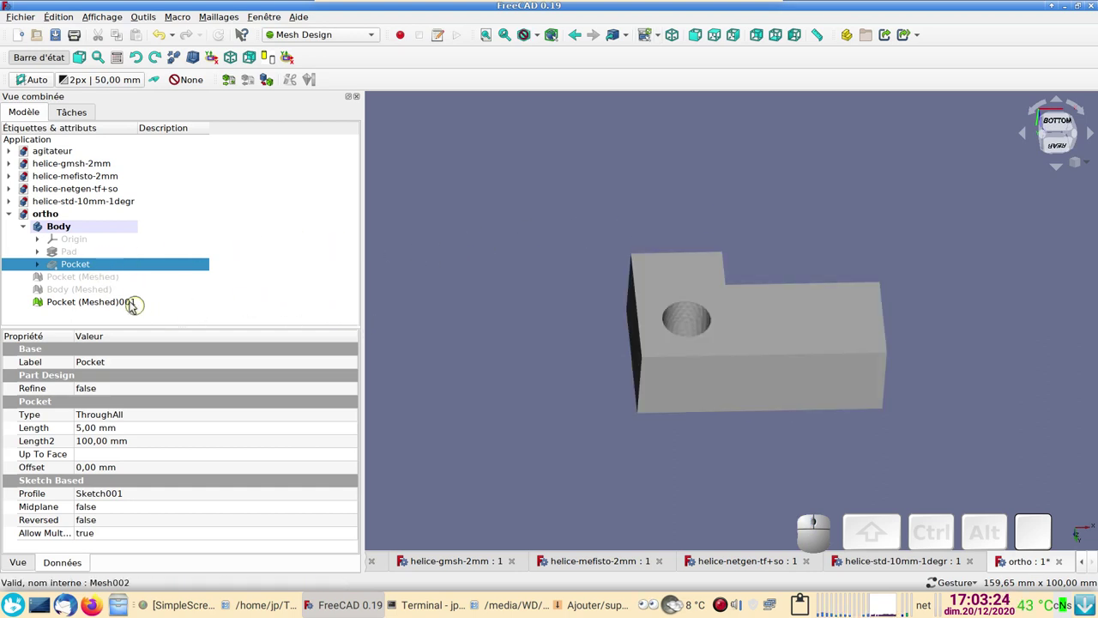
# Hide Pocket (Meshed)001 and mesh Body with gmsh at the default maximum element size
pyautogui.click(131, 300)
pyautogui.press('space')
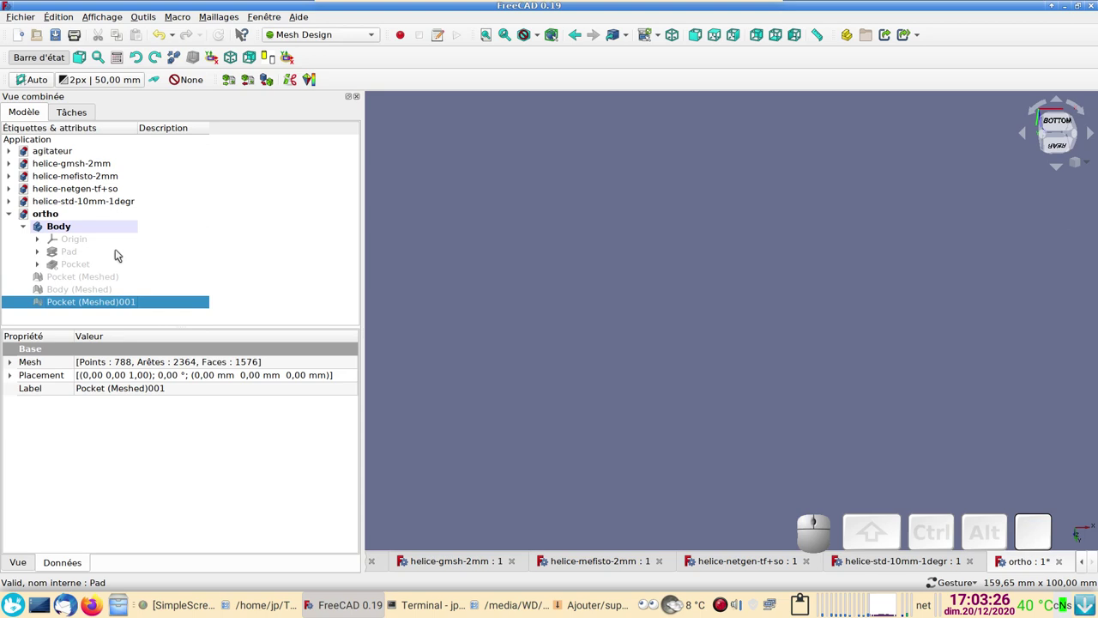
pyautogui.click(84, 271)
pyautogui.click(277, 78)
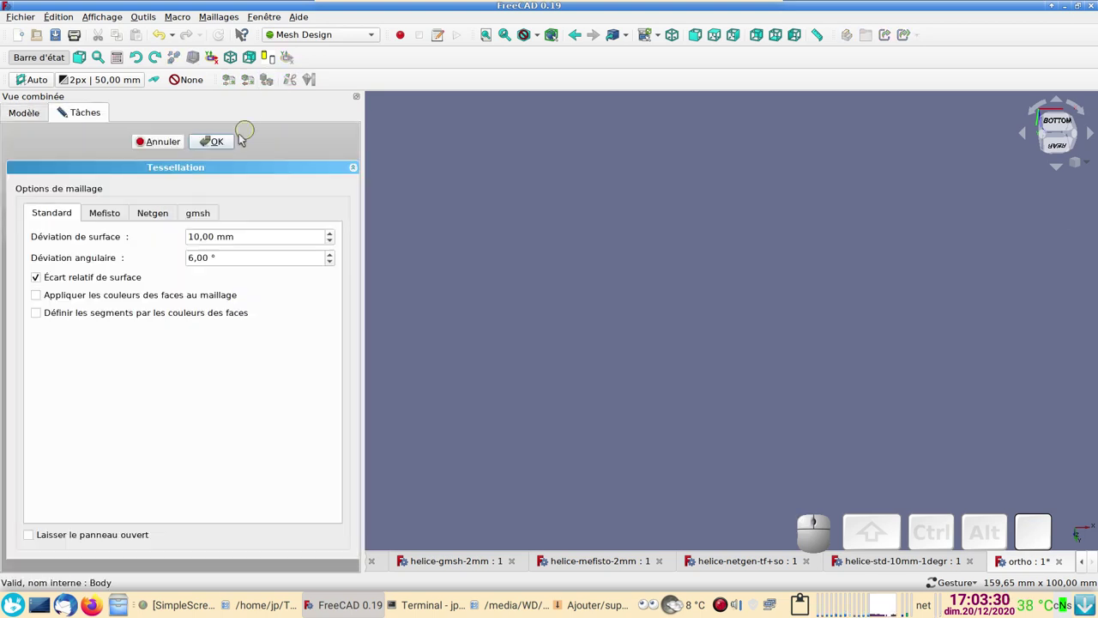
pyautogui.click(203, 217)
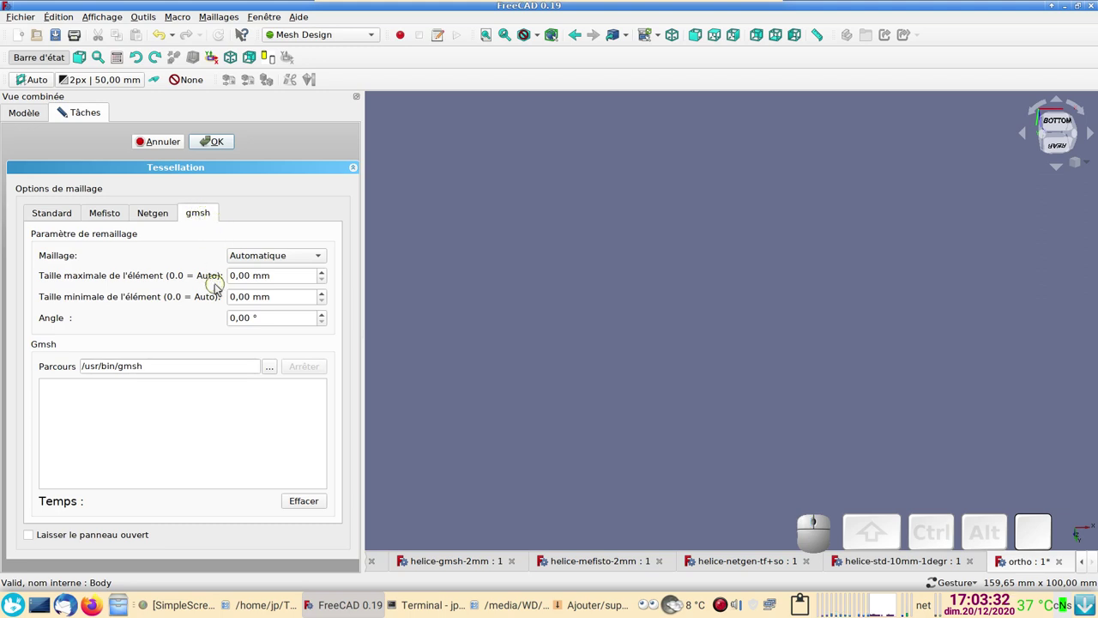
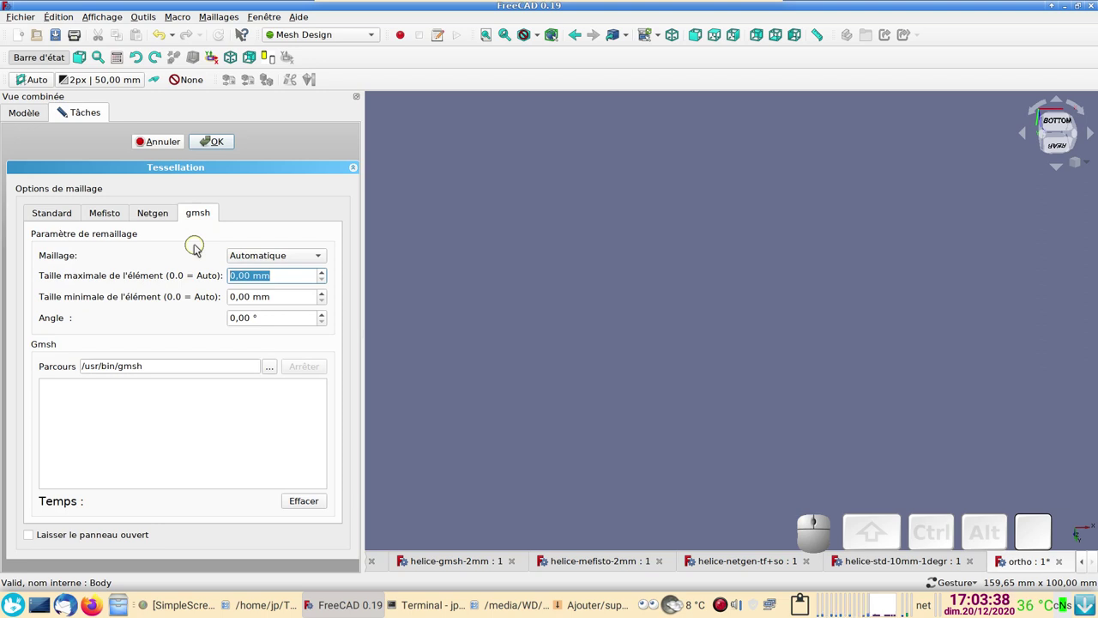
pyautogui.press('5')
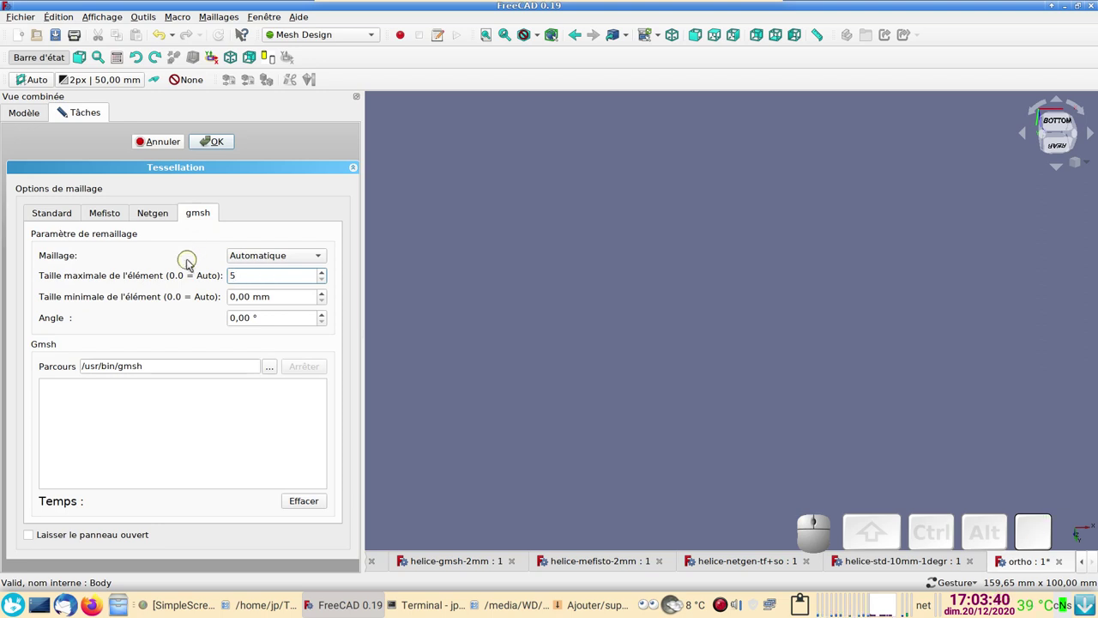
pyautogui.click(222, 145)
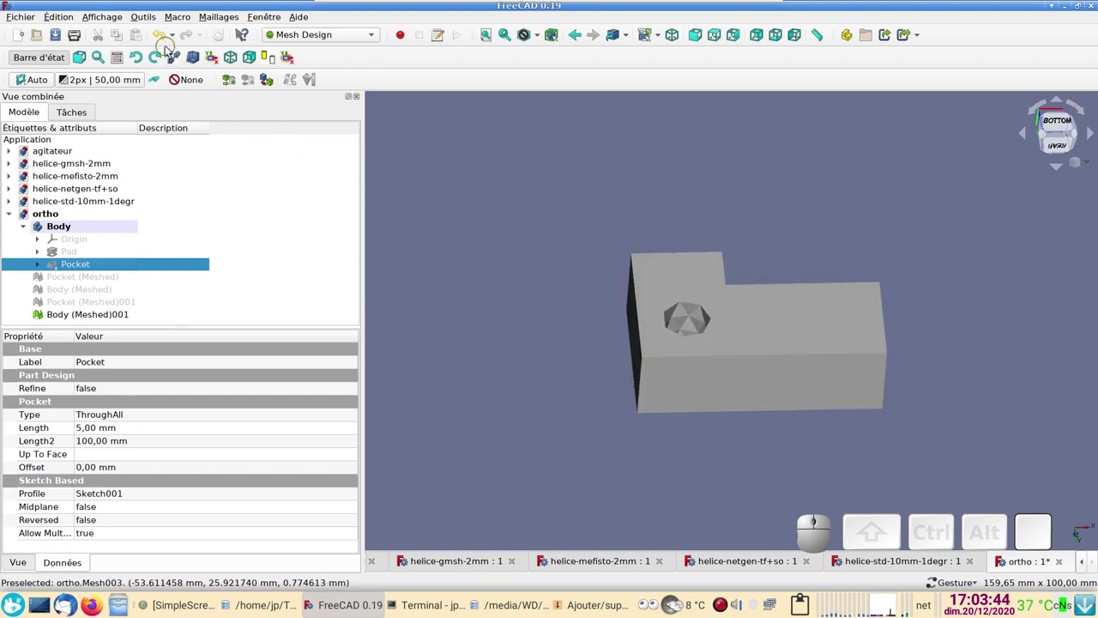
# Remesh Body with gmsh at a 2 mm maximum element size and inspect Body (Meshed)001 from another angle
pyautogui.click(165, 40)
pyautogui.click(276, 79)
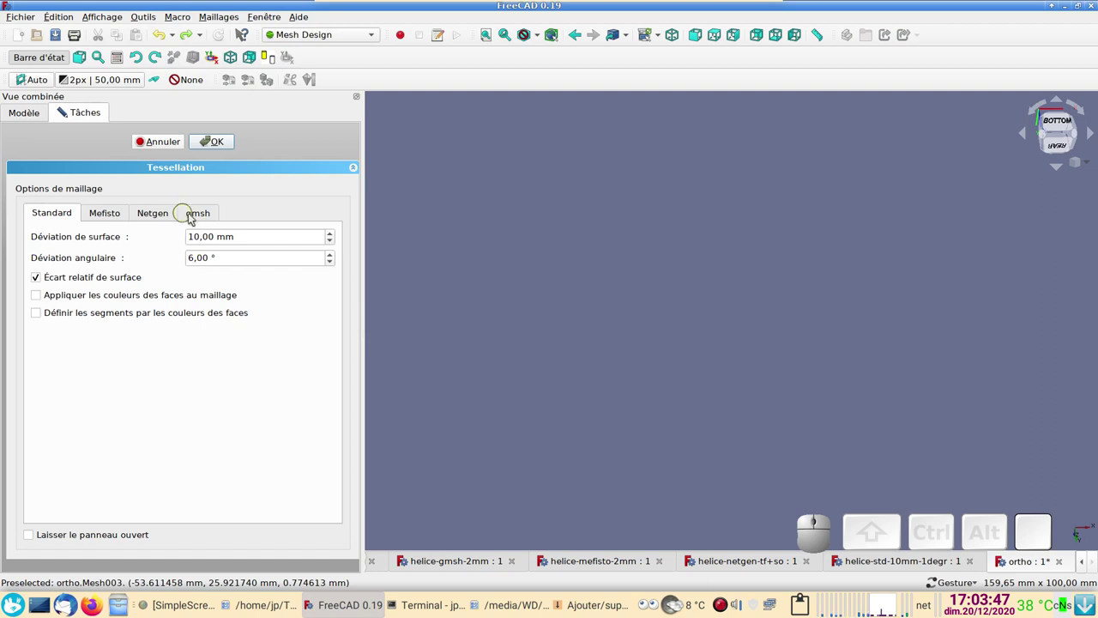
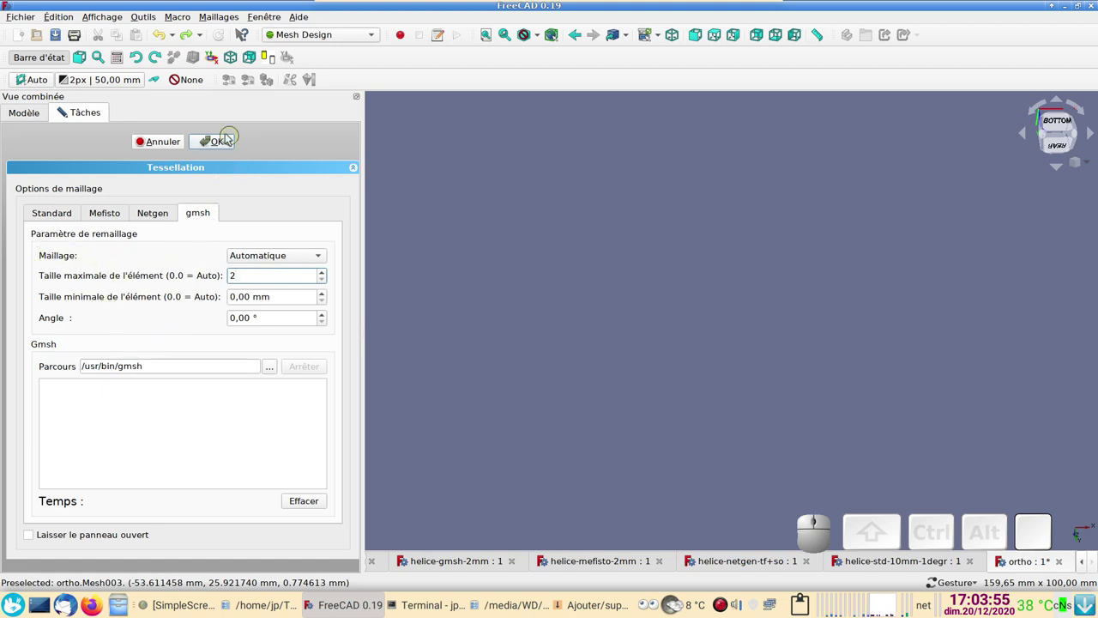
pyautogui.click(219, 139)
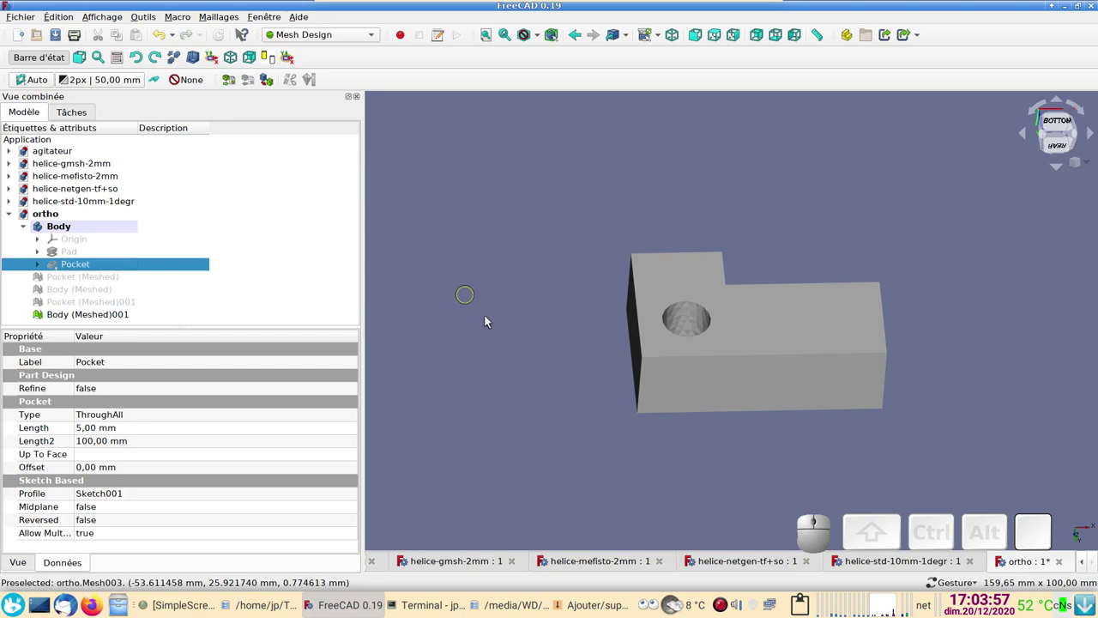
pyautogui.scroll(3)
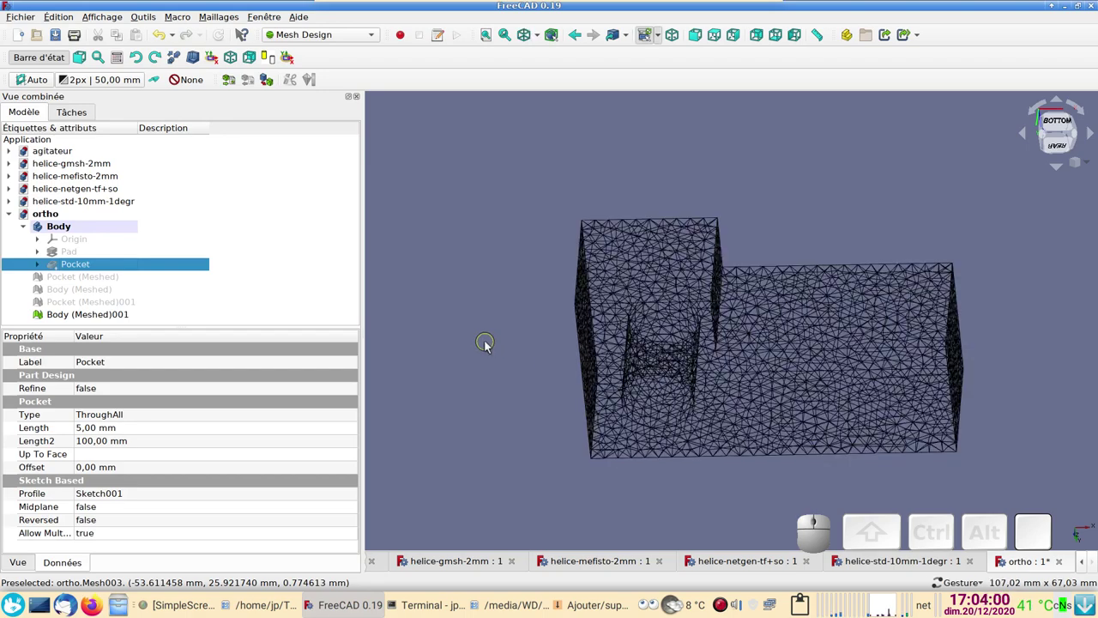
pyautogui.click(1019, 344)
pyautogui.moveTo(857, 224); pyautogui.dragTo(694, 267)
pyautogui.scroll(3)
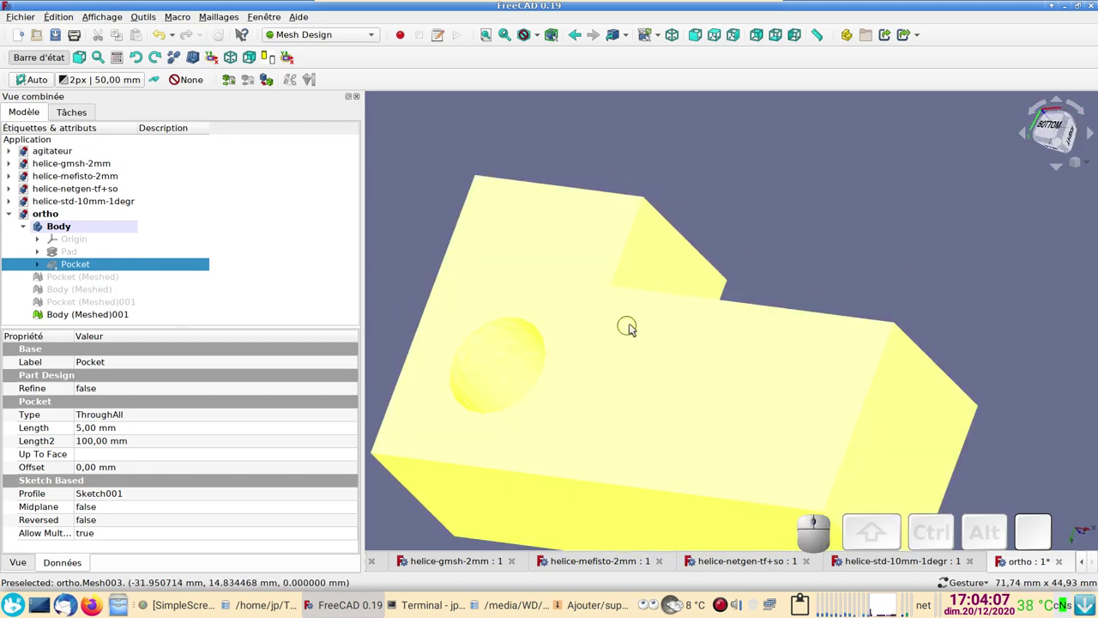
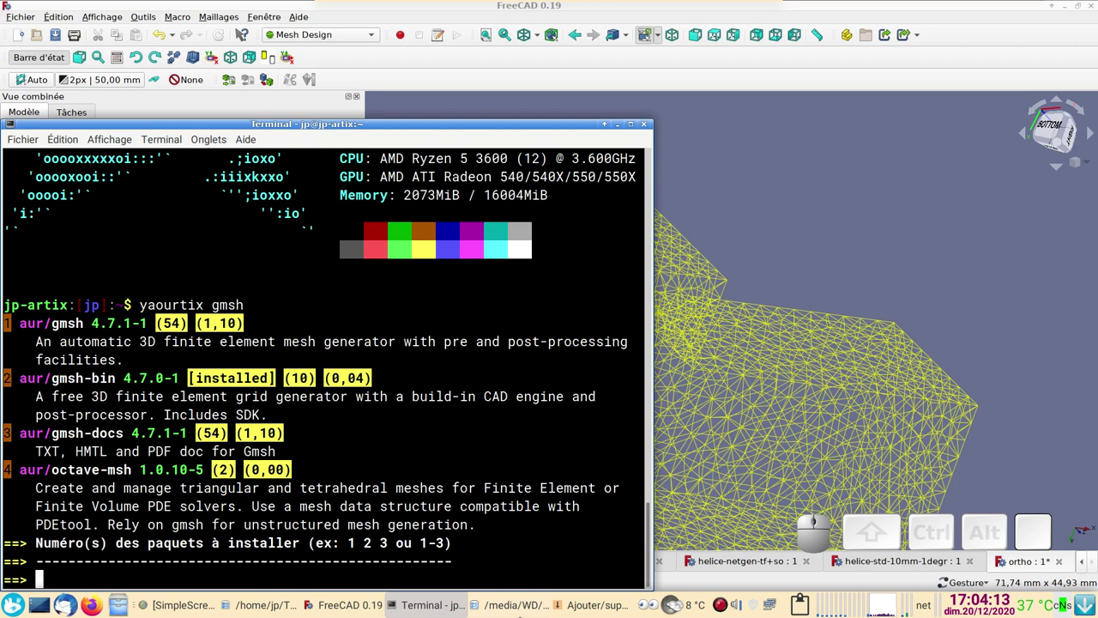
# Show Pamac's gmsh search results and bring up the gmsh-bin package details
pyautogui.click(592, 604)
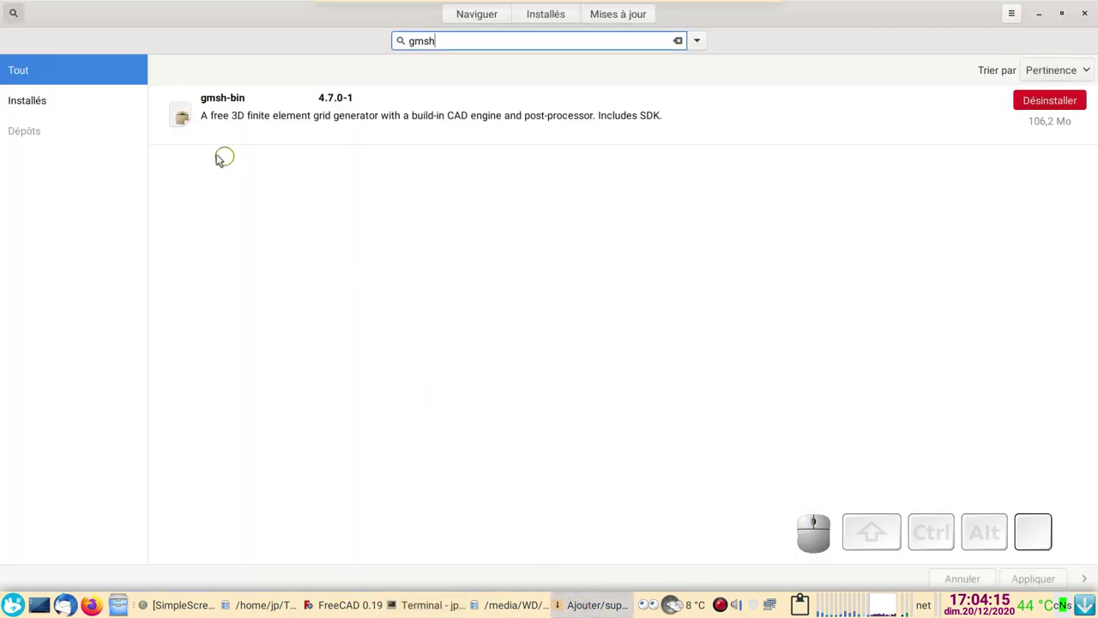
pyautogui.click(234, 125)
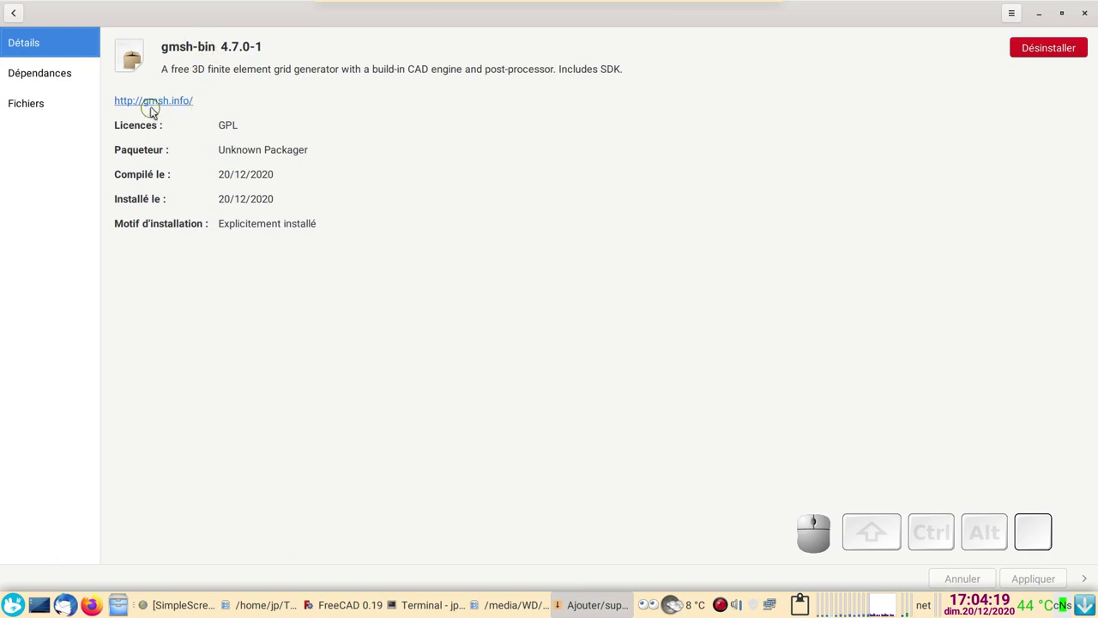
# Browse the gmsh.info home page through its Download, Documentation, Links and References sections
pyautogui.click(156, 104)
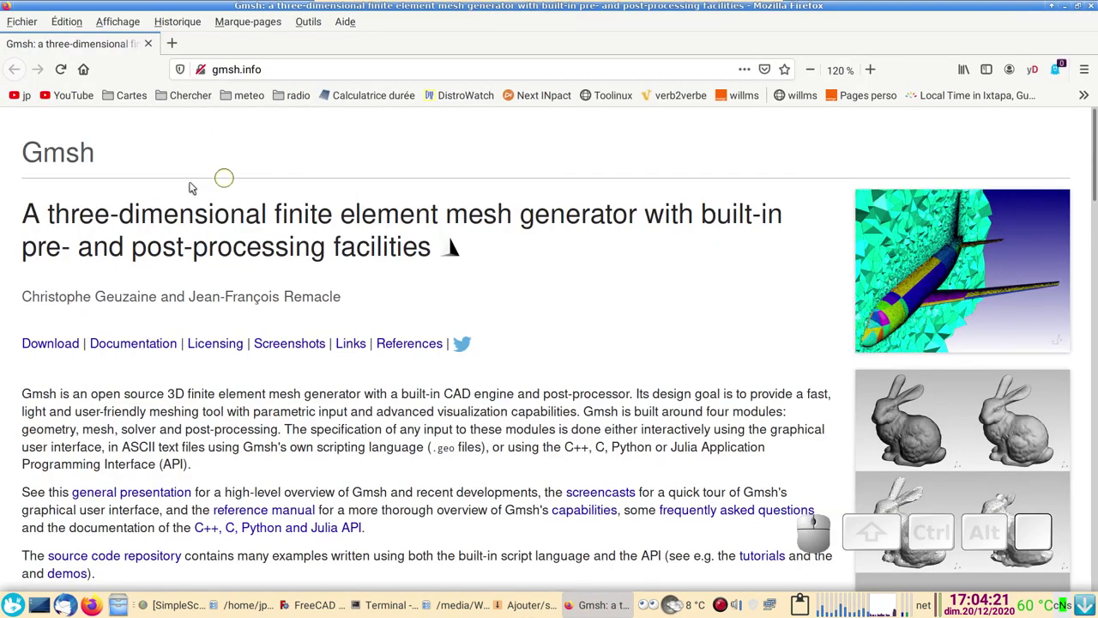
pyautogui.scroll(-3)
pyautogui.scroll(-3)
pyautogui.scroll(-3)
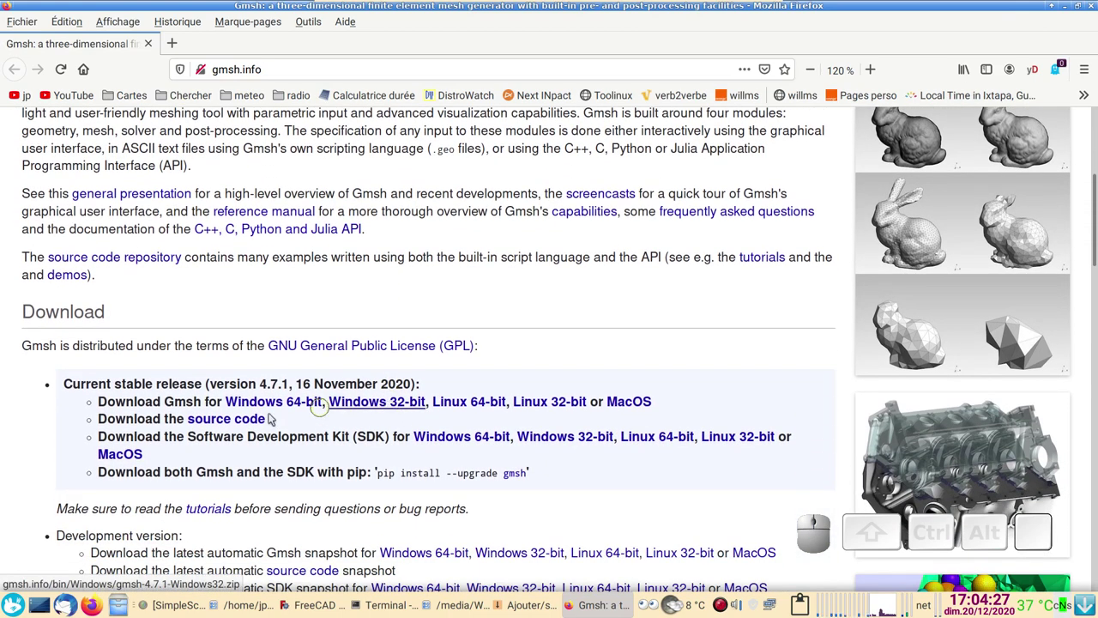
pyautogui.scroll(-3)
pyautogui.scroll(-3)
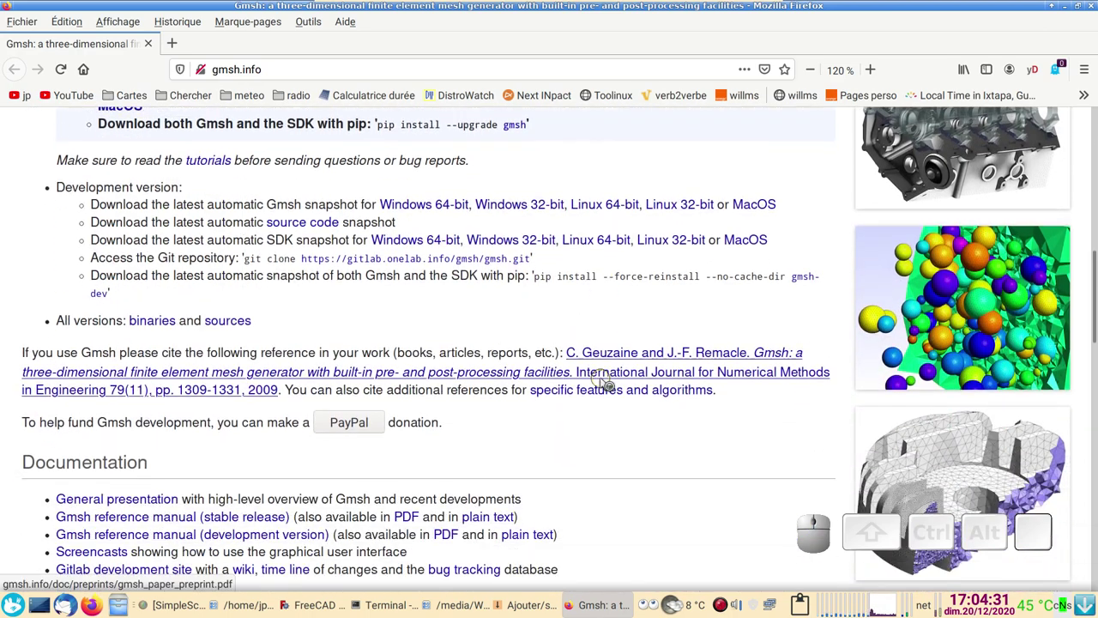
pyautogui.scroll(-3)
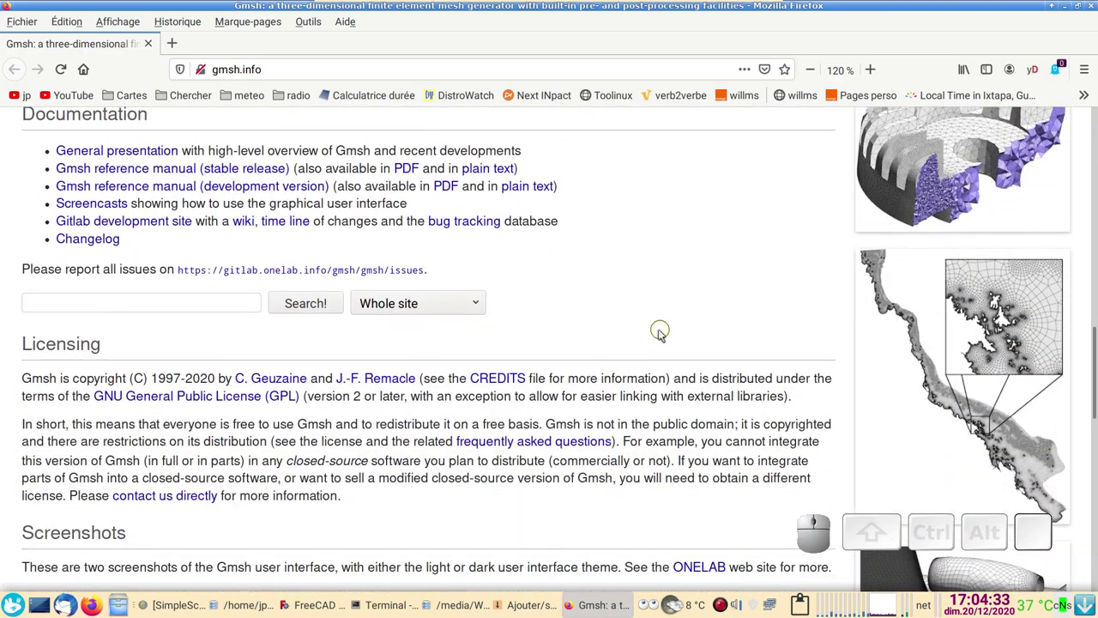
pyautogui.scroll(-3)
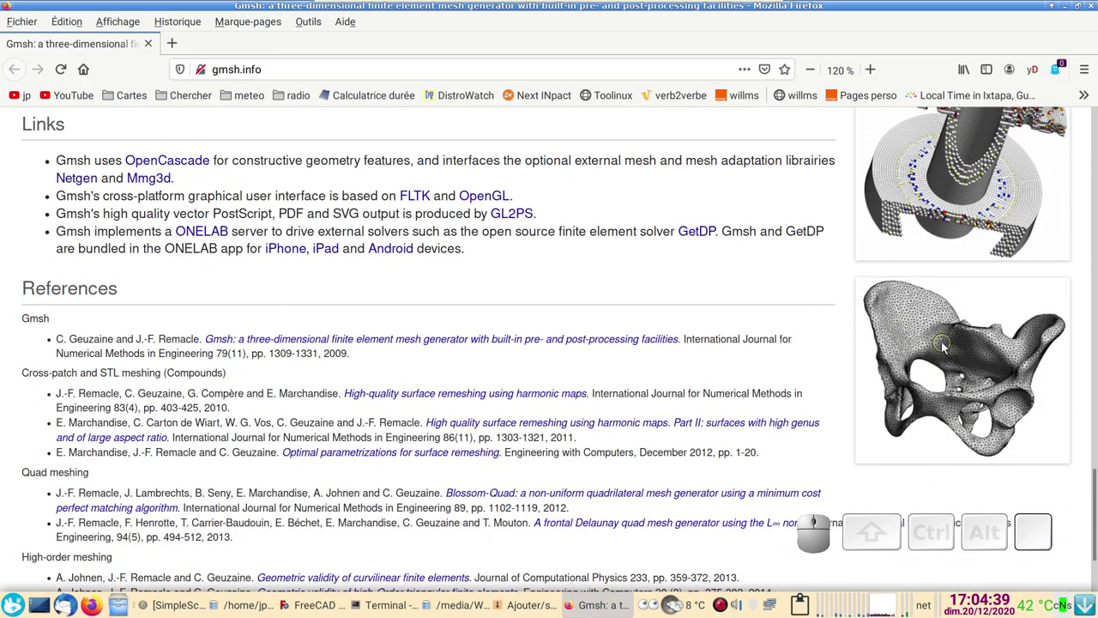
pyautogui.scroll(3)
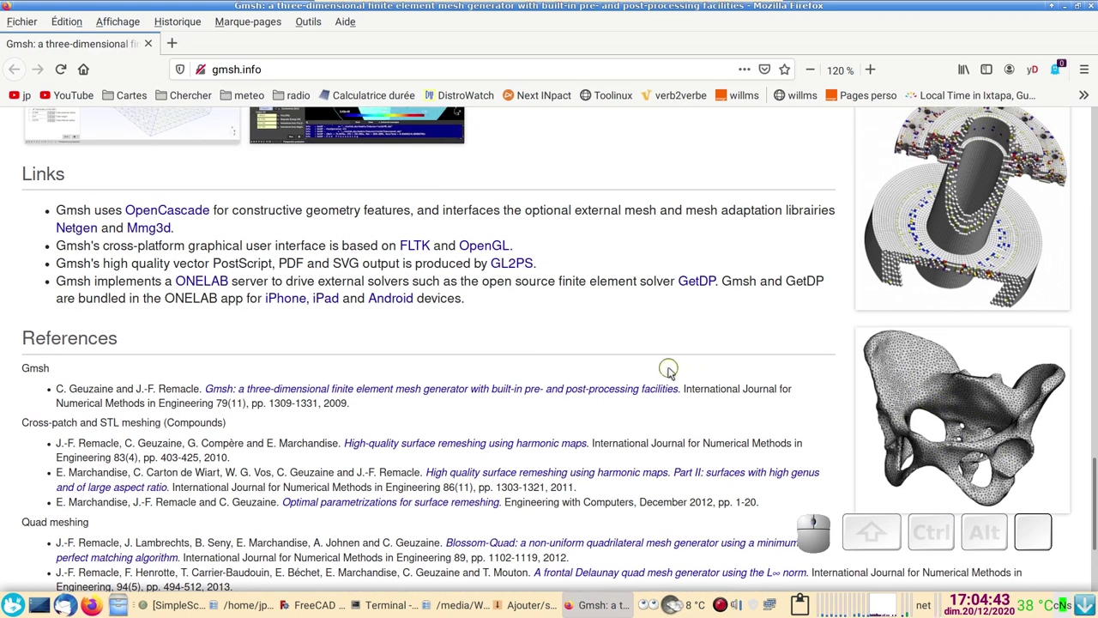
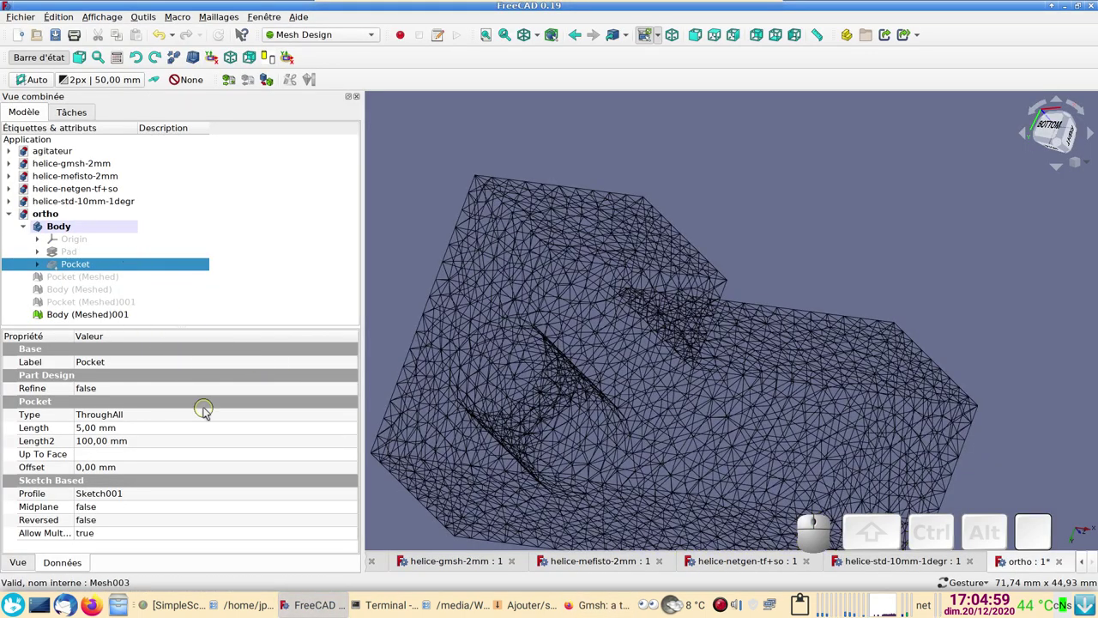
# Toggle visibility of tree objects and look over the helice-gmsh-2mm document's mesh
pyautogui.click(85, 309)
pyautogui.press('space')
pyautogui.click(93, 267)
pyautogui.press('space')
pyautogui.click(395, 557)
pyautogui.scroll(-3)
pyautogui.moveTo(603, 496); pyautogui.dragTo(588, 283)
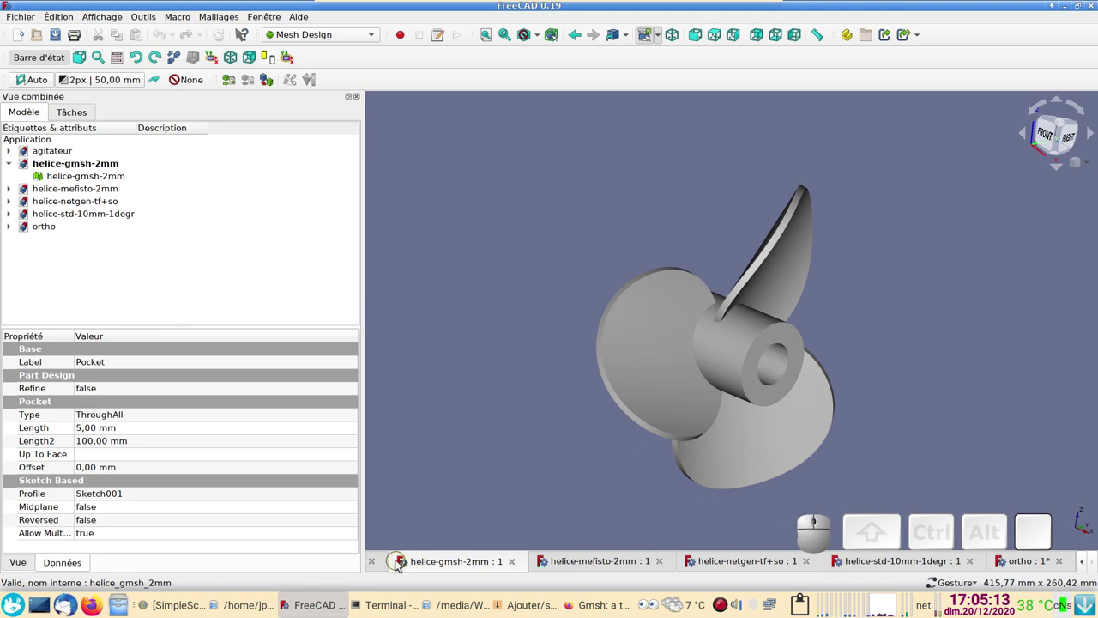
# Switch to the agitateur document and show its propeller Compound in the view
pyautogui.click(390, 558)
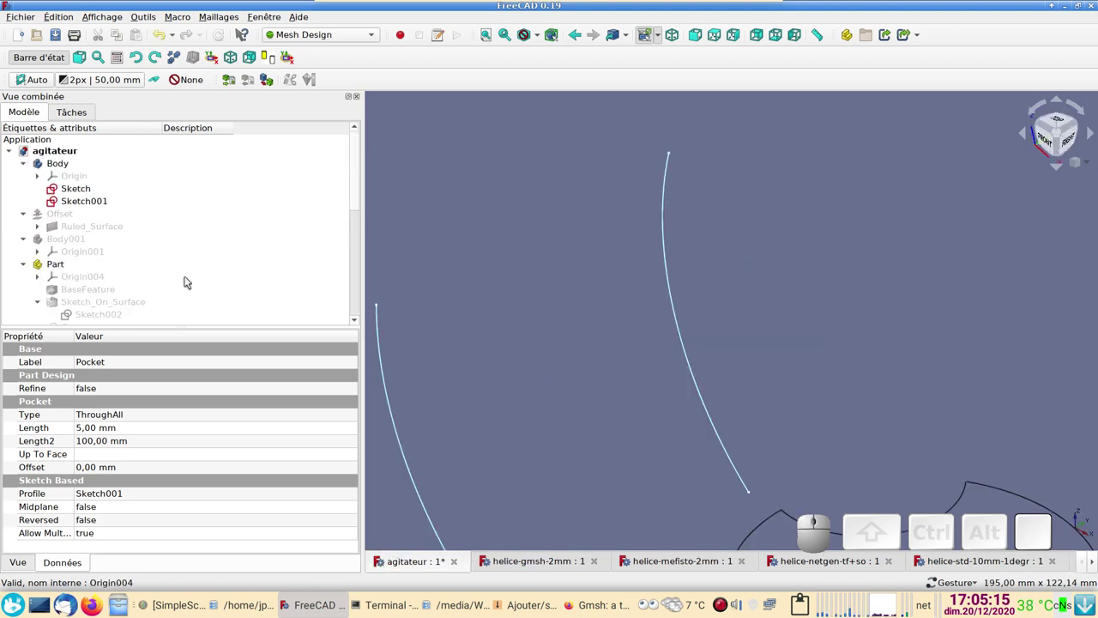
pyautogui.scroll(-3)
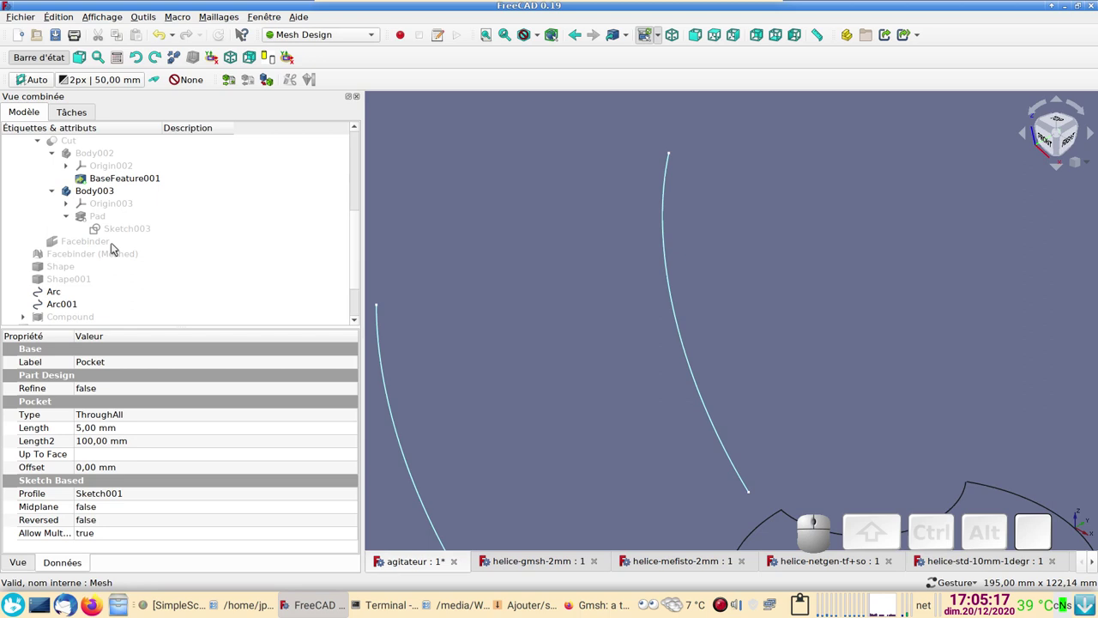
pyautogui.scroll(-3)
pyautogui.click(93, 257)
pyautogui.press('space')
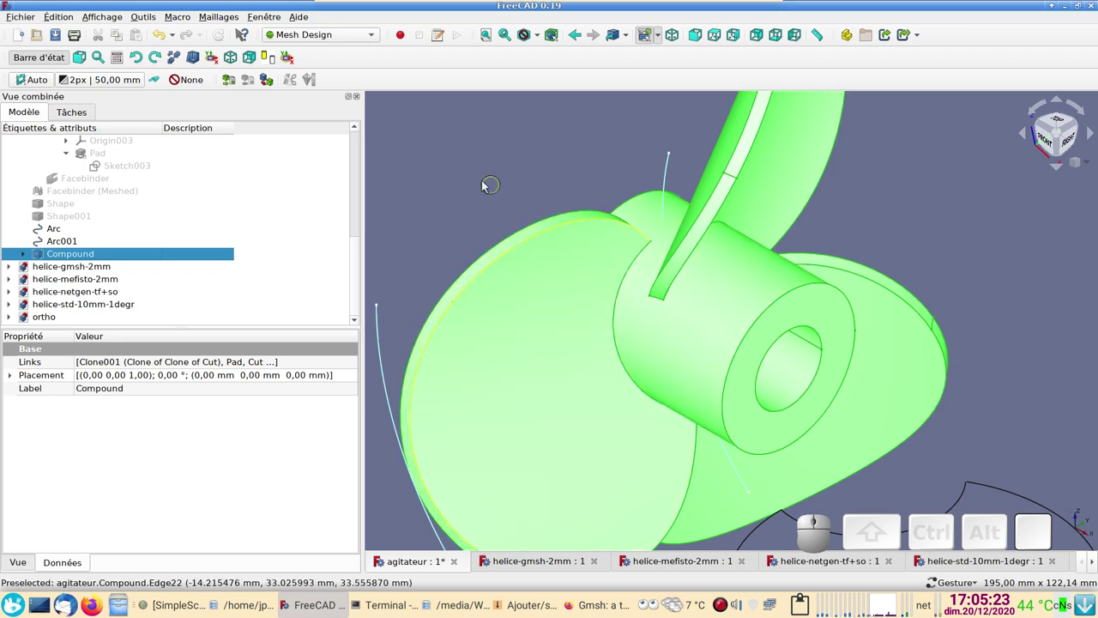
# Examine the propeller compound in the 3D view from several spots
pyautogui.click(487, 178)
pyautogui.scroll(-3)
pyautogui.click(599, 410)
pyautogui.click(781, 211)
pyautogui.click(862, 362)
pyautogui.click(732, 298)
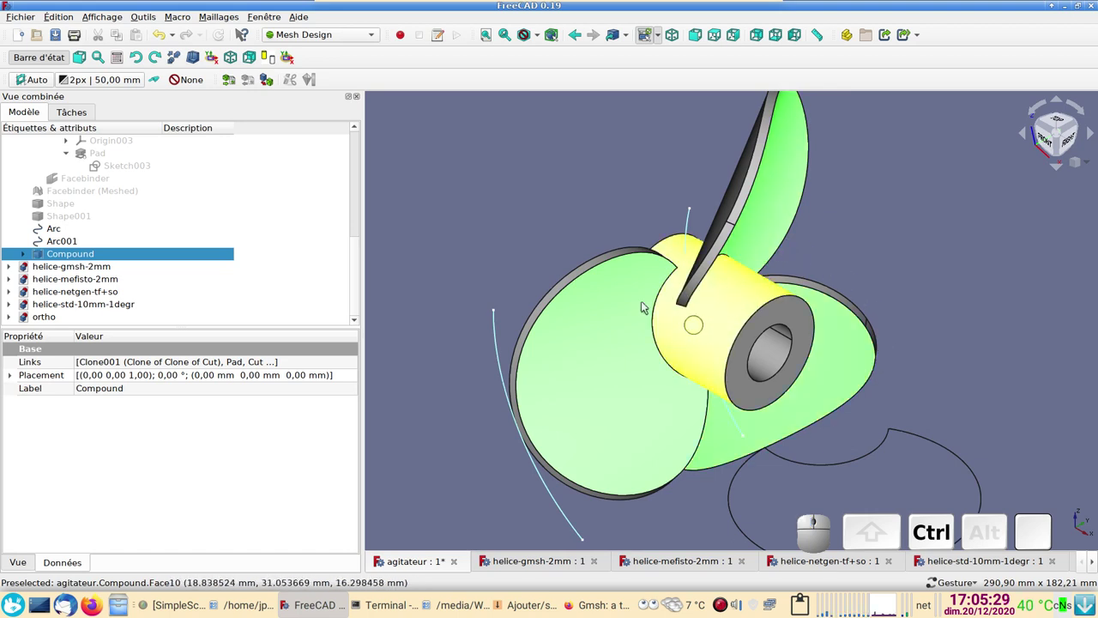
pyautogui.click(332, 38)
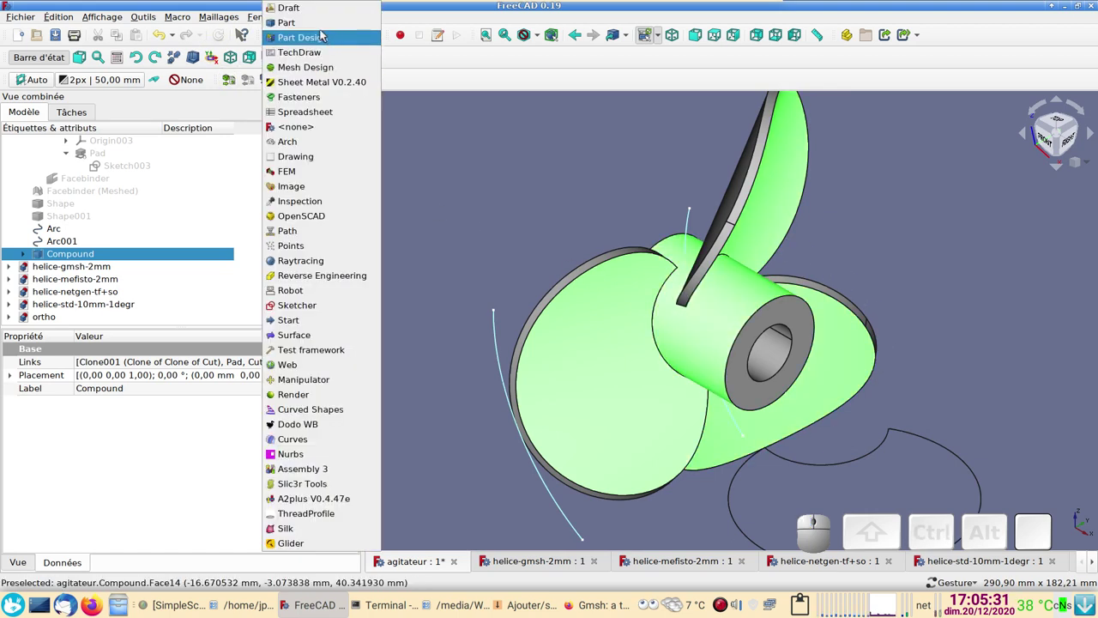
pyautogui.click(319, 29)
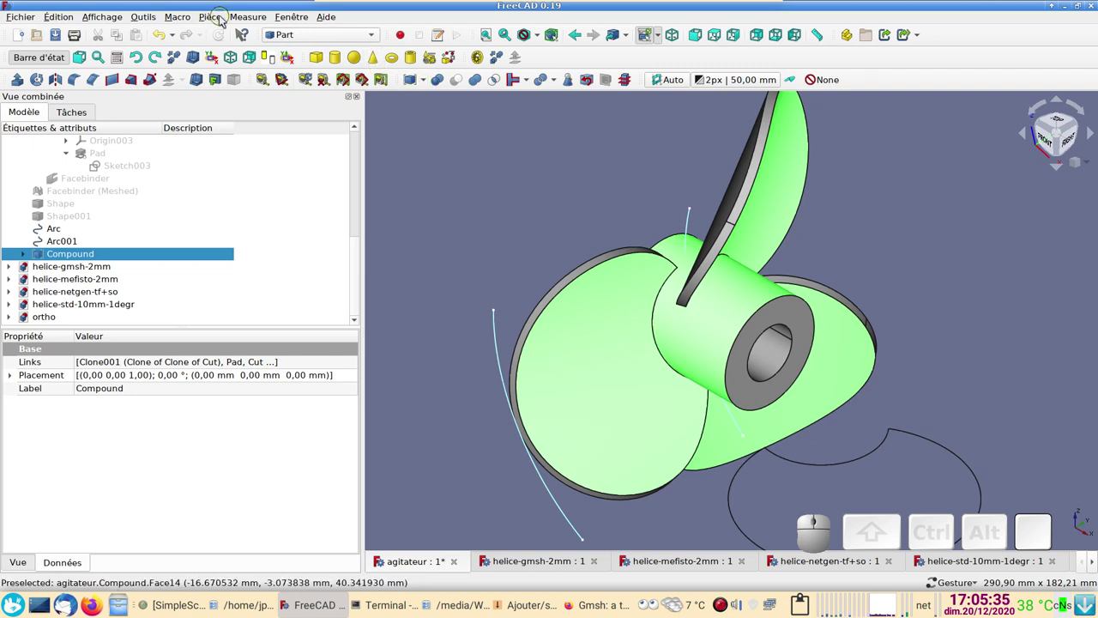
pyautogui.click(428, 78)
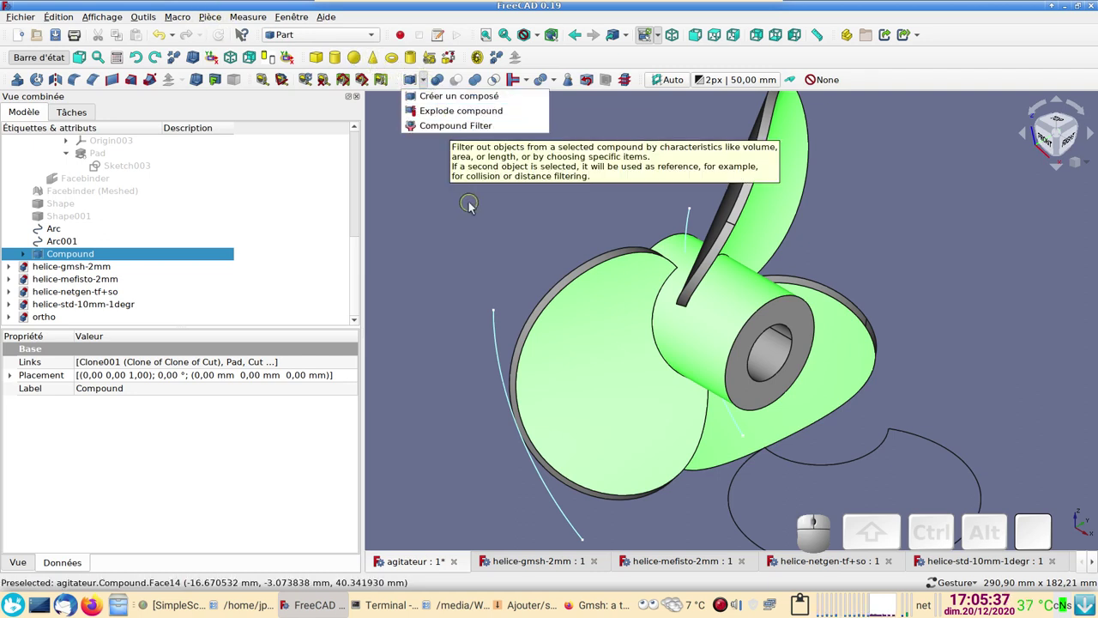
pyautogui.click(473, 208)
pyautogui.click(212, 16)
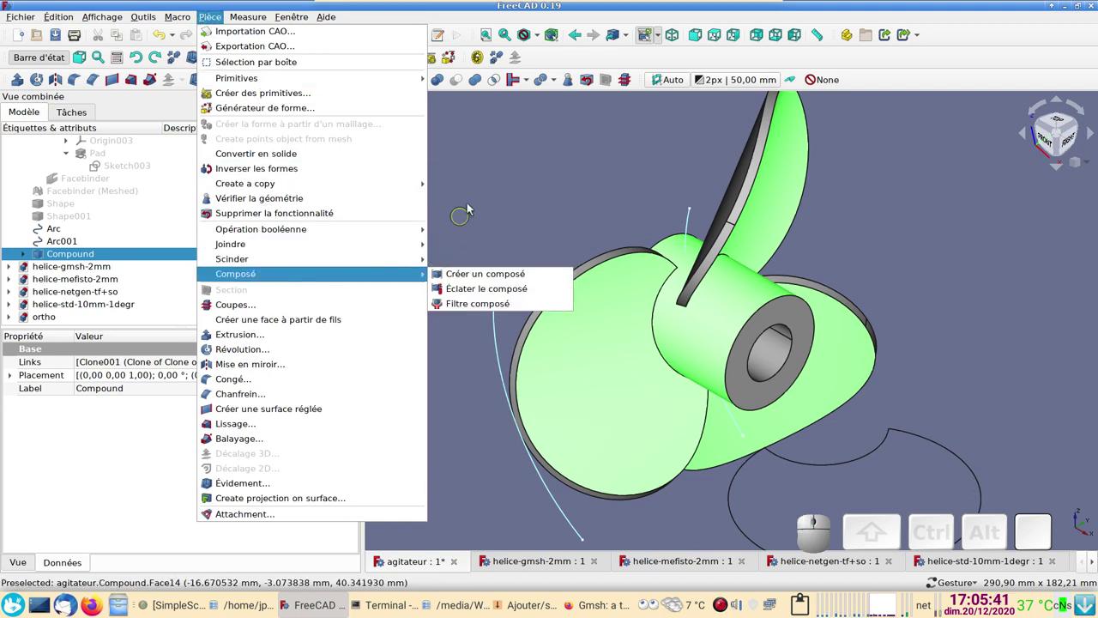
pyautogui.click(473, 200)
pyautogui.scroll(-3)
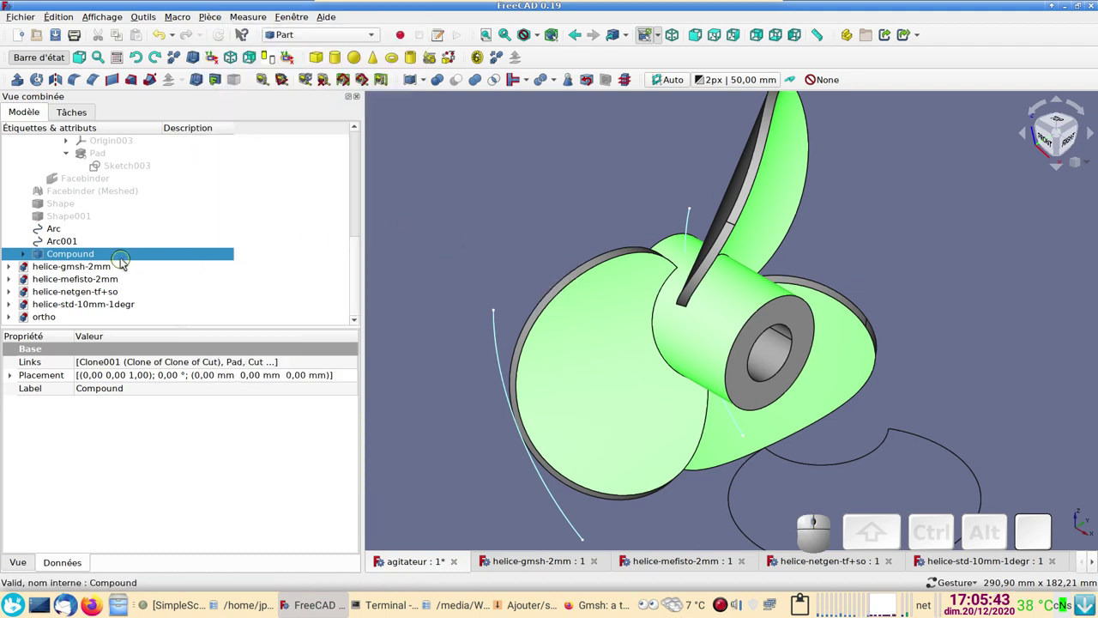
pyautogui.click(123, 255)
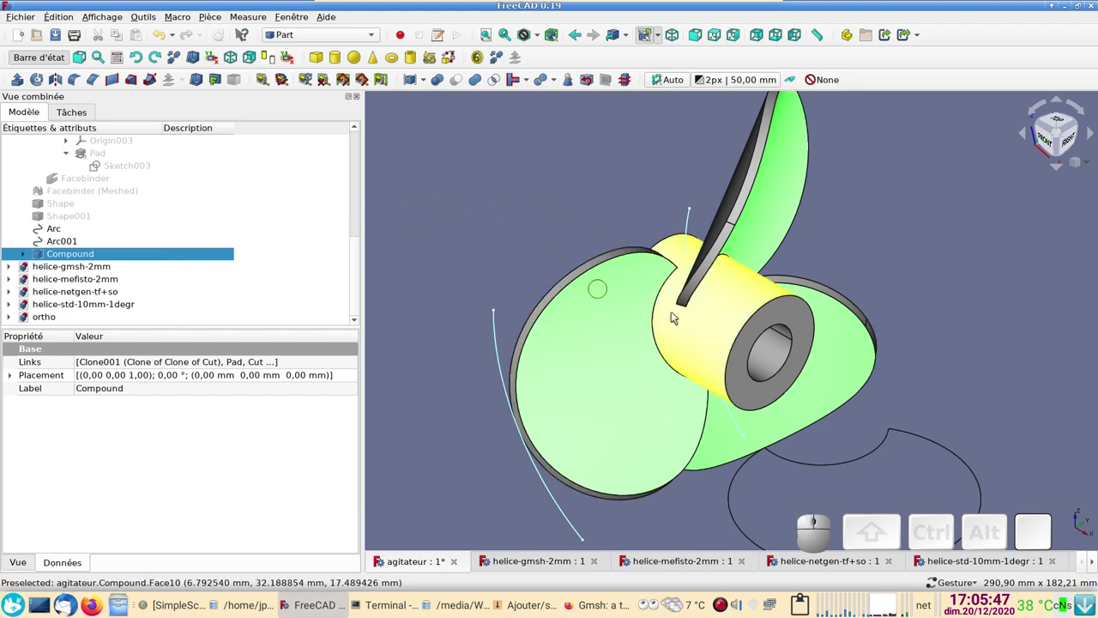
pyautogui.press('space')
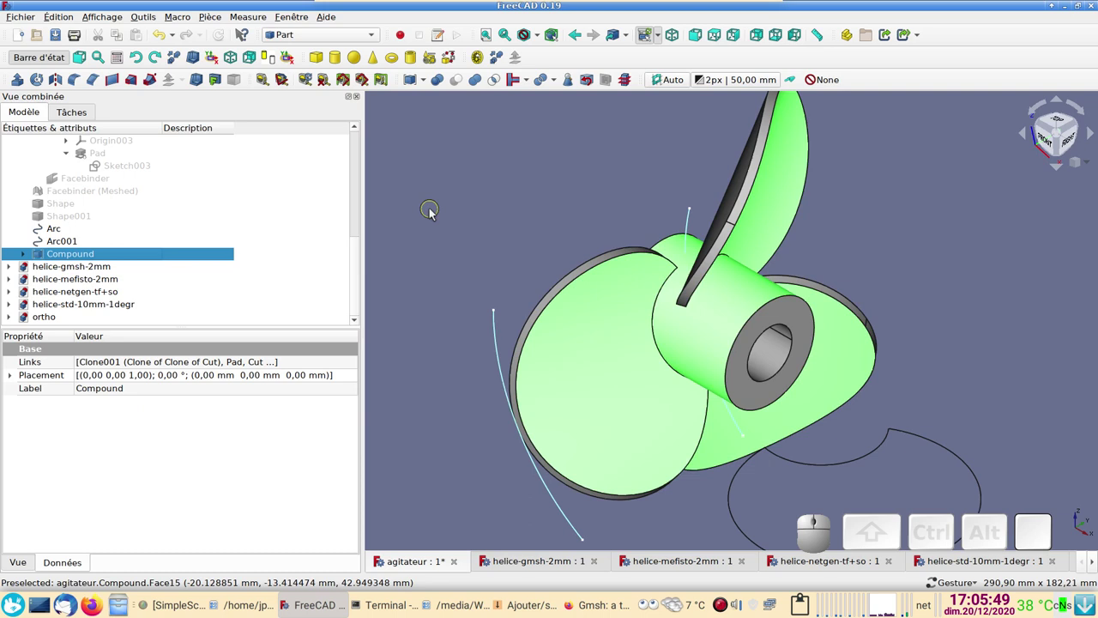
pyautogui.press('space')
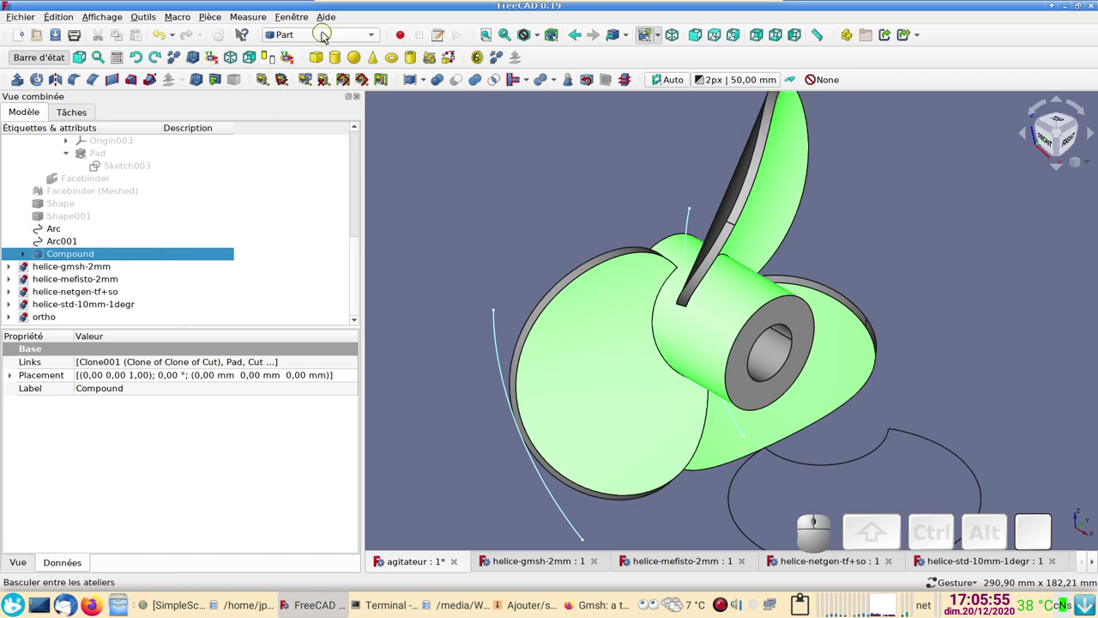
pyautogui.click(328, 37)
# Run a Standard tessellation of the Compound with 10 mm surface and 3° angular deviation
pyautogui.click(317, 78)
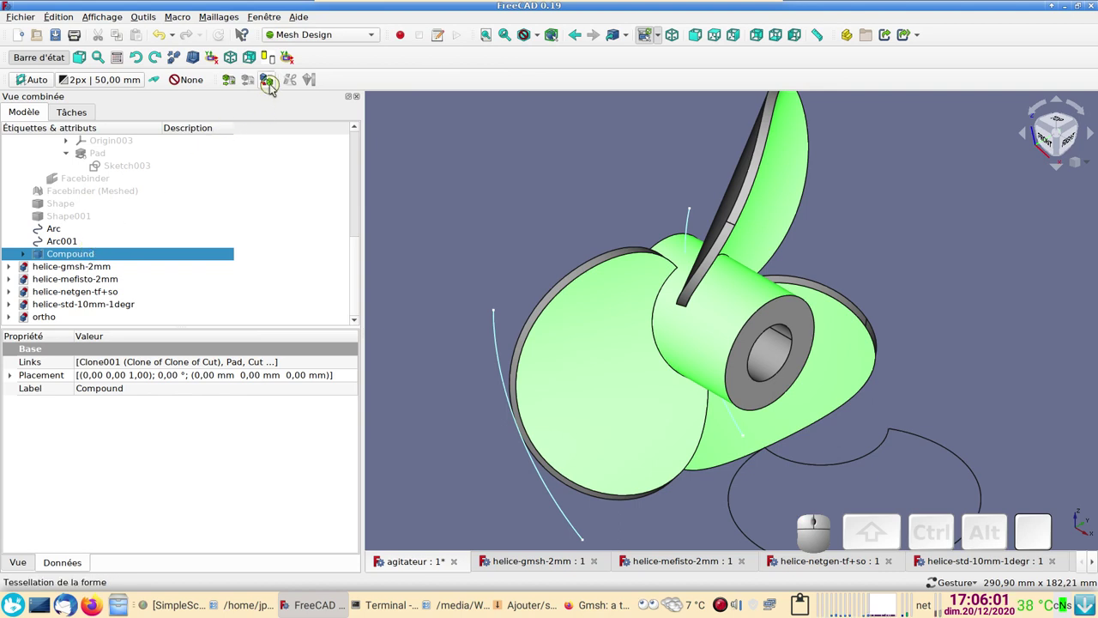
pyautogui.click(276, 85)
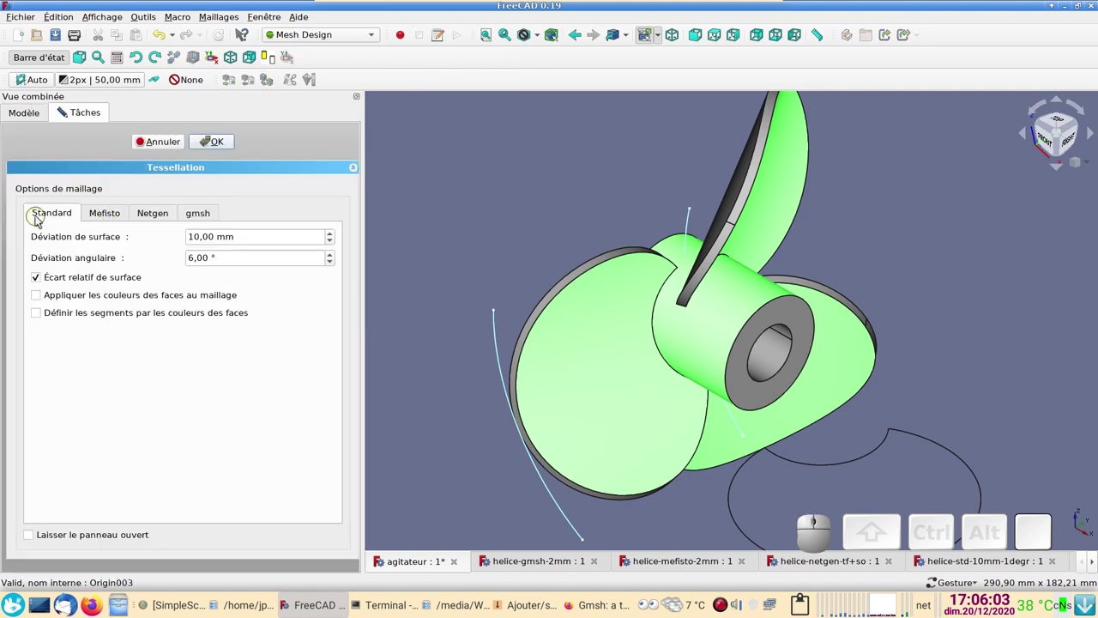
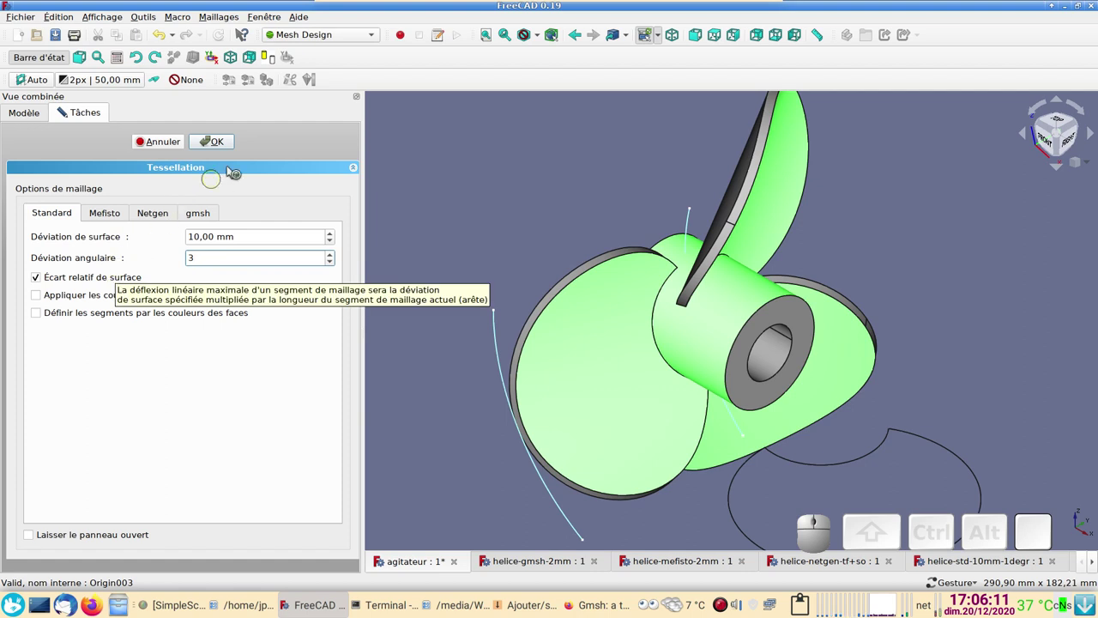
pyautogui.click(220, 145)
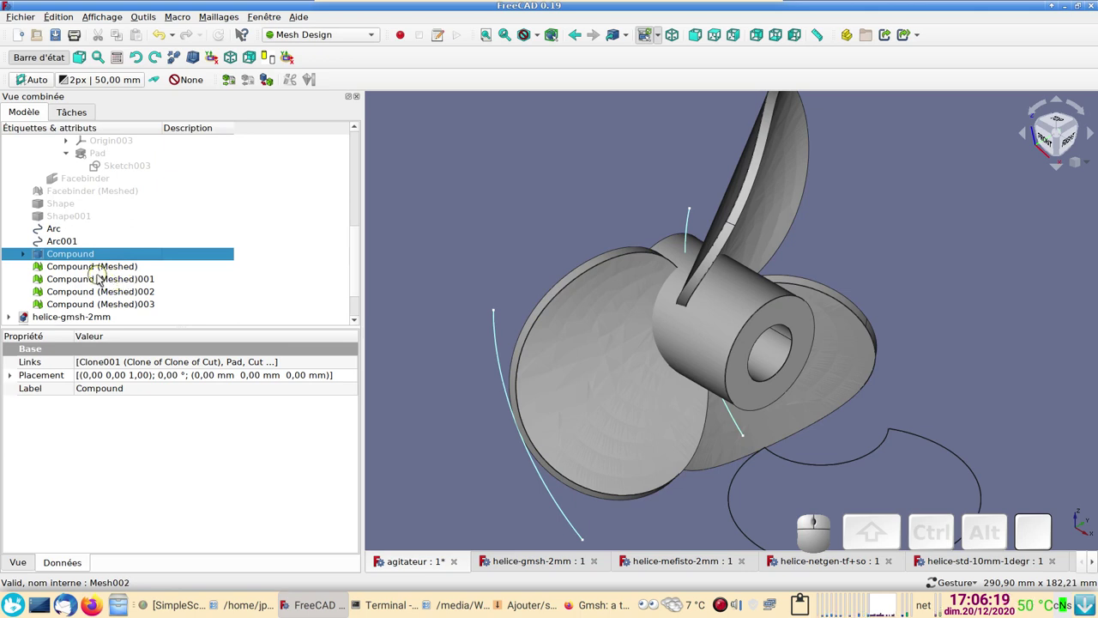
# Delete the old Compound (Meshed) objects and reselect the Compound for a fresh tessellation
pyautogui.click(102, 268)
pyautogui.click(95, 304)
pyautogui.press('Delete')
pyautogui.click(66, 257)
pyautogui.click(273, 82)
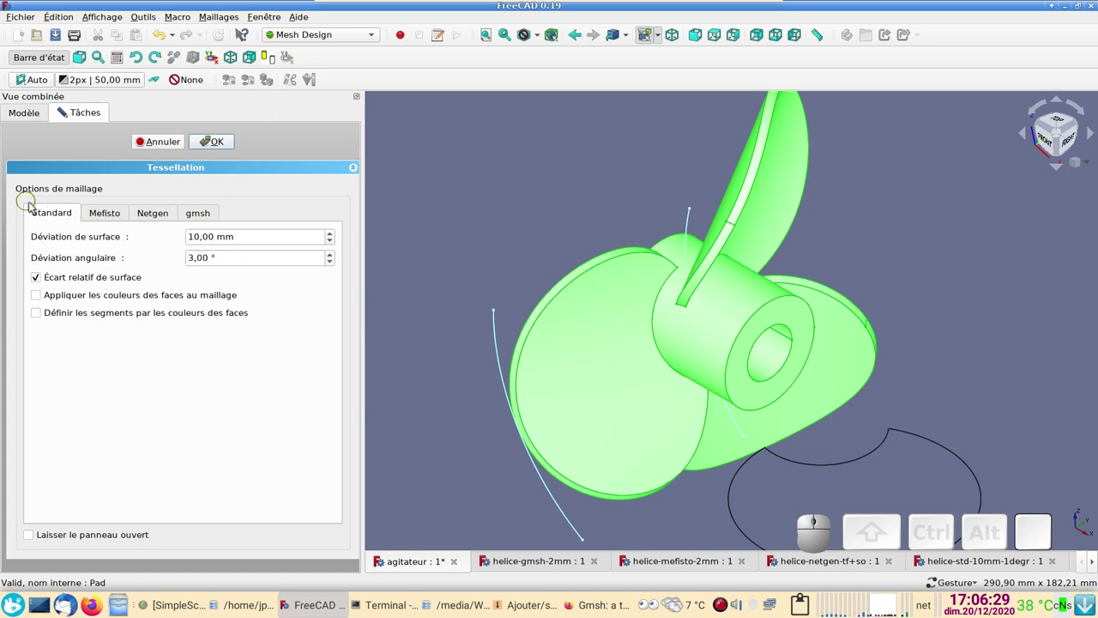
# Generate the Standard Compound mesh, hide the original shape and orbit to examine blades and hub
pyautogui.click(213, 138)
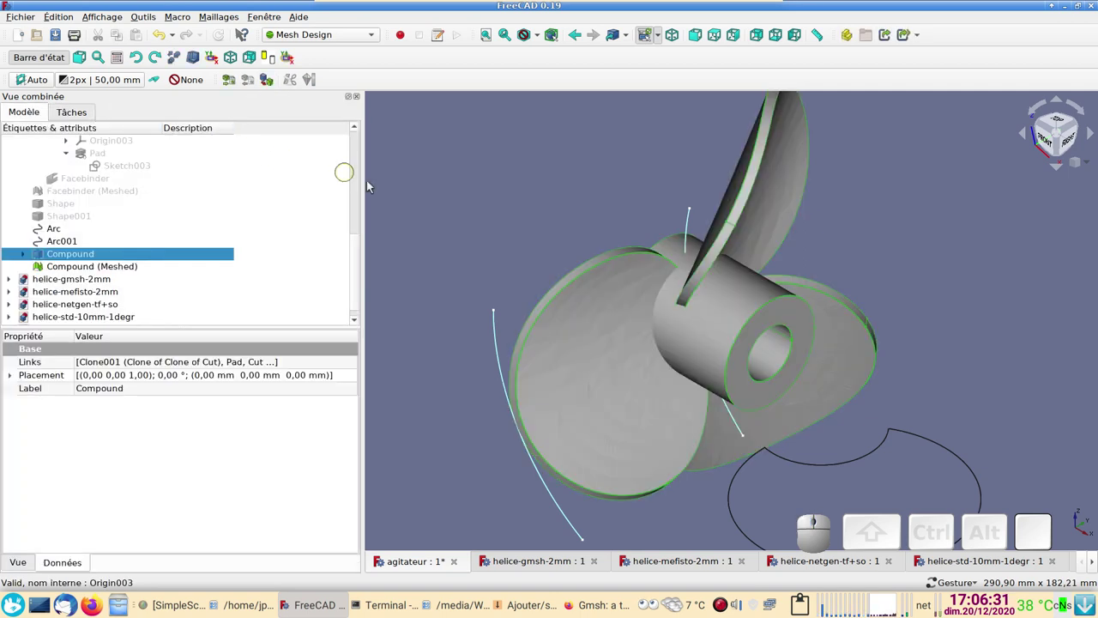
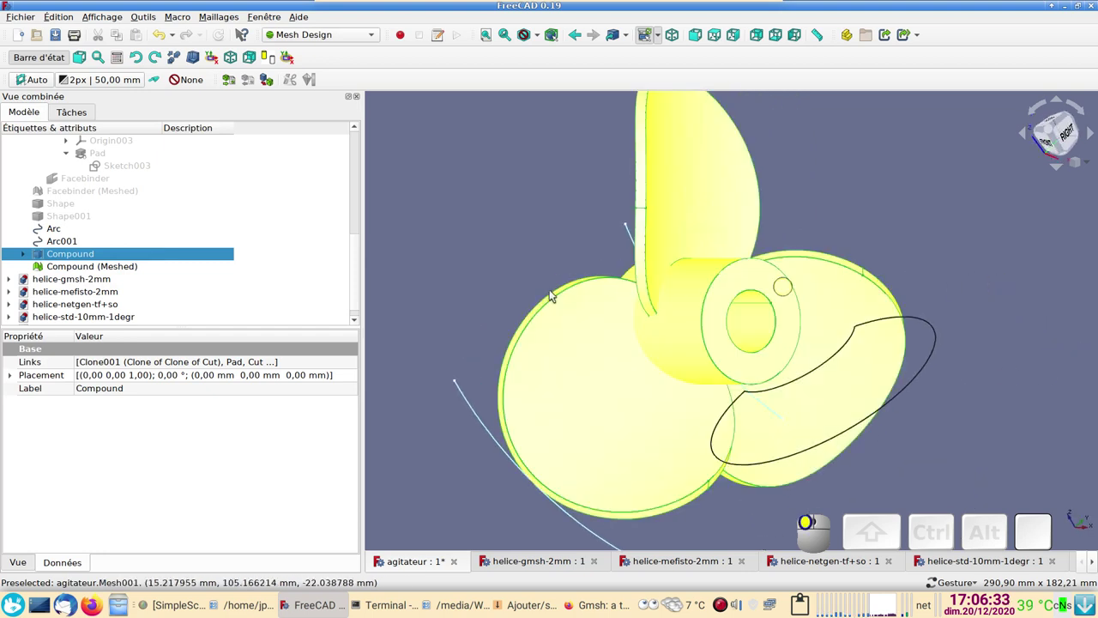
pyautogui.press('space')
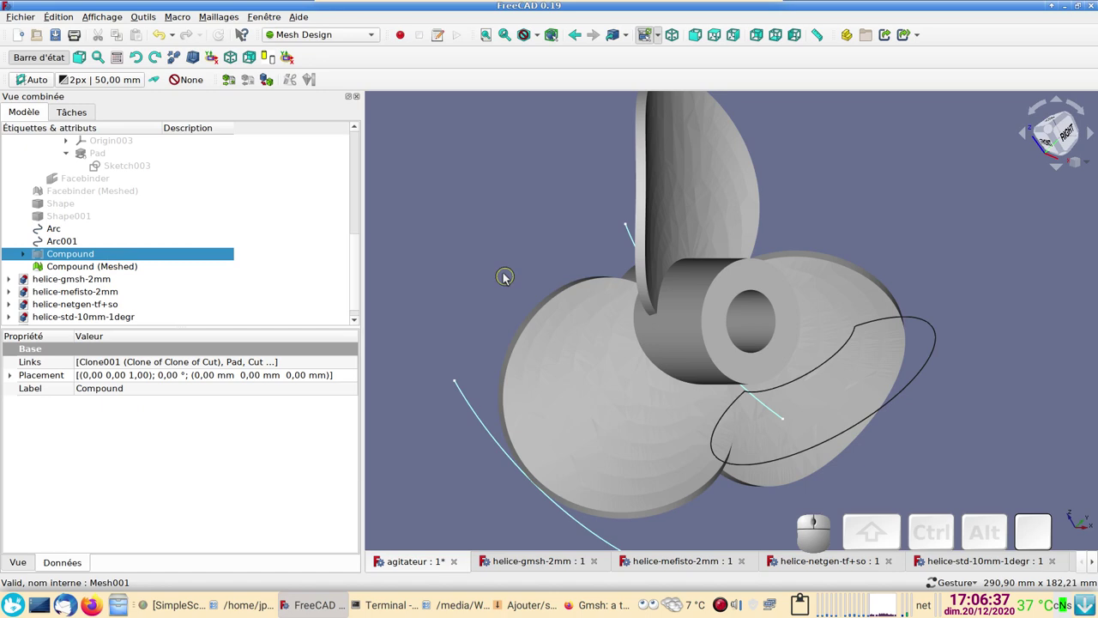
pyautogui.scroll(3)
pyautogui.moveTo(468, 177); pyautogui.dragTo(637, 185)
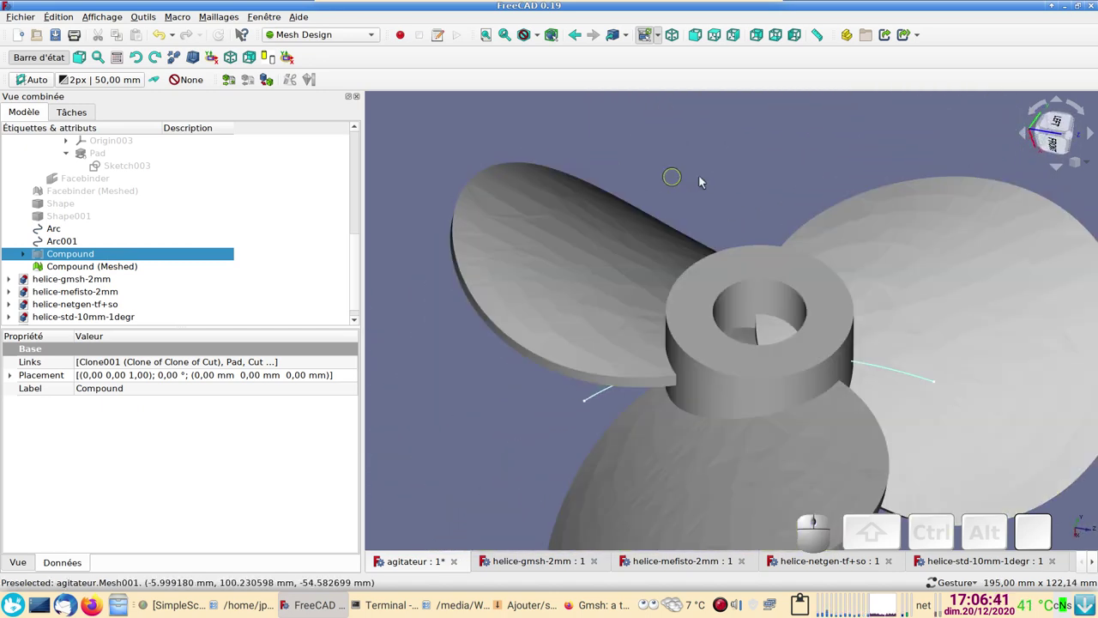
pyautogui.moveTo(759, 155); pyautogui.dragTo(788, 315)
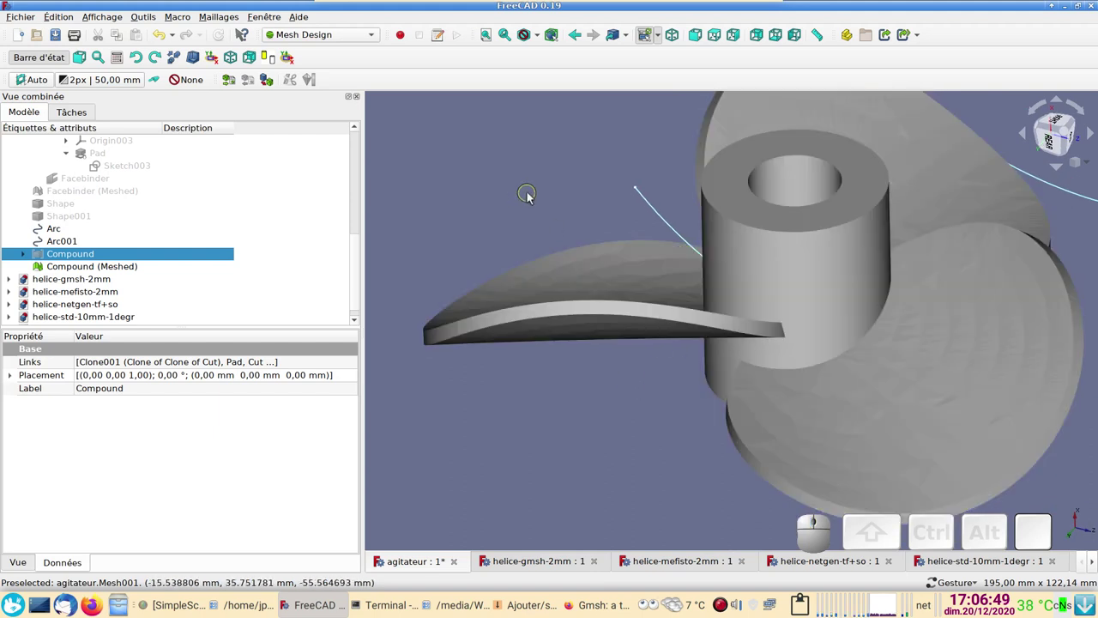
pyautogui.moveTo(536, 188); pyautogui.dragTo(477, 301)
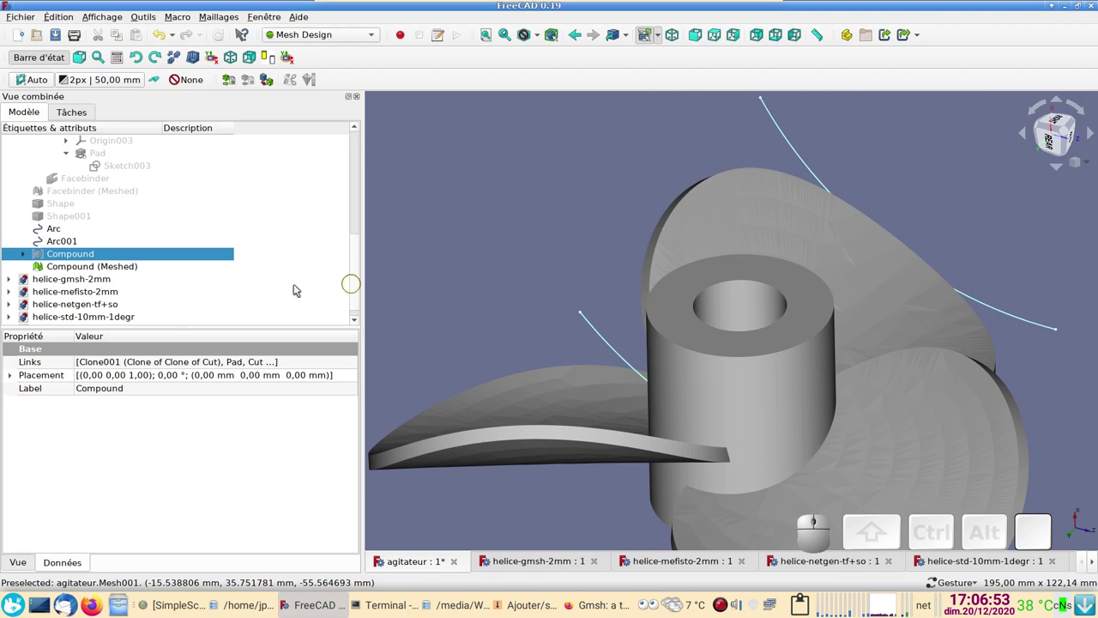
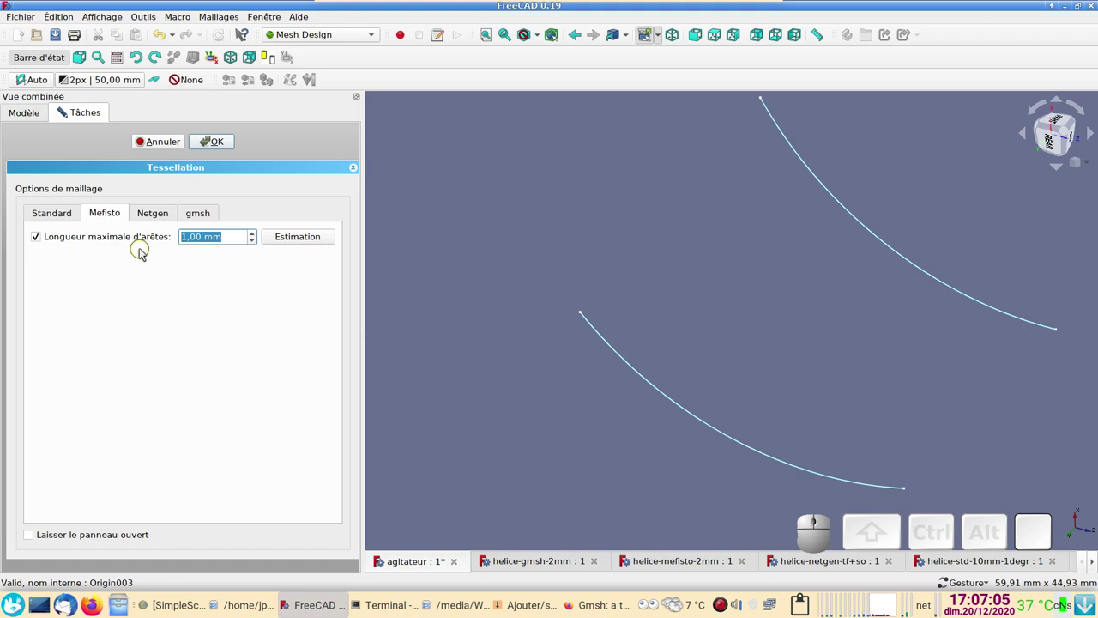
# Enter a 5 mm Mefisto maximum edge length for the Compound and run the tessellation
pyautogui.press('2')
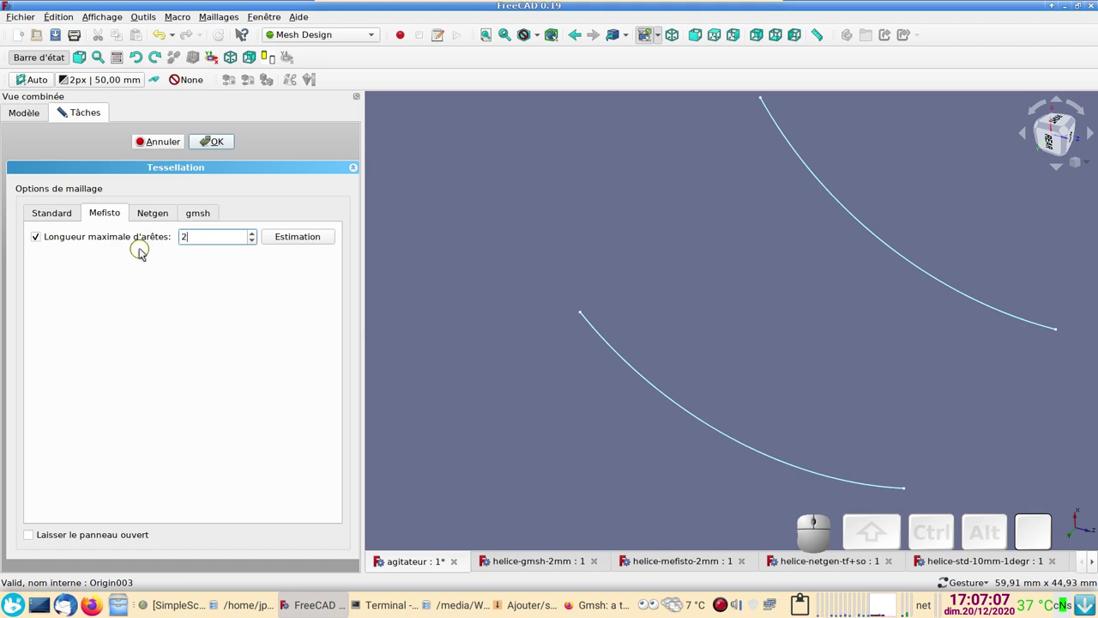
pyautogui.press('BackSpace')
pyautogui.press('5')
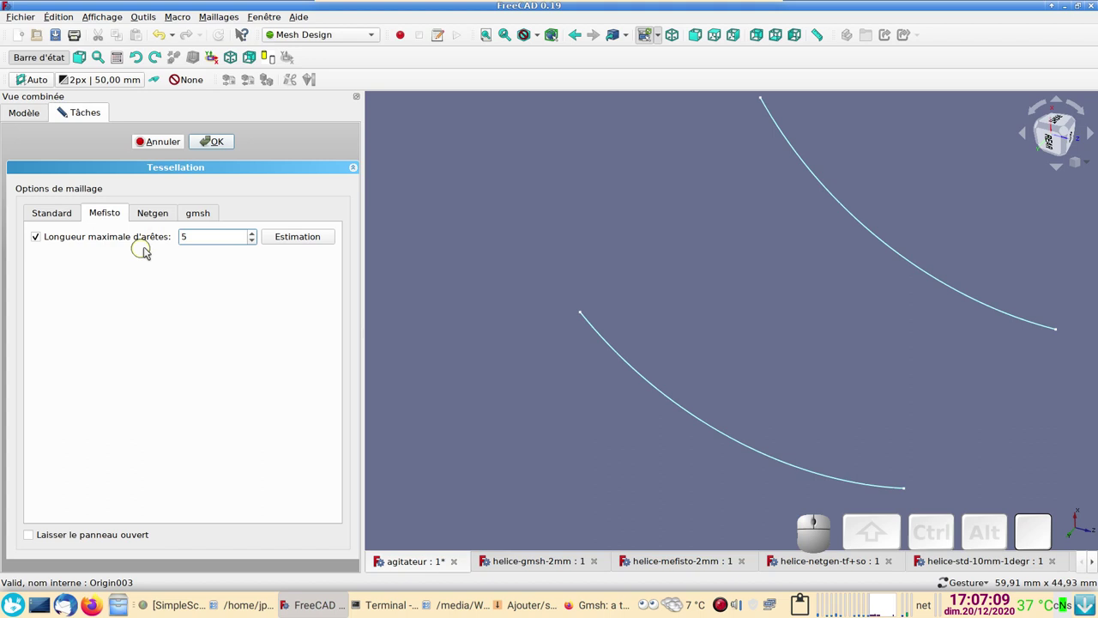
pyautogui.click(216, 141)
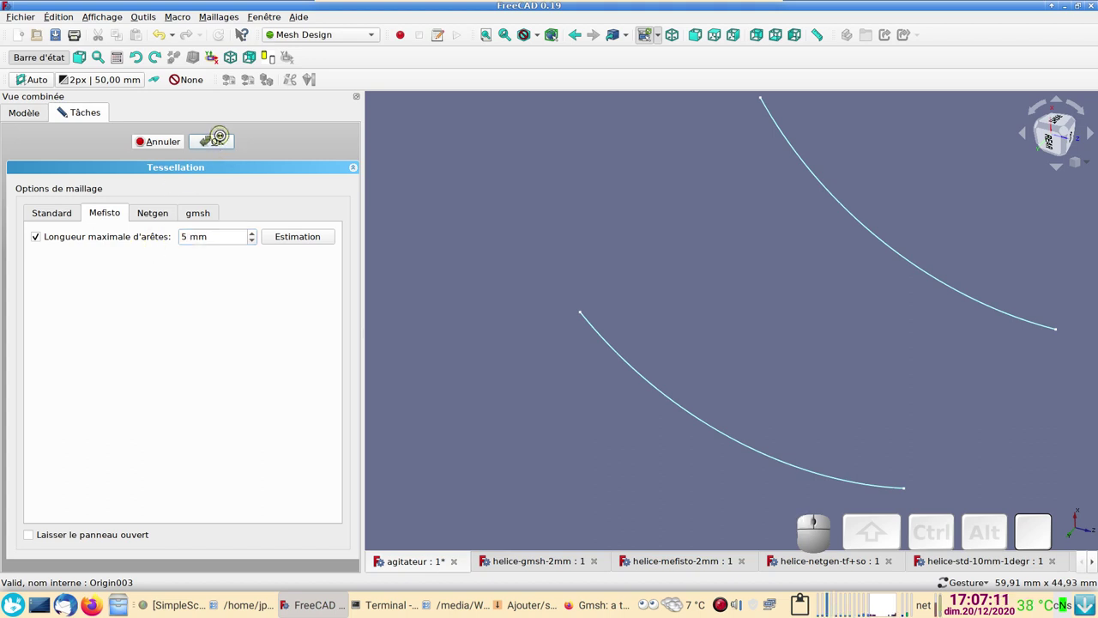
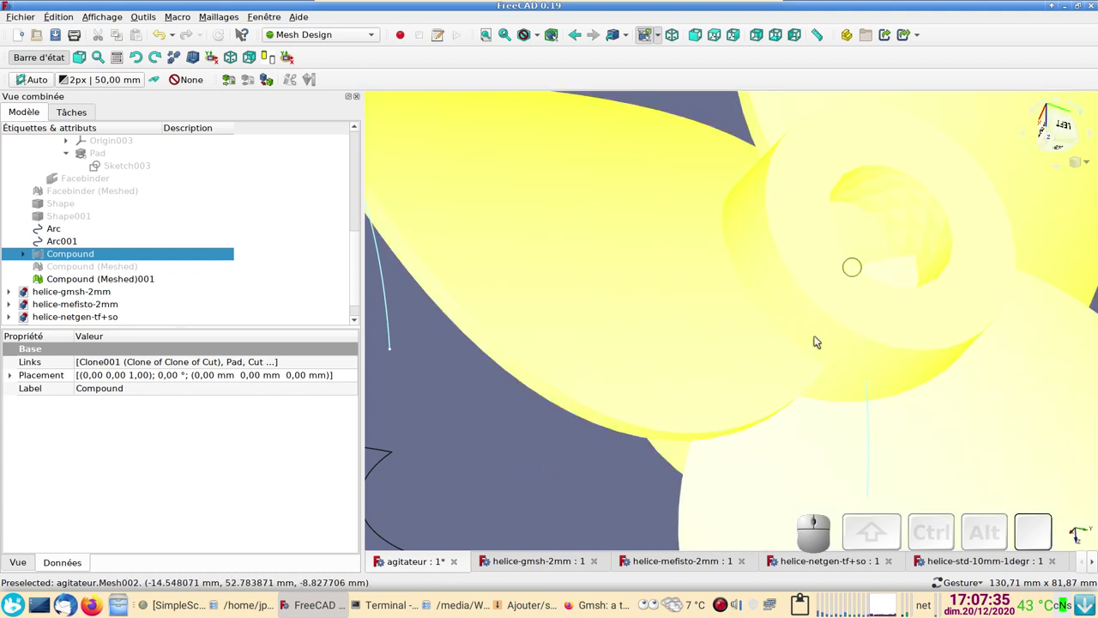
pyautogui.click(493, 507)
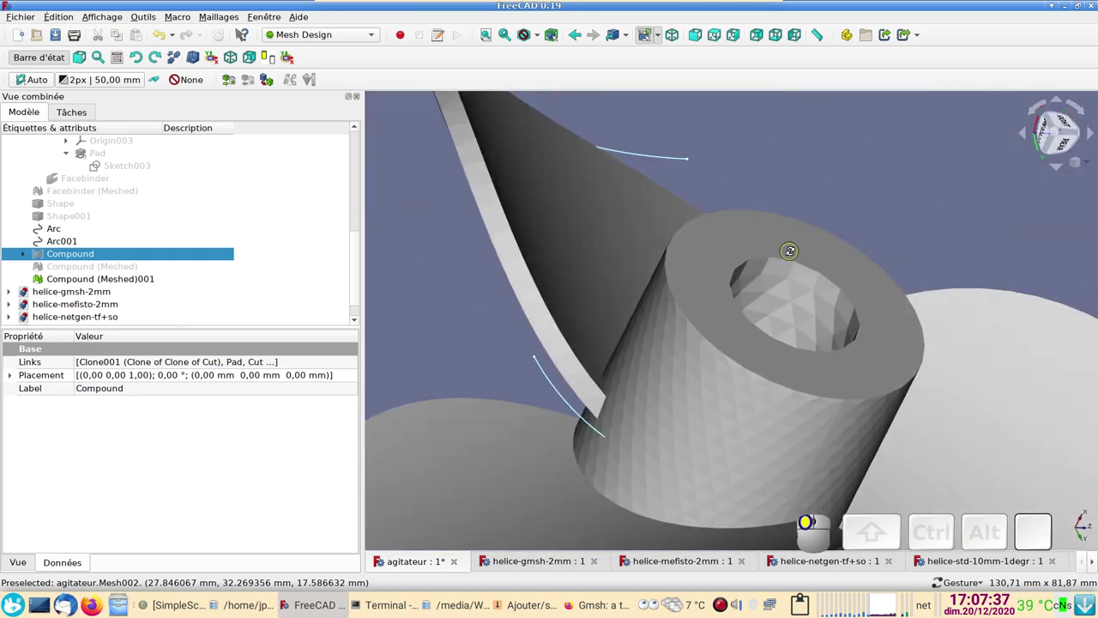
pyautogui.moveTo(960, 162); pyautogui.dragTo(950, 238)
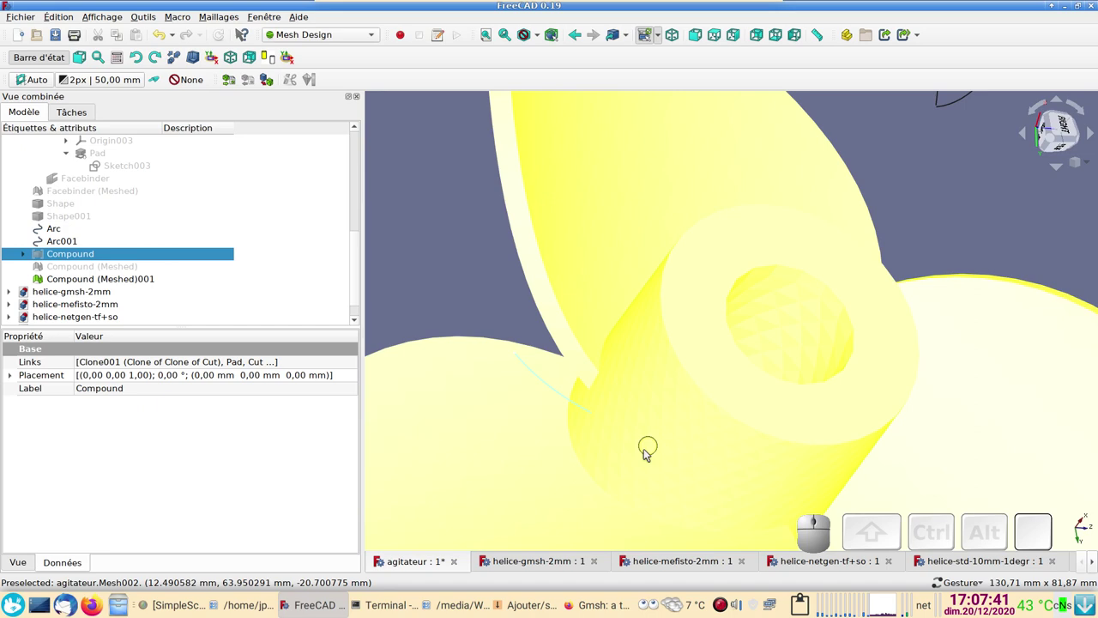
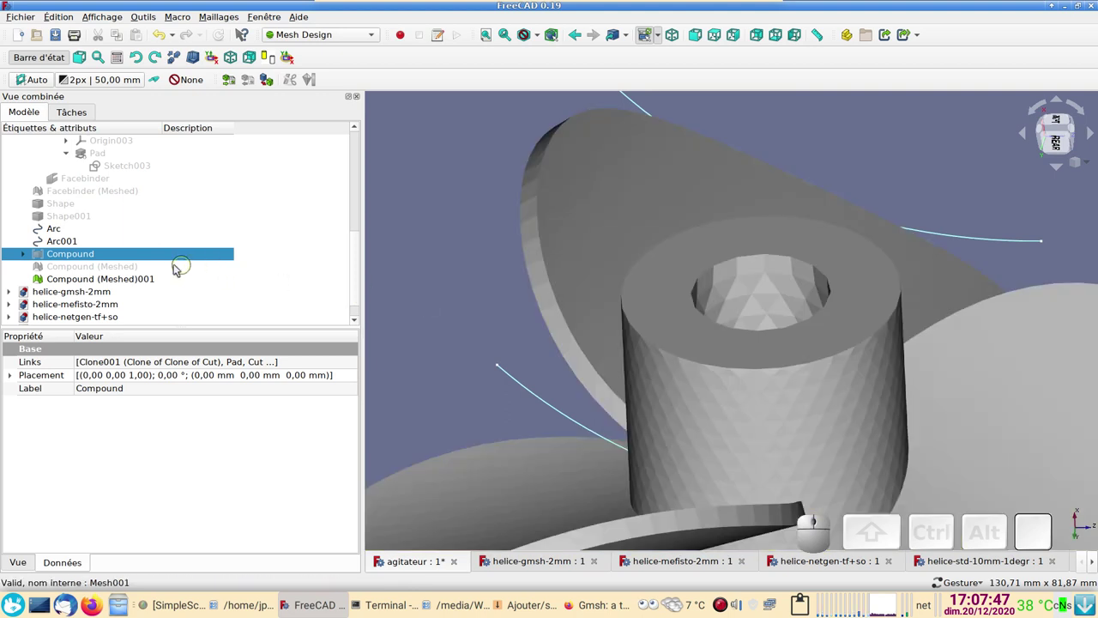
# Hide Compound (Meshed)001 and bring up the tessellation settings for the propeller Compound
pyautogui.click(125, 279)
pyautogui.press('space')
pyautogui.click(85, 251)
pyautogui.click(83, 115)
pyautogui.click(21, 111)
pyautogui.click(274, 80)
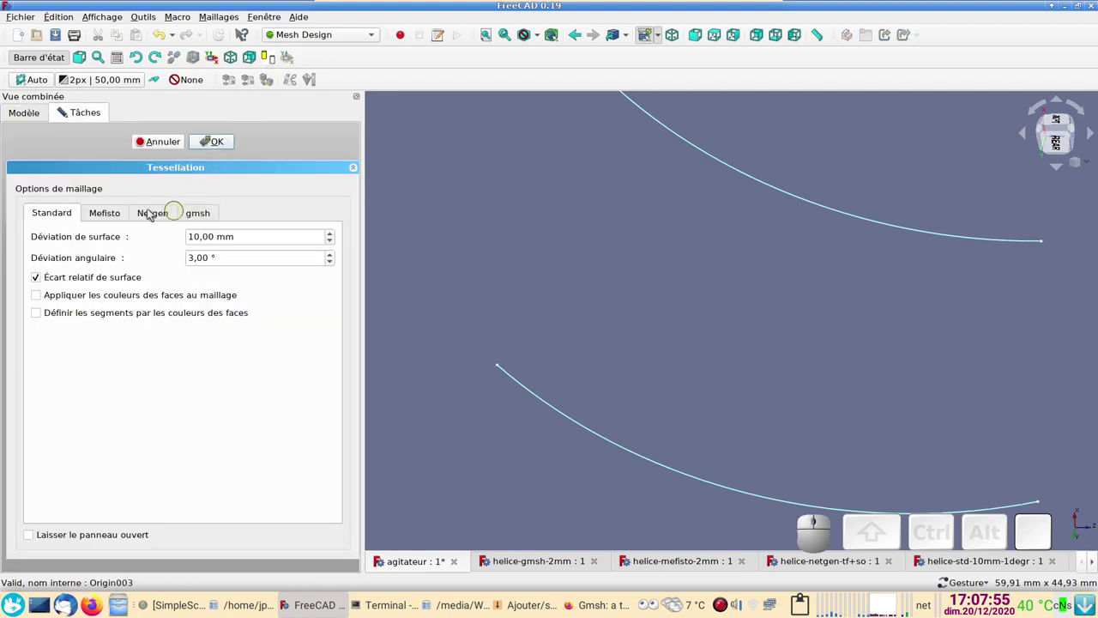
# Mesh the Compound with Netgen at medium fineness, producing Compound (Meshed)002
pyautogui.click(157, 212)
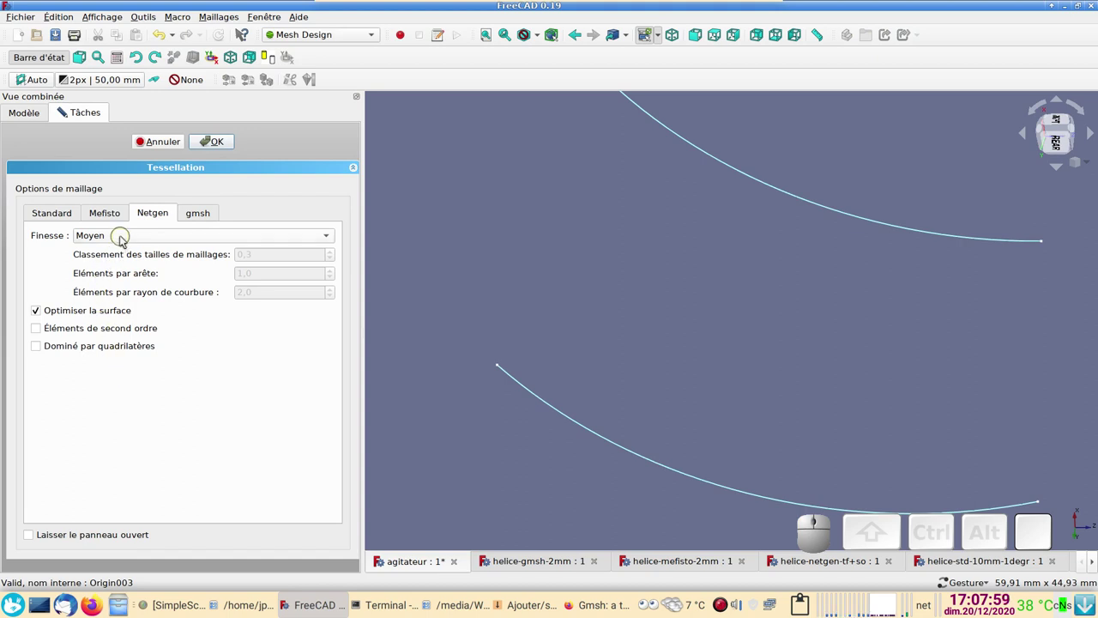
pyautogui.click(44, 329)
pyautogui.click(218, 138)
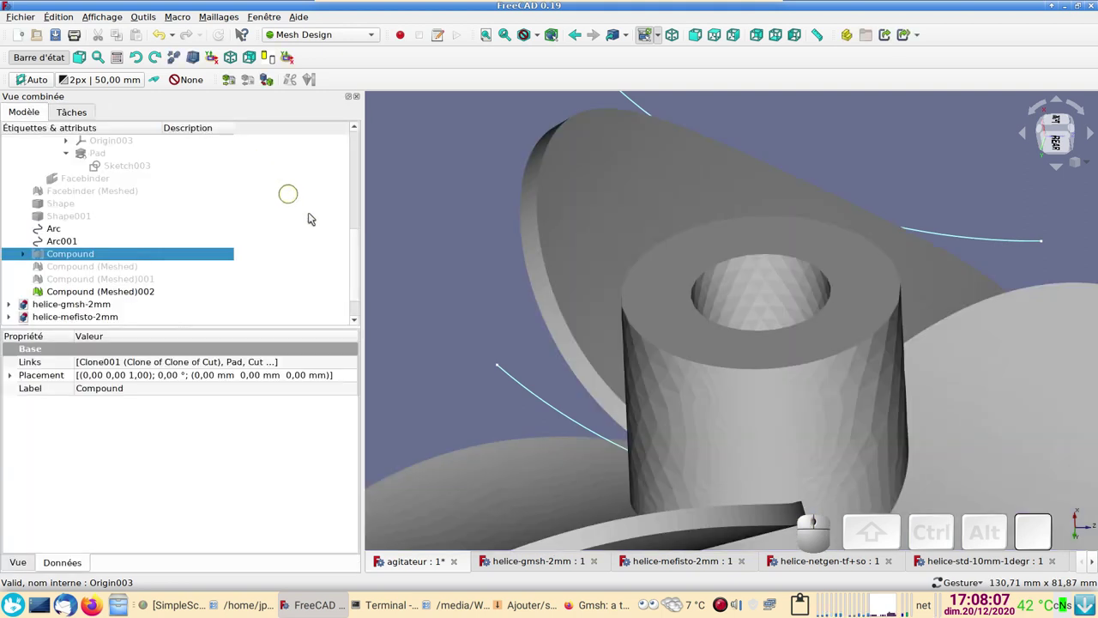
pyautogui.scroll(-3)
pyautogui.moveTo(469, 324); pyautogui.dragTo(426, 316)
pyautogui.scroll(3)
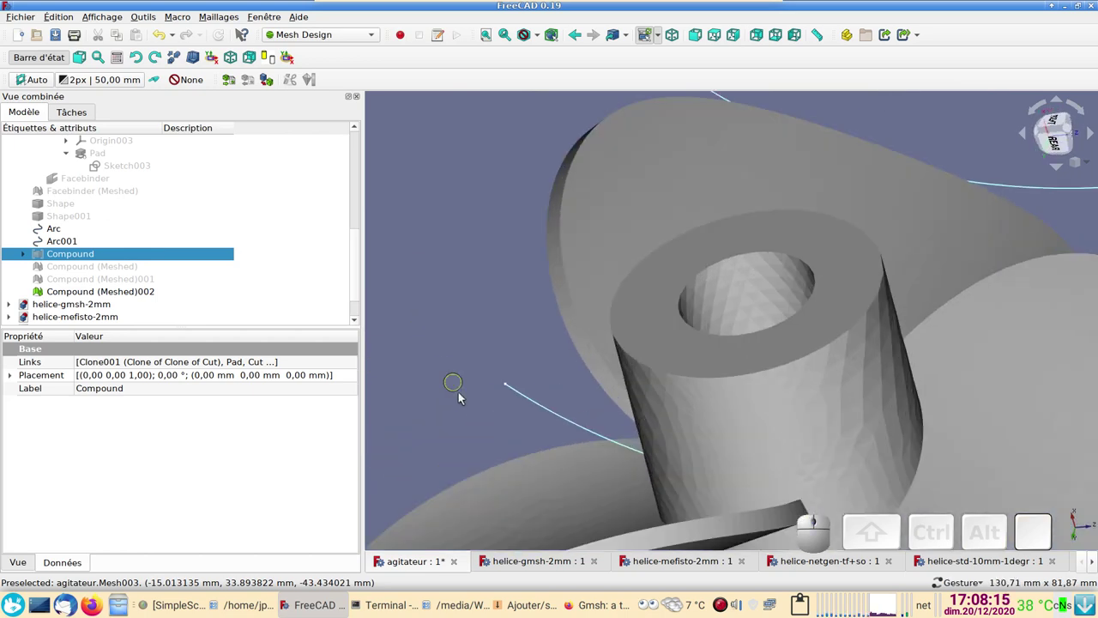
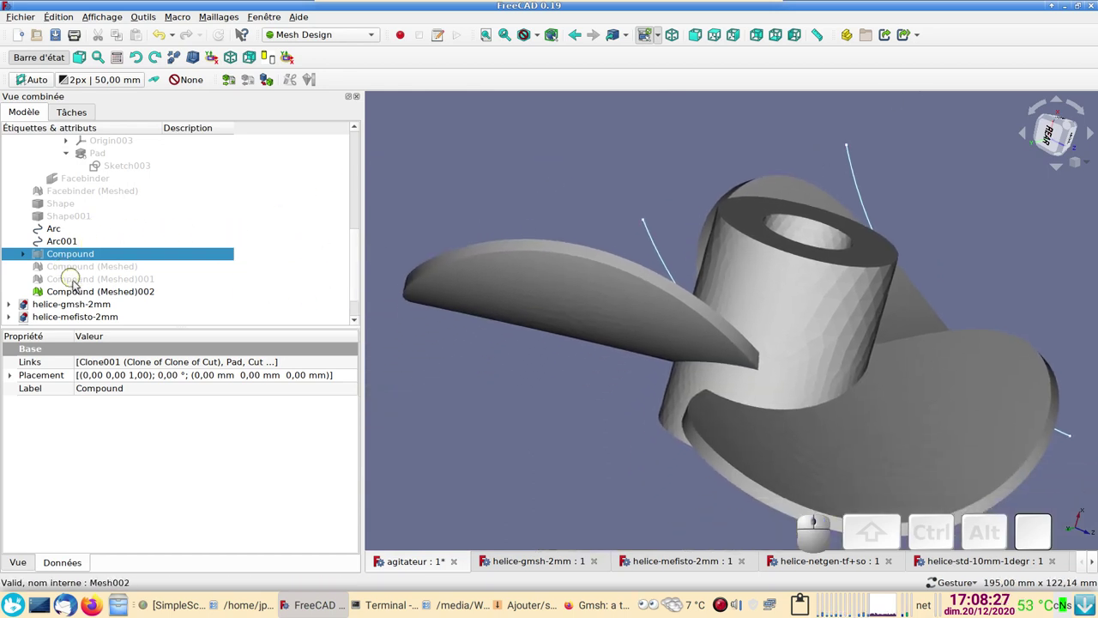
# Hide Compound (Meshed)002 and run gmsh on Compound with Automatique algorithm and 5 mm max element size
pyautogui.click(85, 293)
pyautogui.press('space')
pyautogui.click(87, 256)
pyautogui.click(272, 79)
pyautogui.click(210, 219)
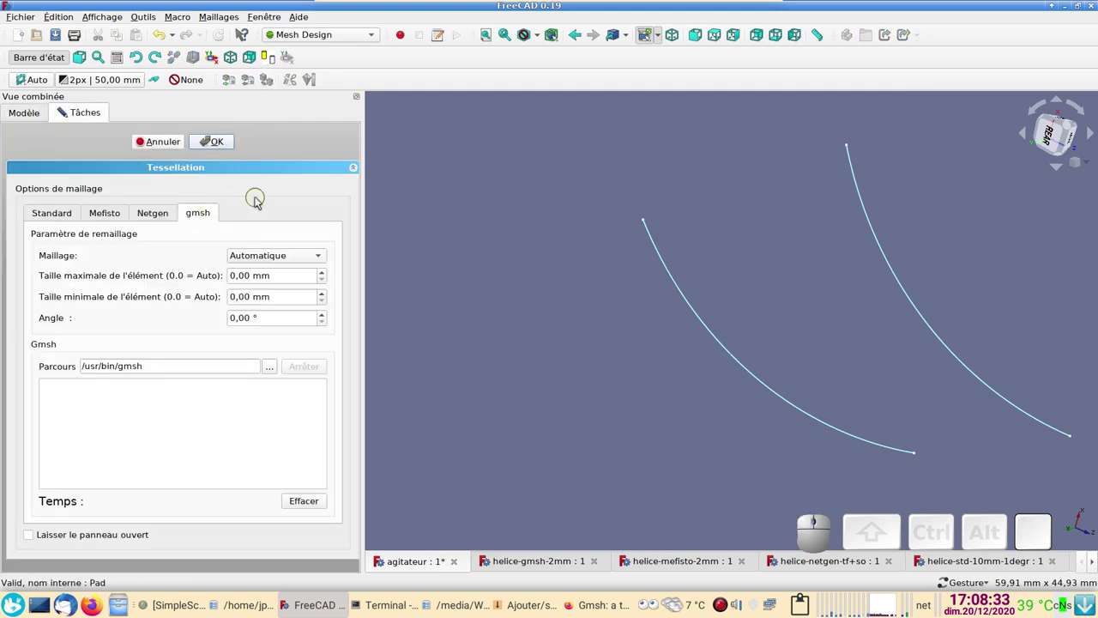
pyautogui.click(265, 252)
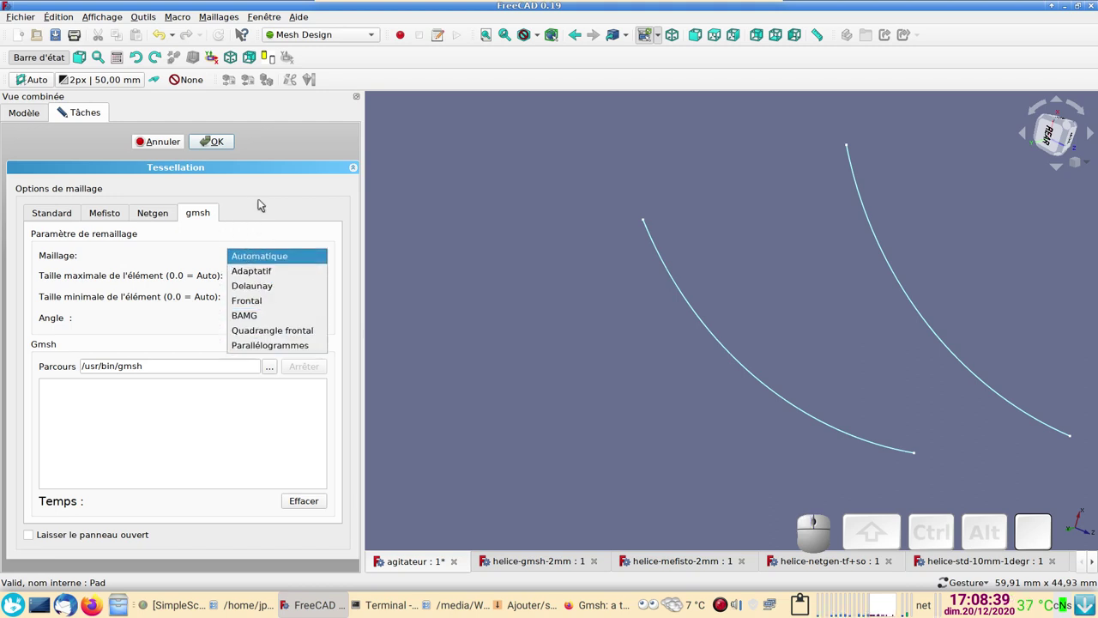
pyautogui.click(277, 216)
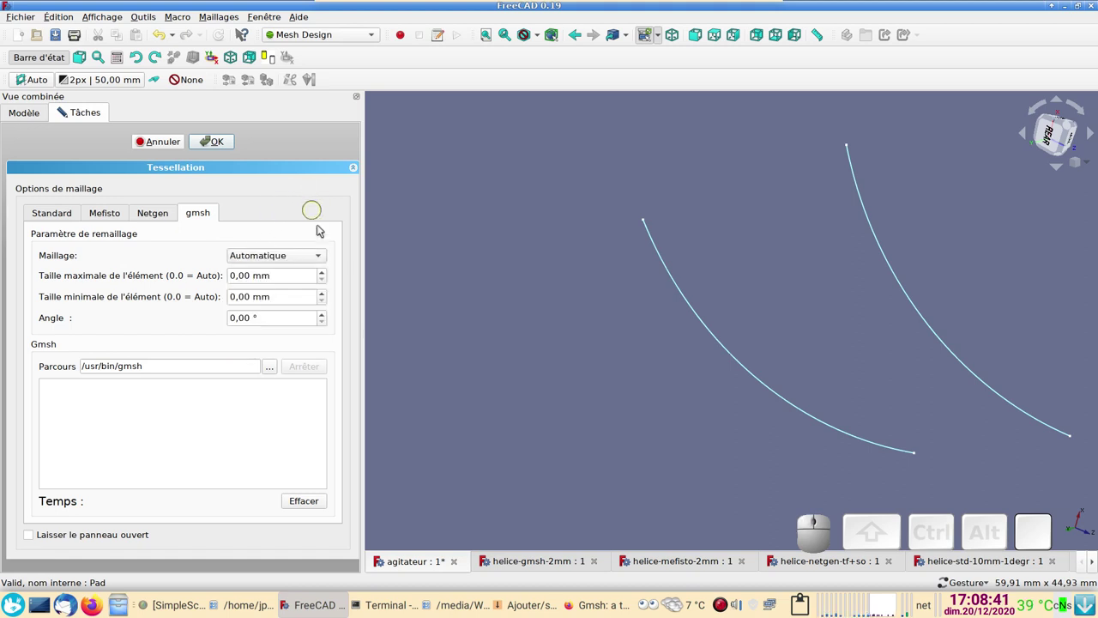
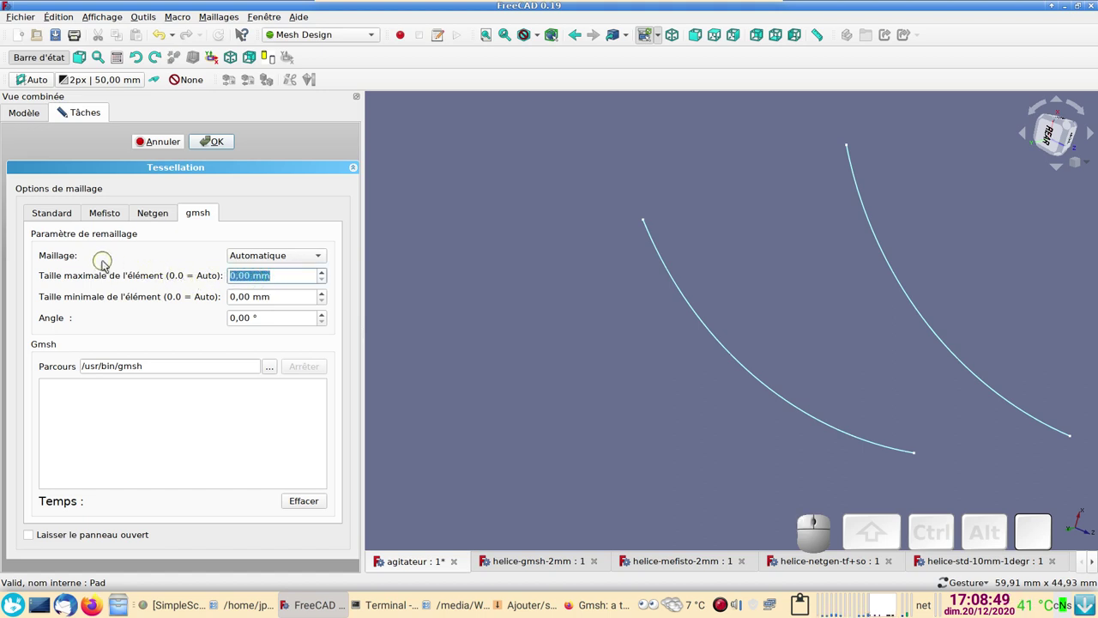
pyautogui.press('KP_5')
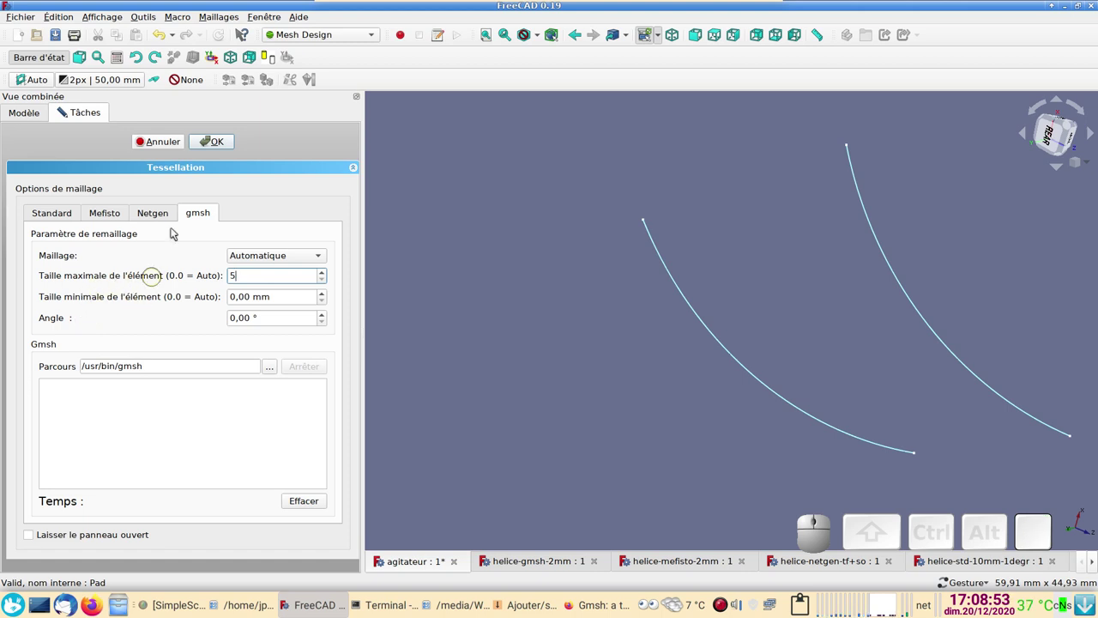
pyautogui.click(216, 144)
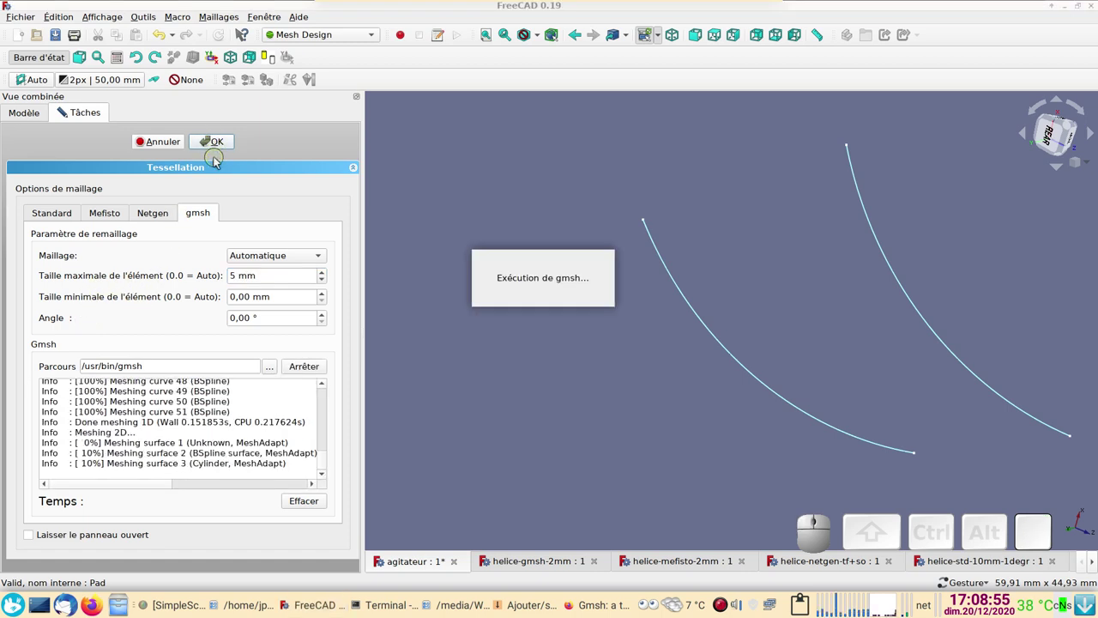
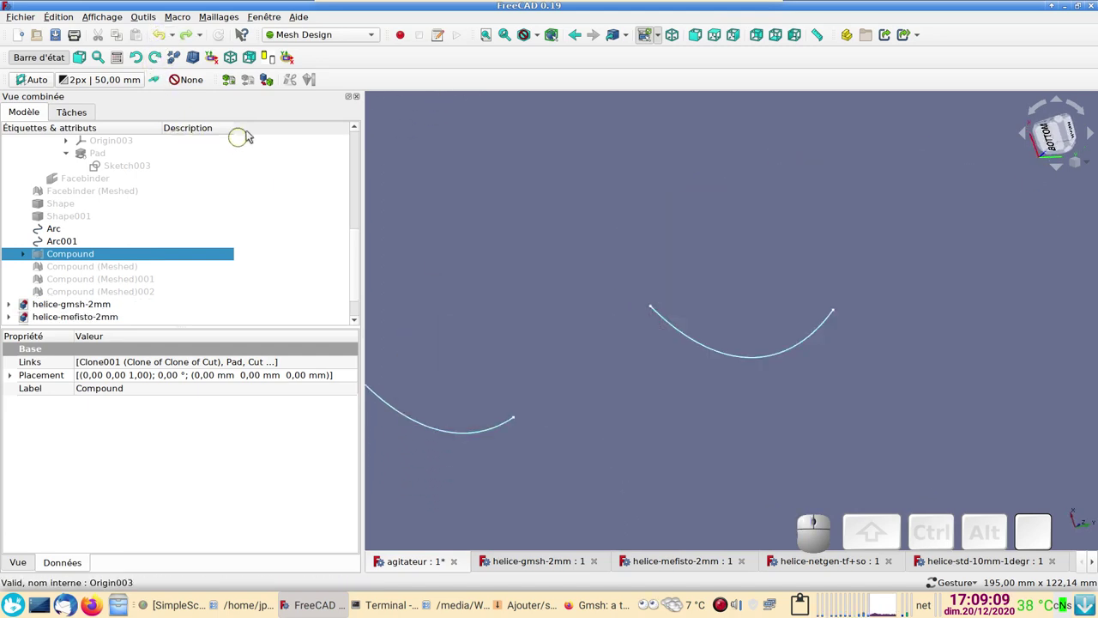
# Re-run gmsh on the Compound with a 2 mm maximum element size
pyautogui.click(265, 79)
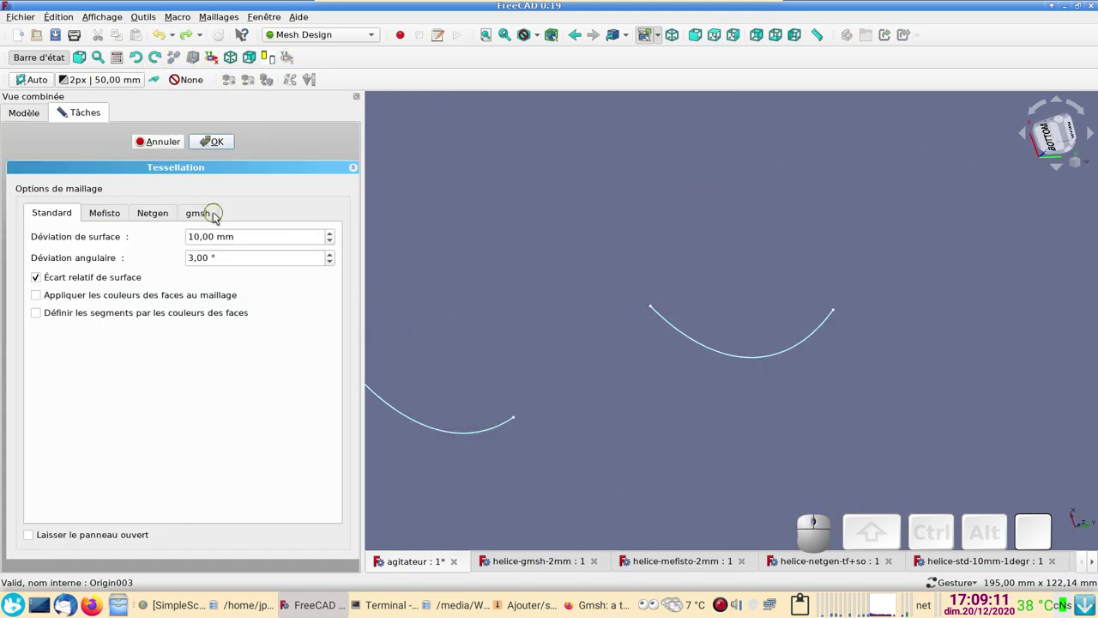
pyautogui.click(215, 212)
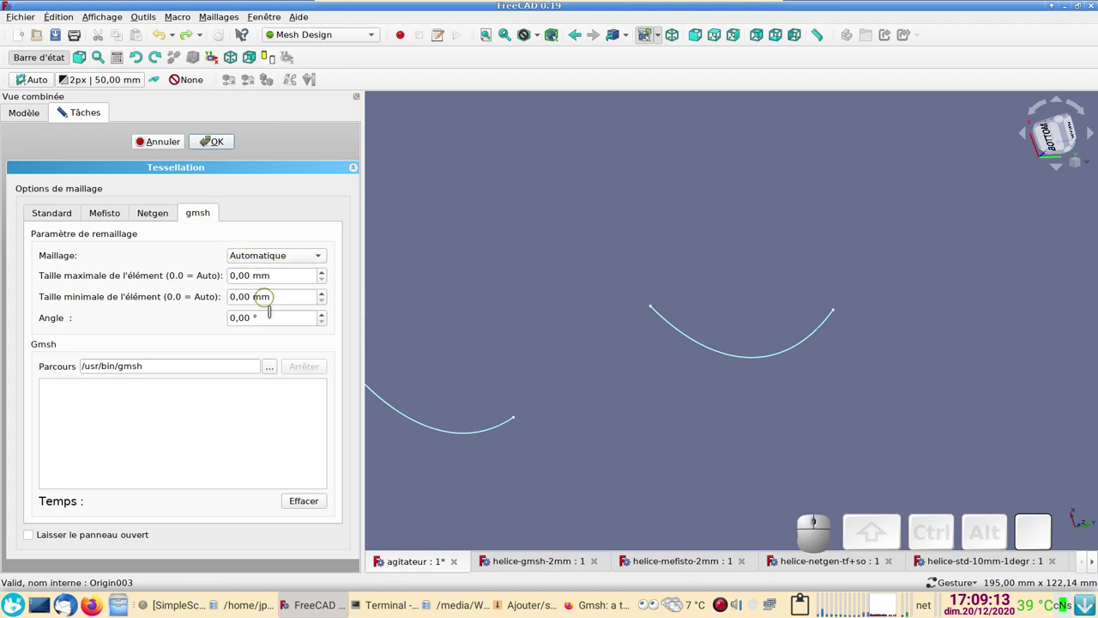
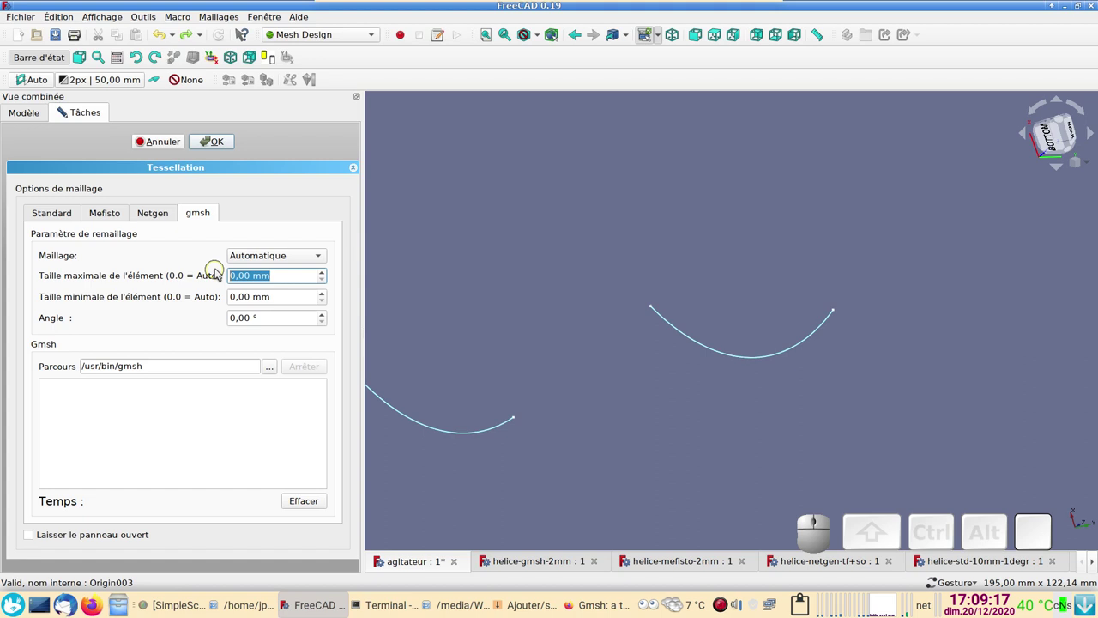
pyautogui.press('2')
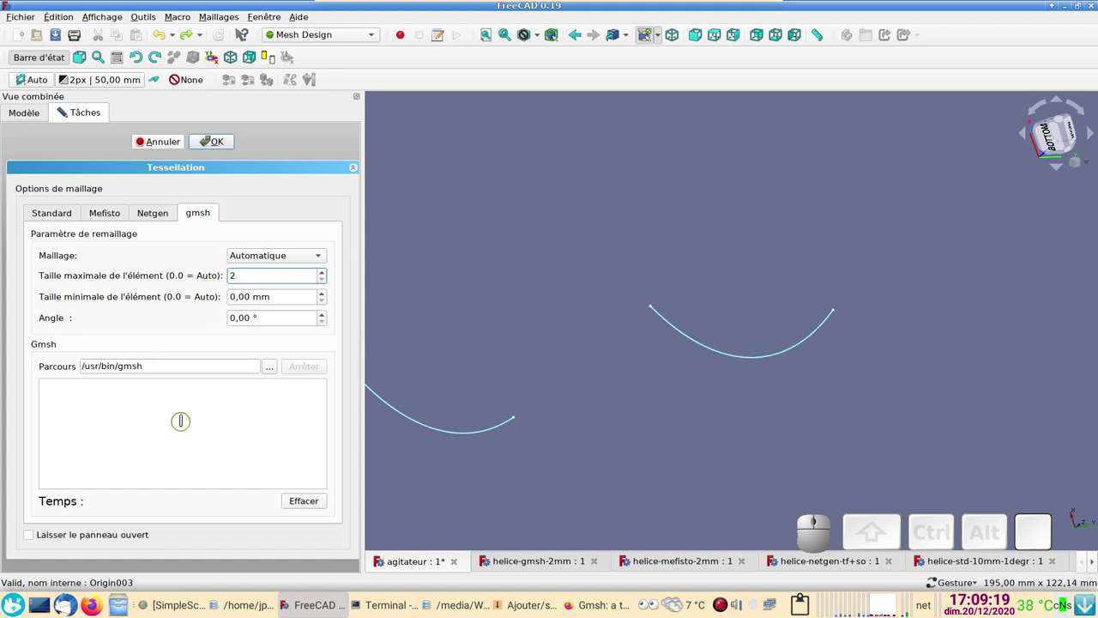
pyautogui.click(224, 144)
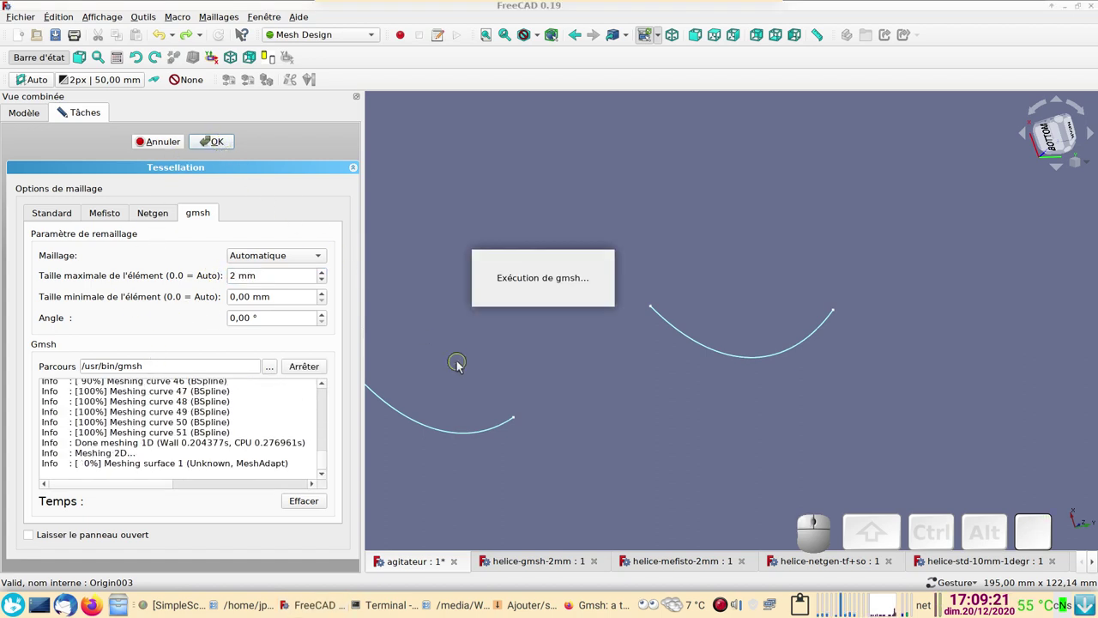
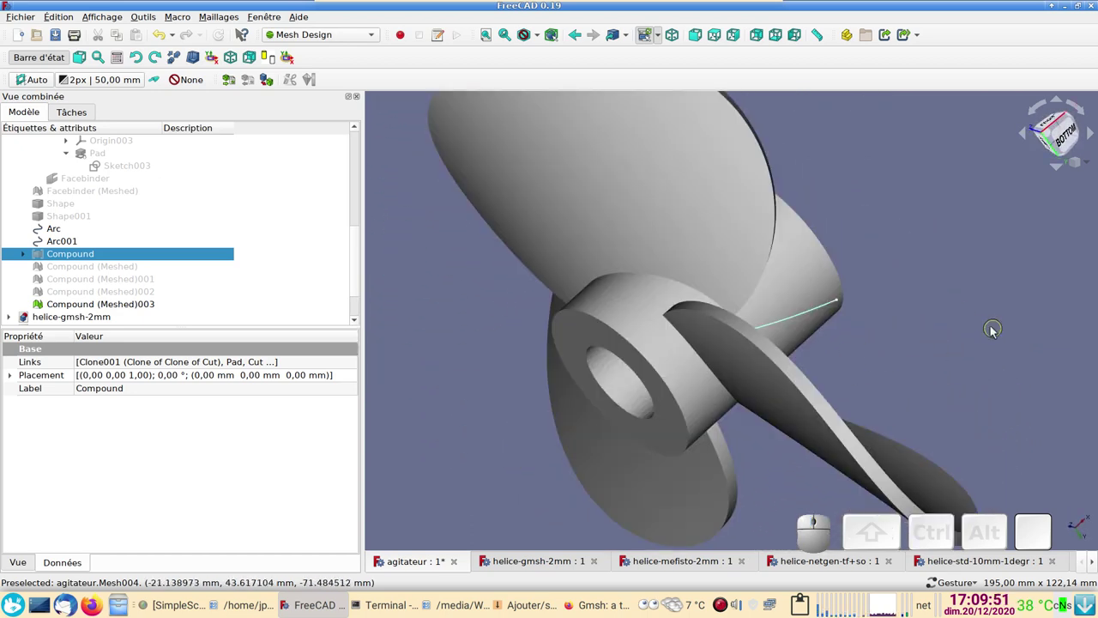
# Hide the original Compound and orbit the 2 mm gmsh propeller mesh around its hub
pyautogui.moveTo(973, 289); pyautogui.dragTo(778, 365)
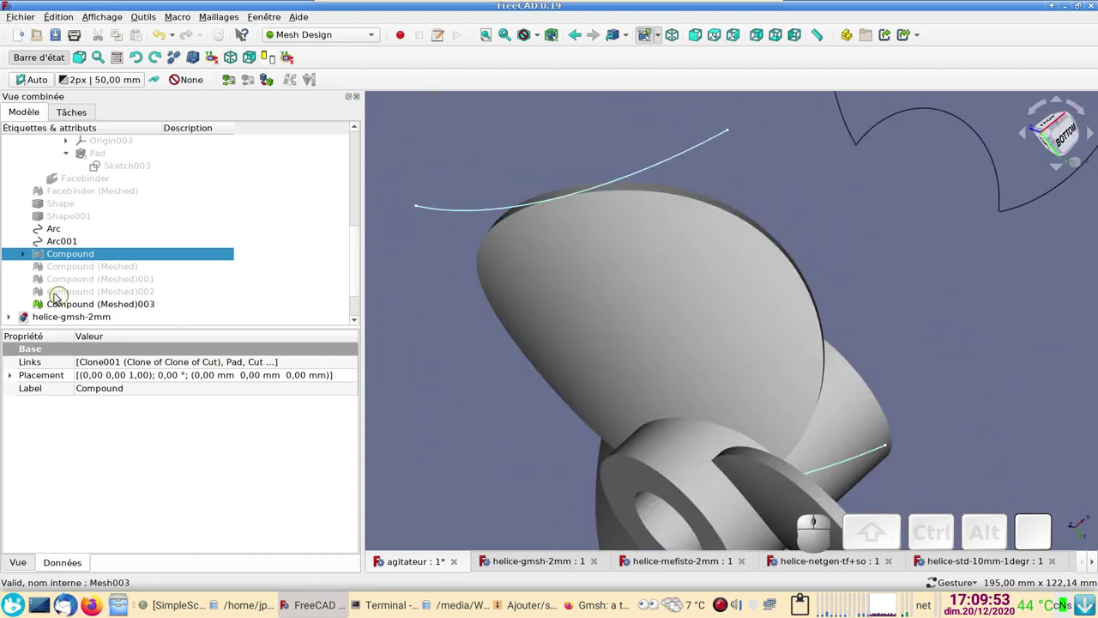
pyautogui.click(87, 300)
pyautogui.click(459, 445)
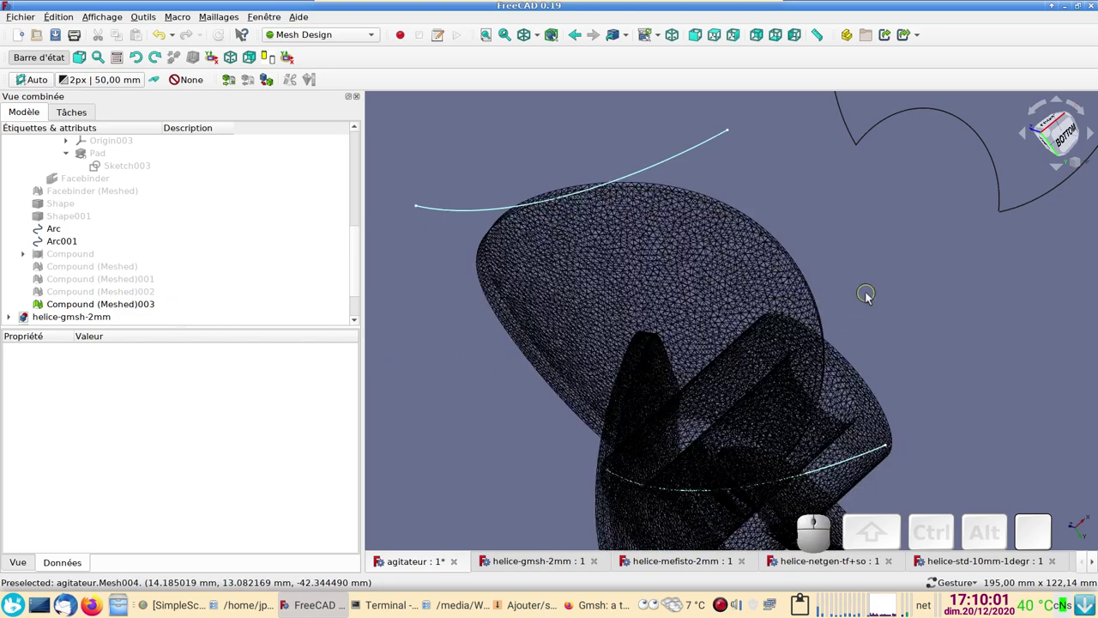
pyautogui.moveTo(989, 272); pyautogui.dragTo(582, 321)
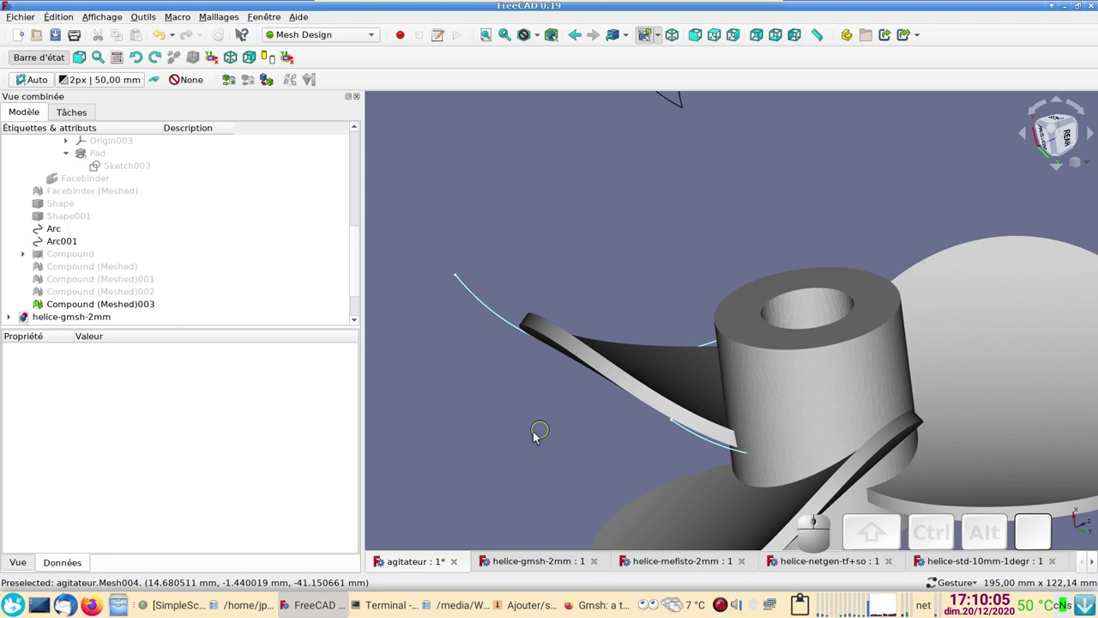
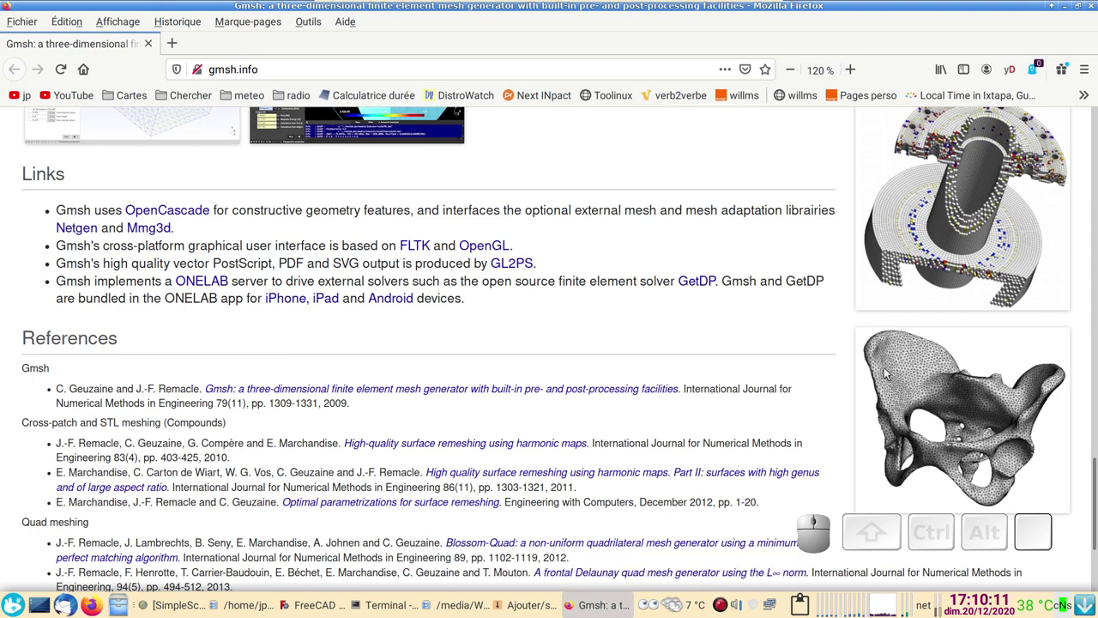
pyautogui.click(310, 606)
pyautogui.moveTo(655, 193); pyautogui.dragTo(555, 231)
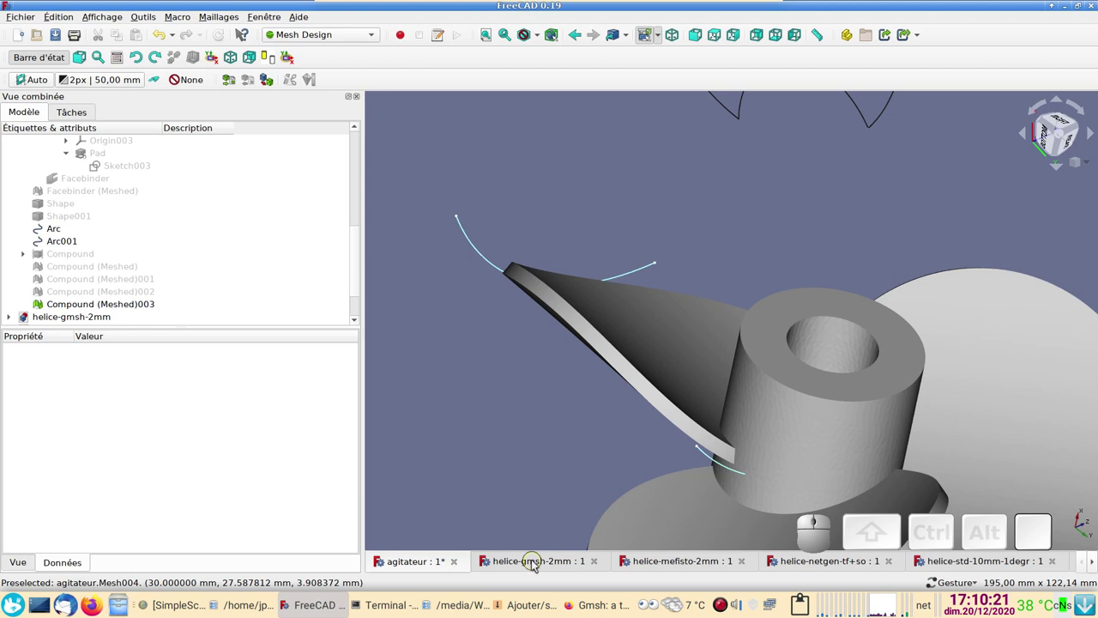
# Switch to the helice-gmsh-2mm document and zoom and orbit toward the bored hub
pyautogui.click(537, 565)
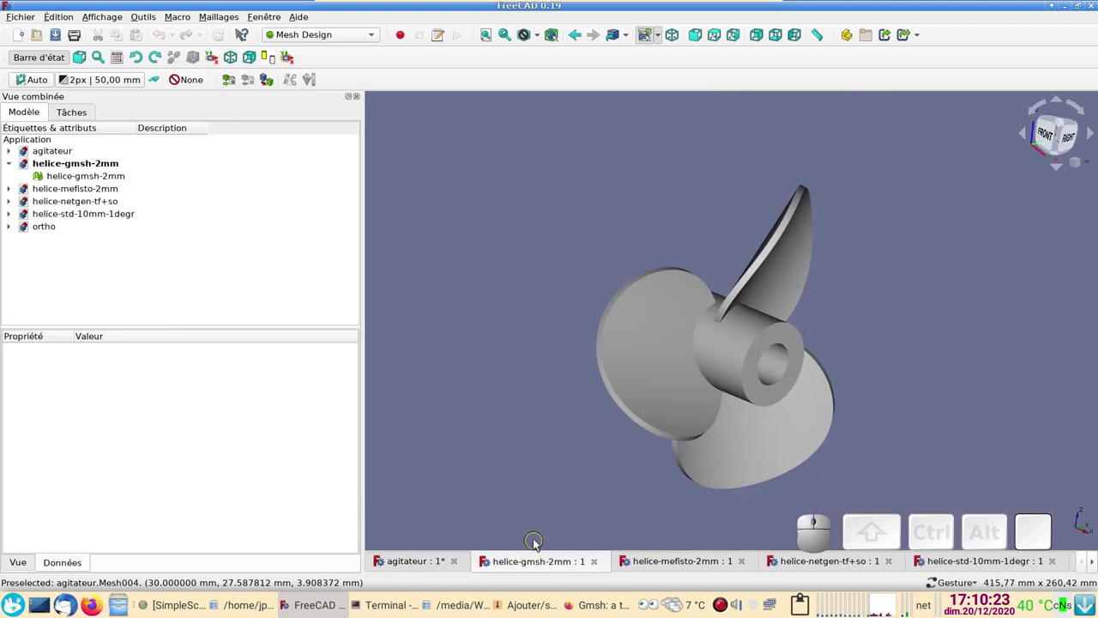
pyautogui.click(653, 566)
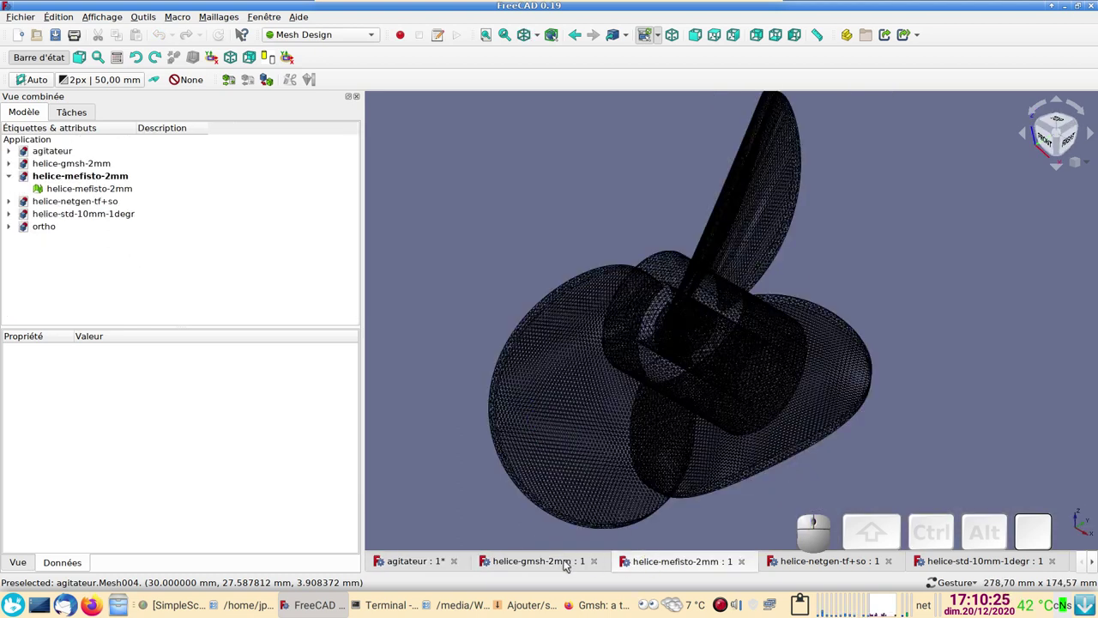
pyautogui.click(565, 565)
pyautogui.press('0')
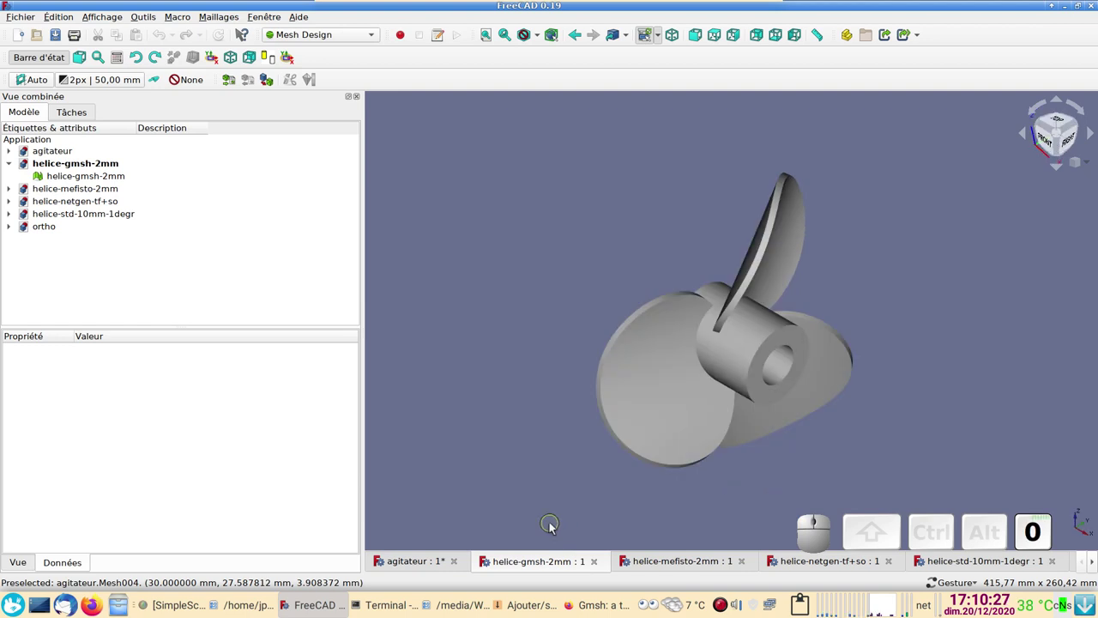
pyautogui.scroll(3)
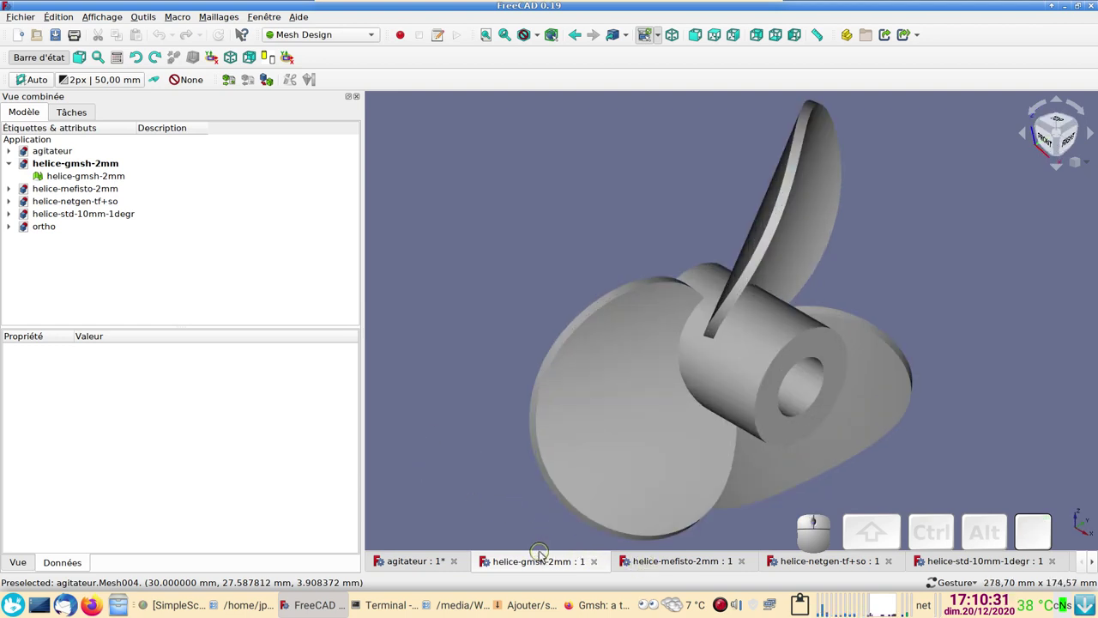
pyautogui.click(545, 565)
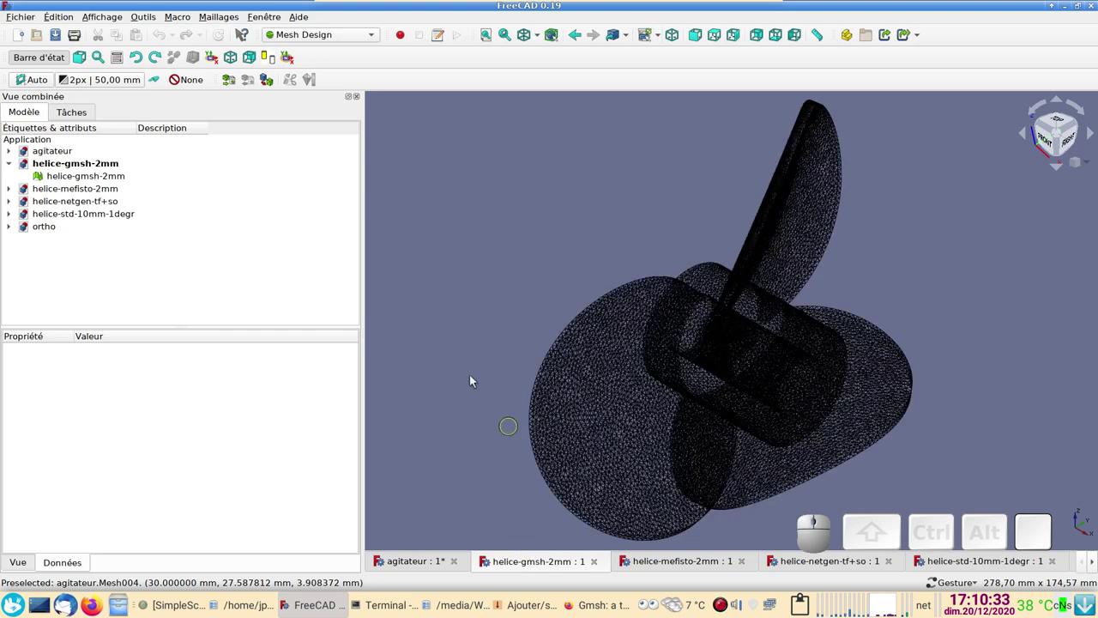
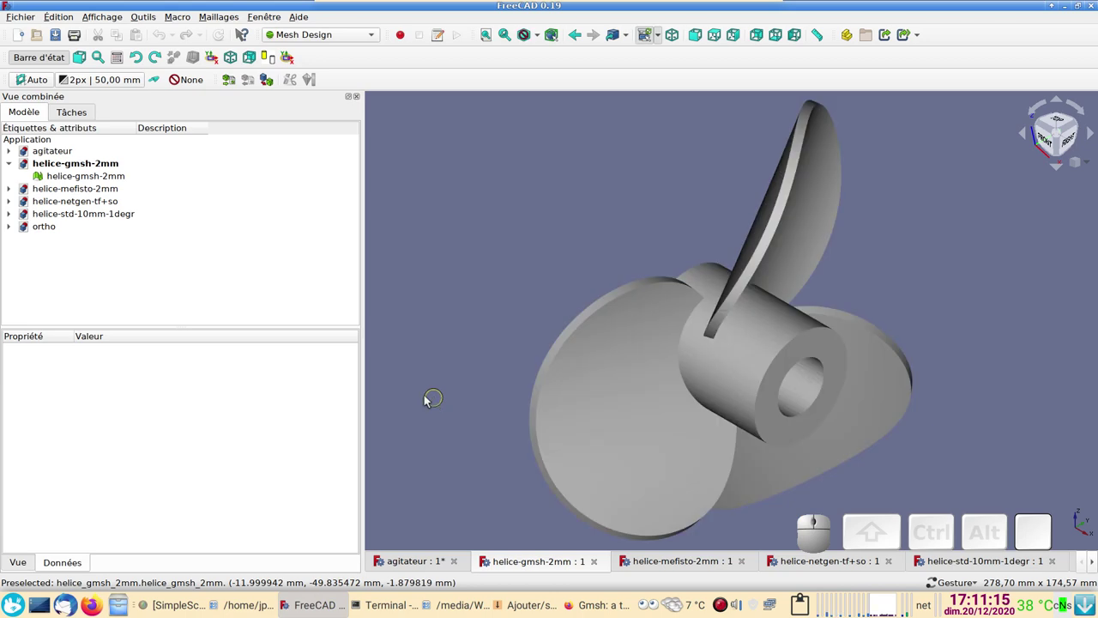
pyautogui.scroll(3)
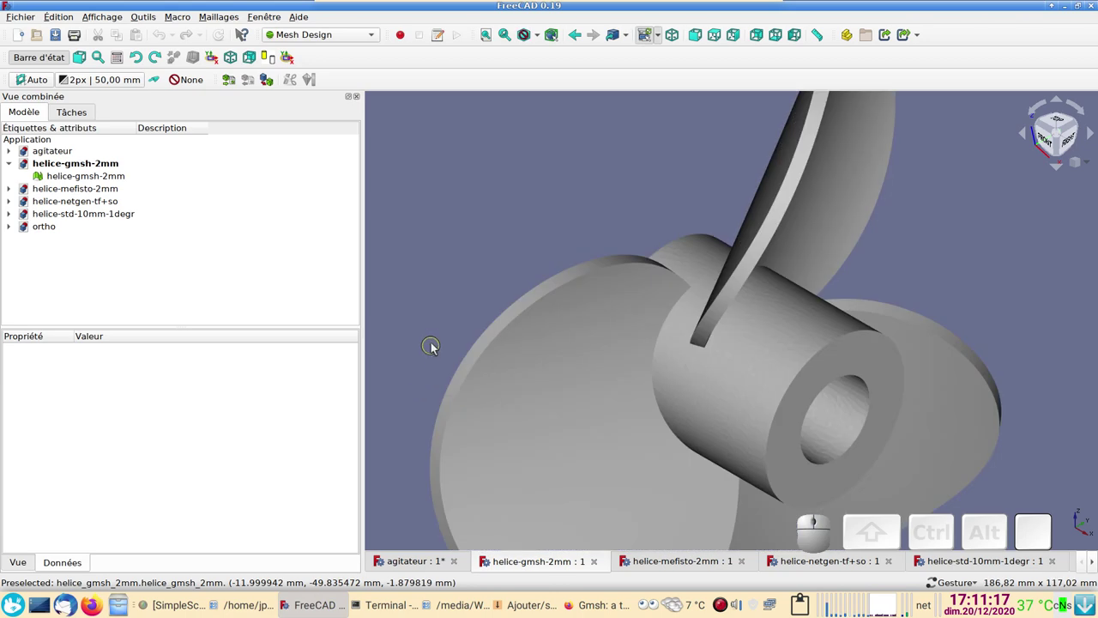
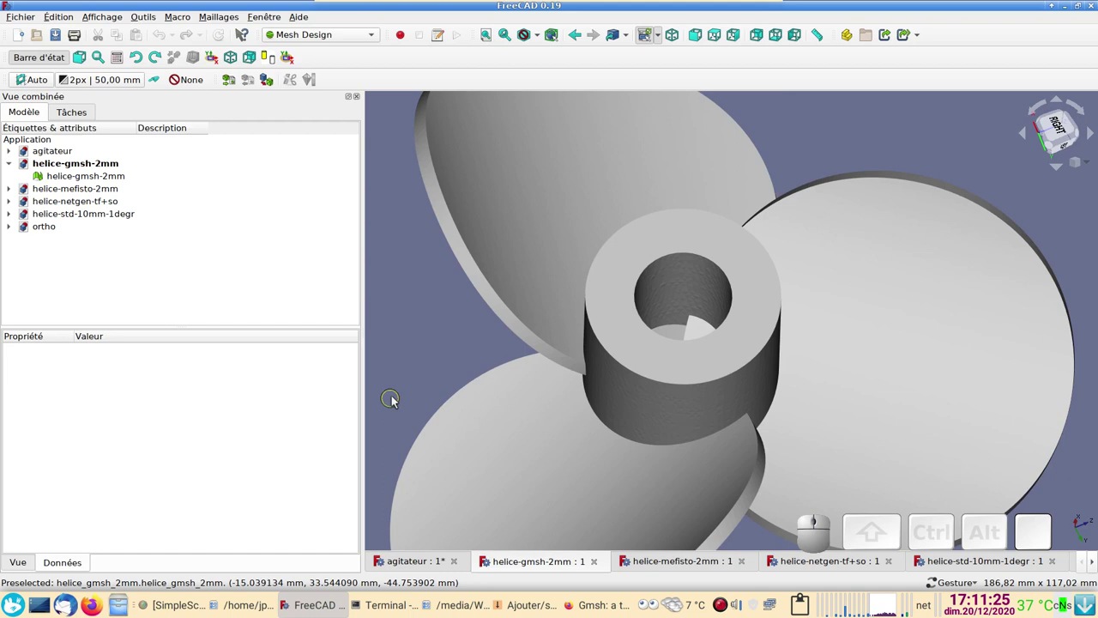
pyautogui.moveTo(455, 362); pyautogui.dragTo(532, 388)
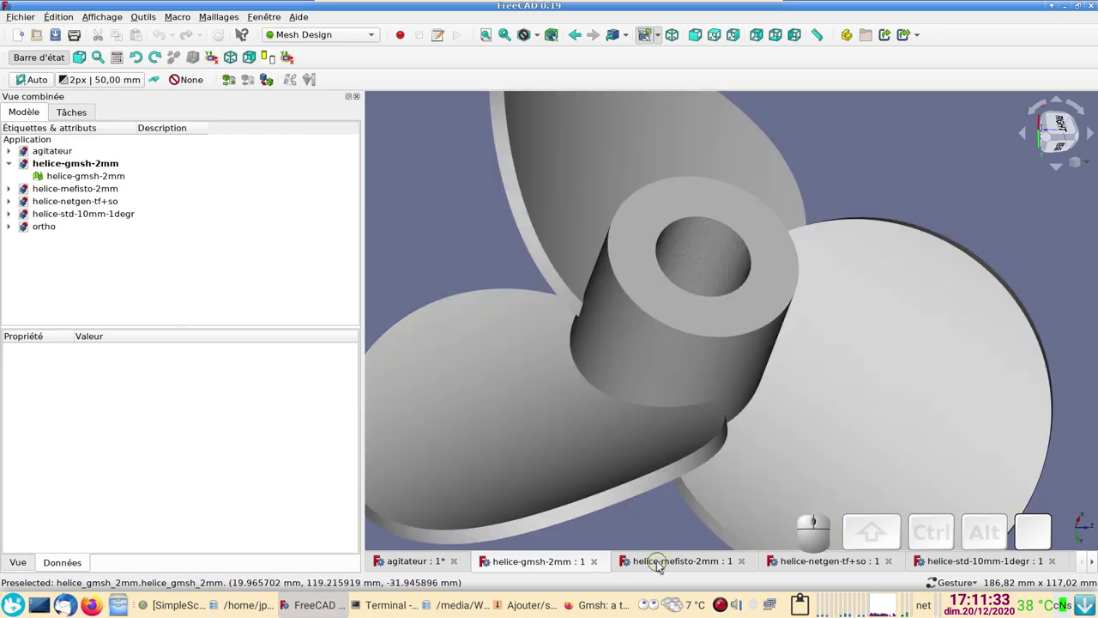
# Switch to the helice-mefisto-2mm document and orbit its propeller underneath and toward the hub
pyautogui.click(654, 562)
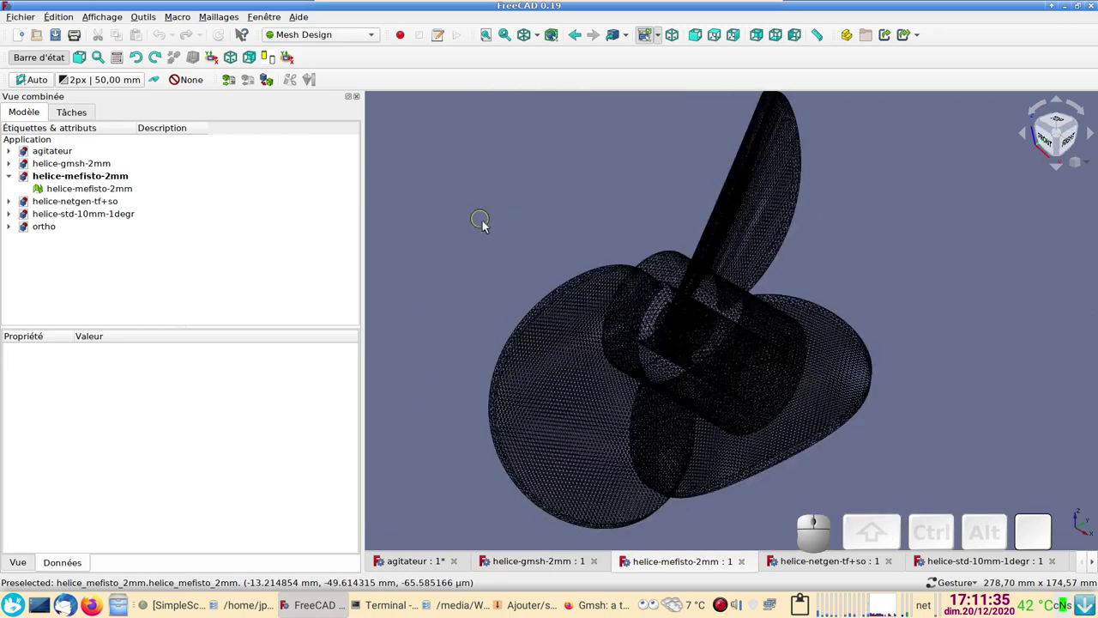
pyautogui.scroll(3)
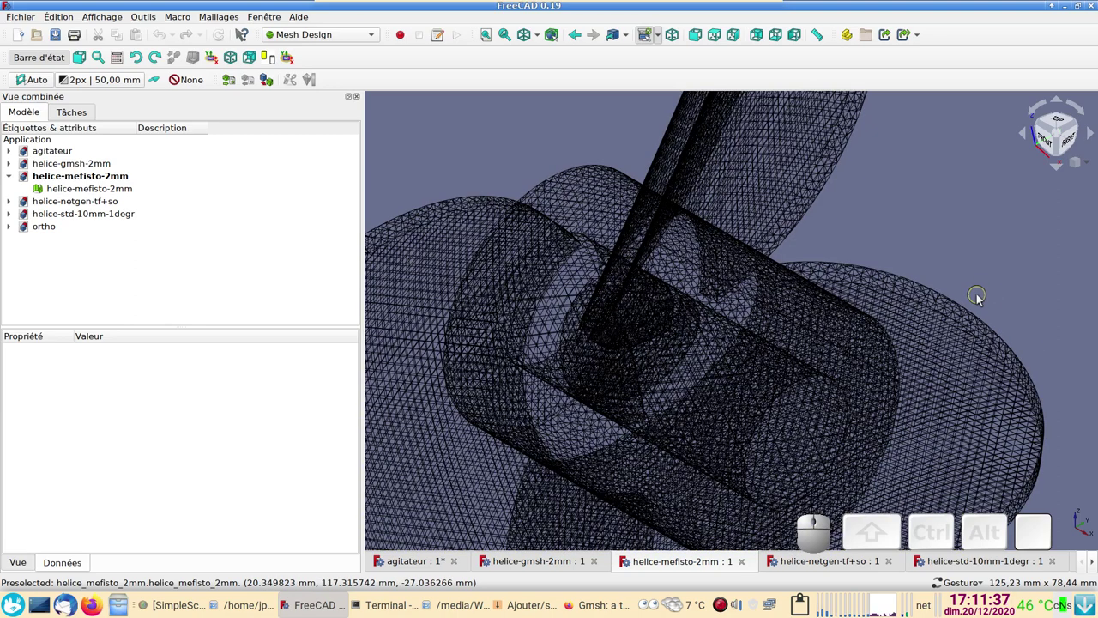
pyautogui.scroll(-3)
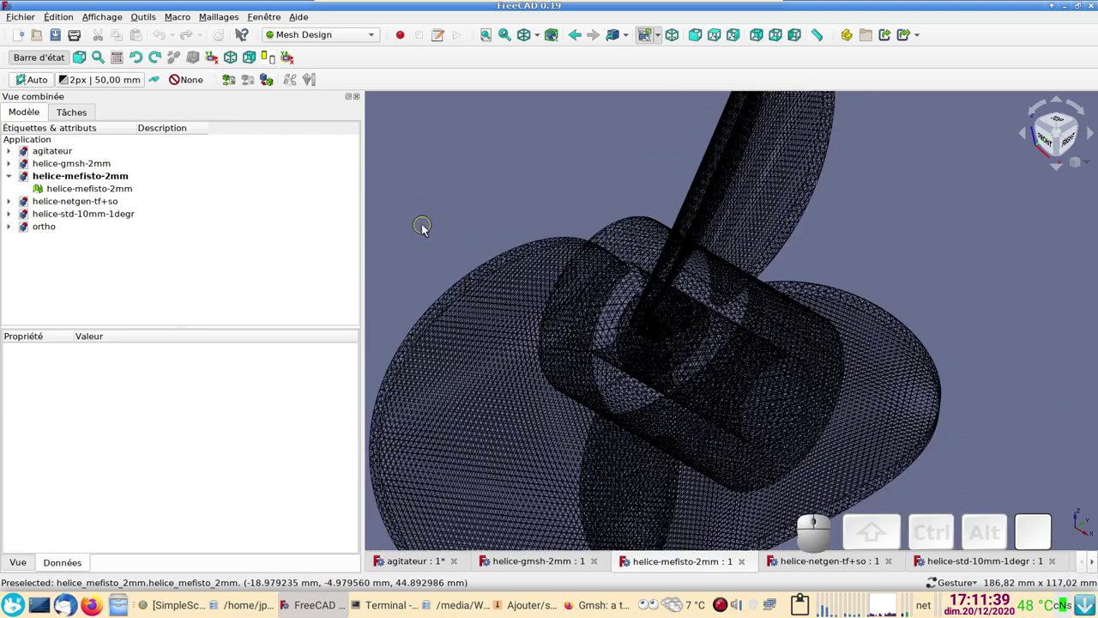
pyautogui.moveTo(441, 214); pyautogui.dragTo(725, 268)
pyautogui.scroll(3)
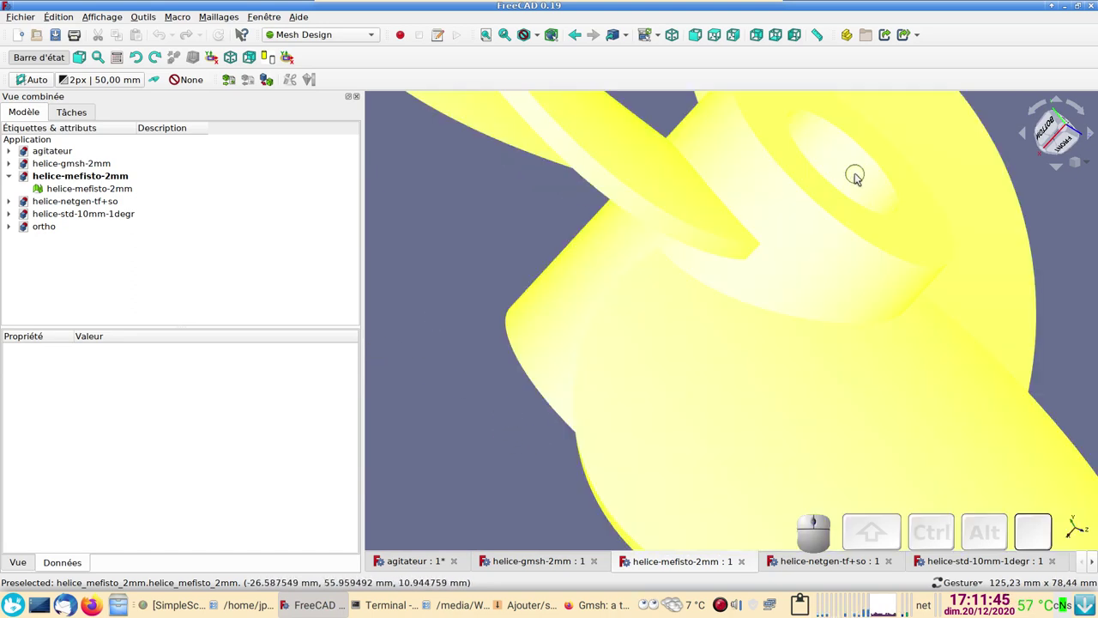
pyautogui.moveTo(471, 264); pyautogui.dragTo(651, 131)
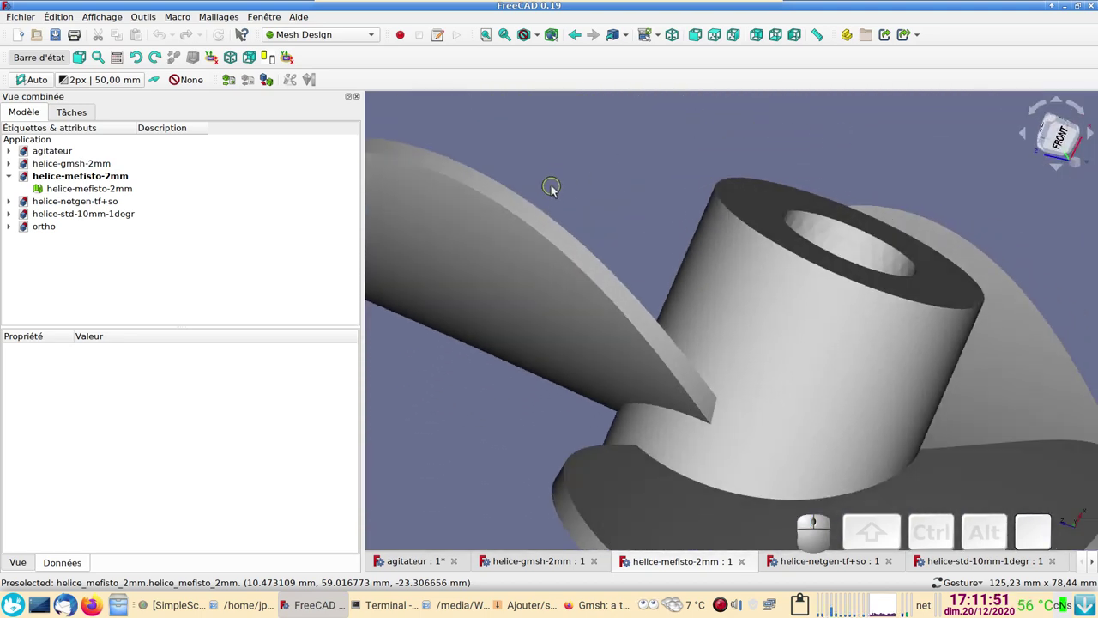
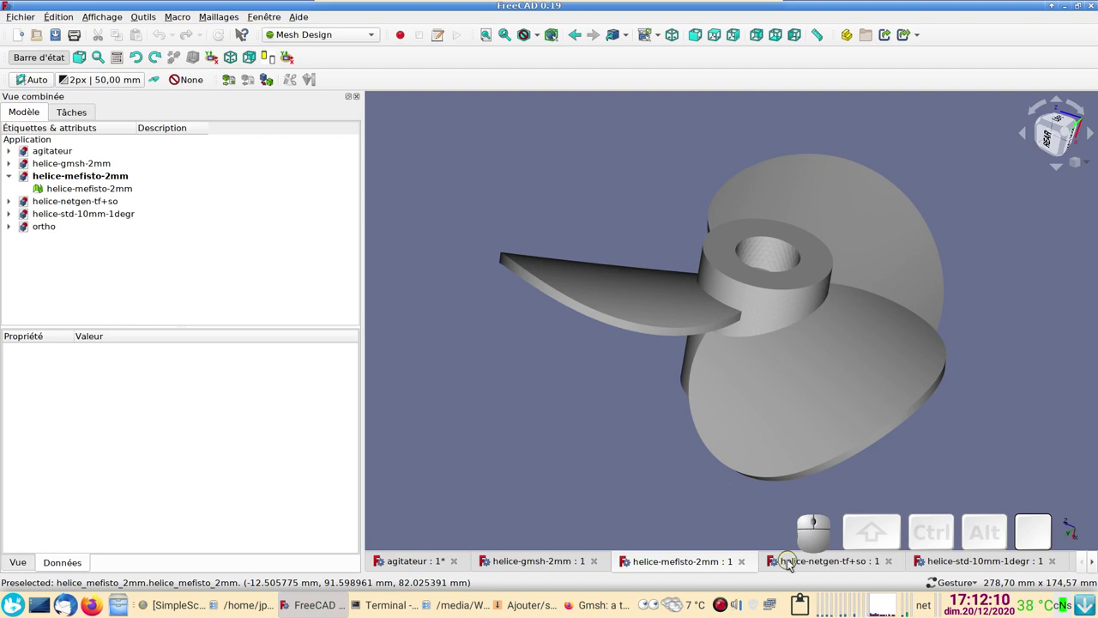
# Switch to the helice-netgen-tf+so document and zoom and orbit its propeller to the hub bore
pyautogui.click(789, 561)
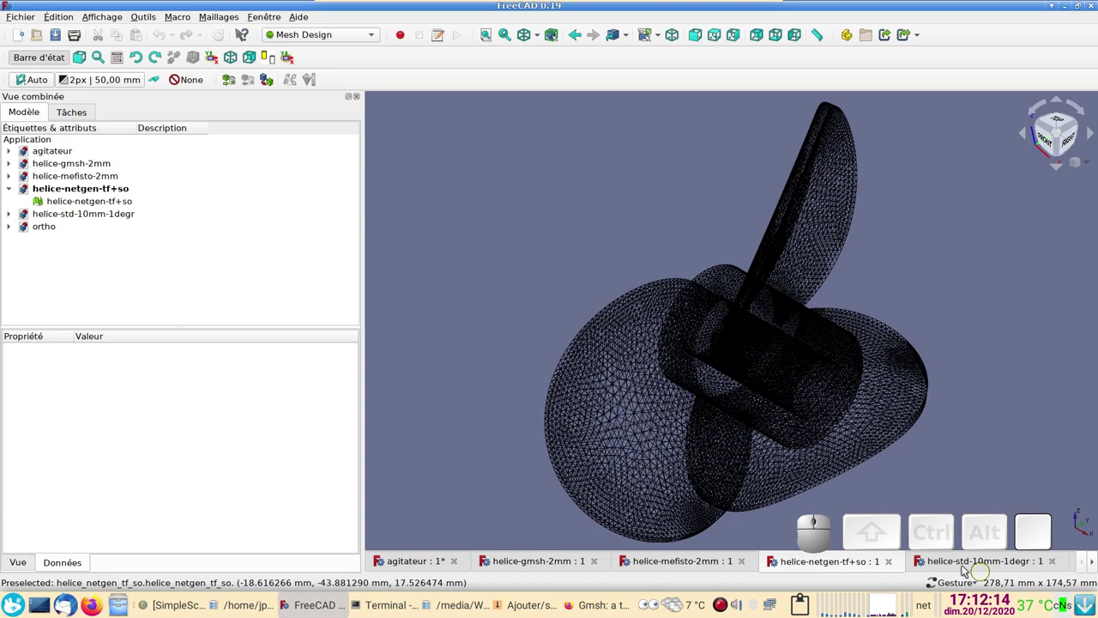
pyautogui.scroll(3)
pyautogui.moveTo(475, 289); pyautogui.dragTo(466, 182)
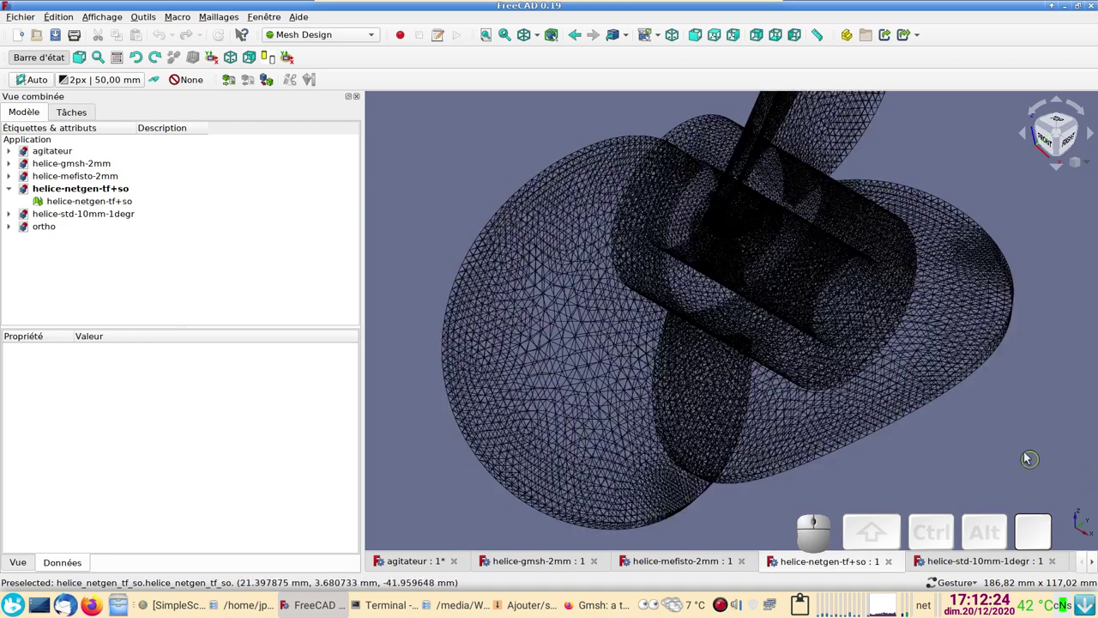
pyautogui.moveTo(1024, 447); pyautogui.dragTo(1004, 417)
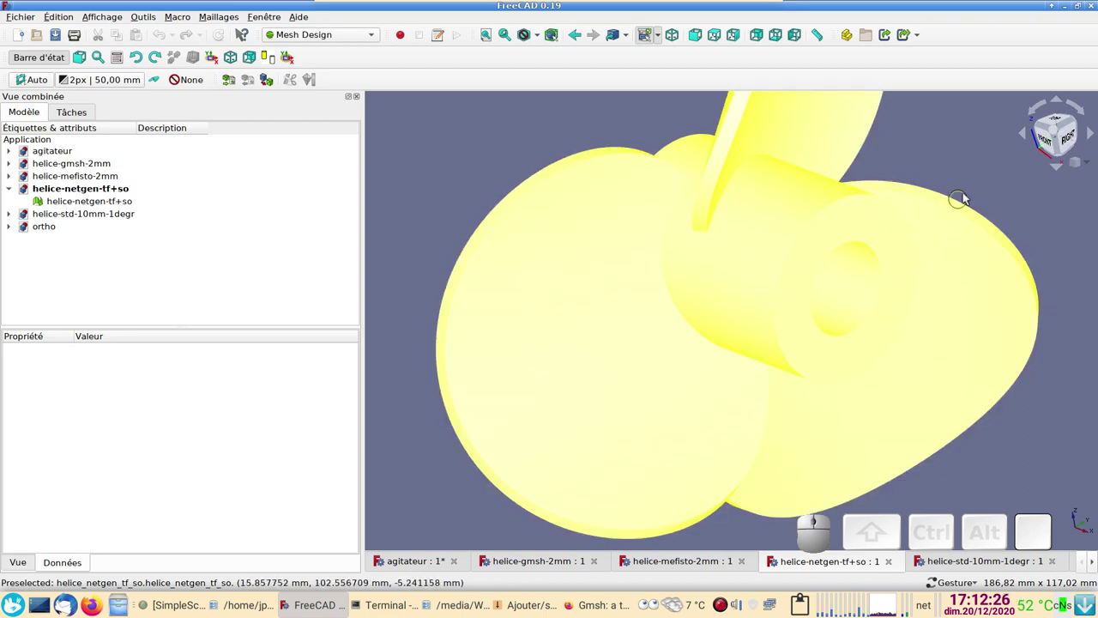
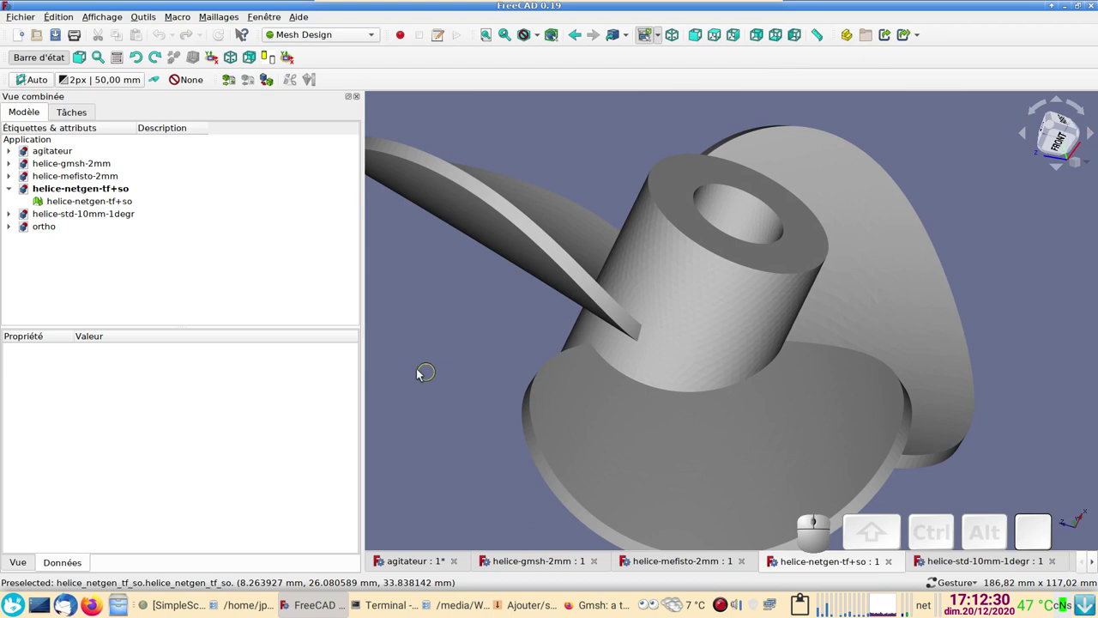
pyautogui.scroll(3)
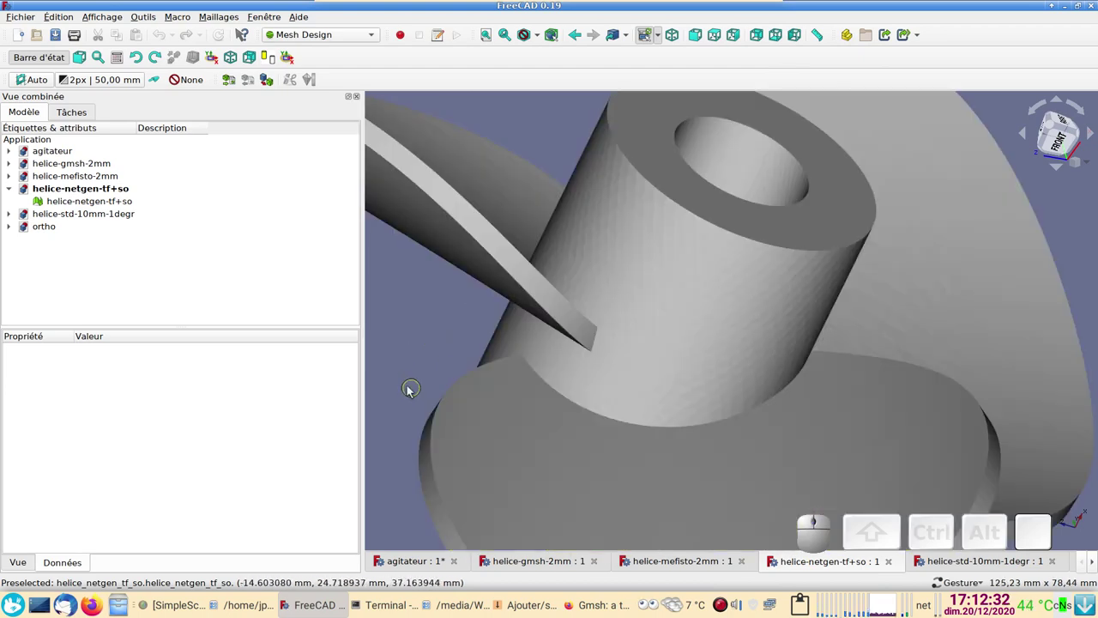
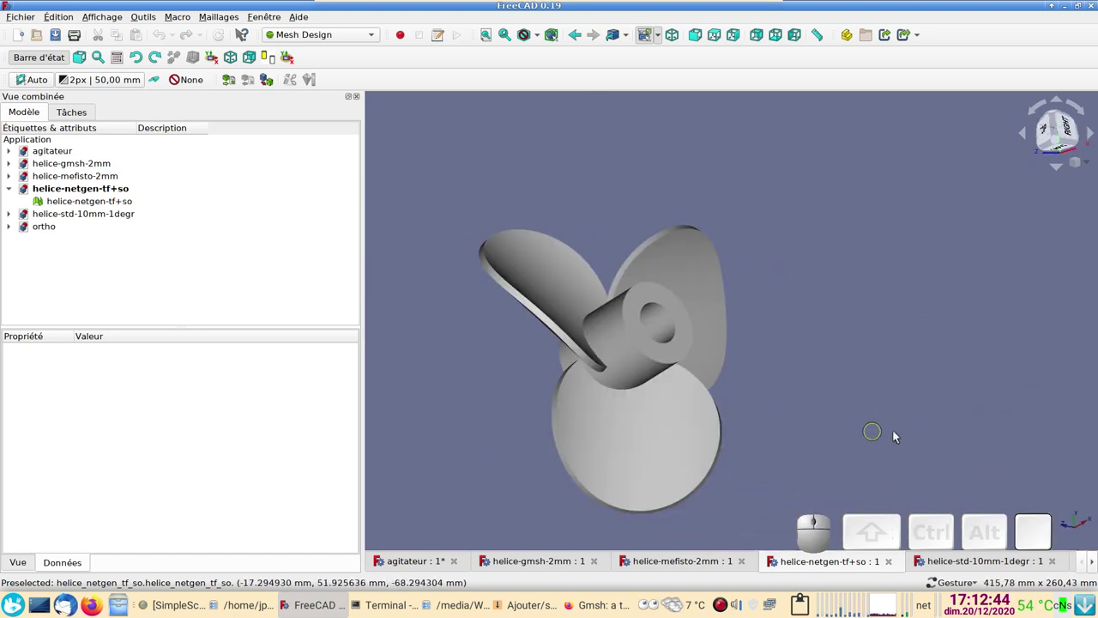
pyautogui.scroll(3)
pyautogui.moveTo(846, 405); pyautogui.dragTo(1007, 322)
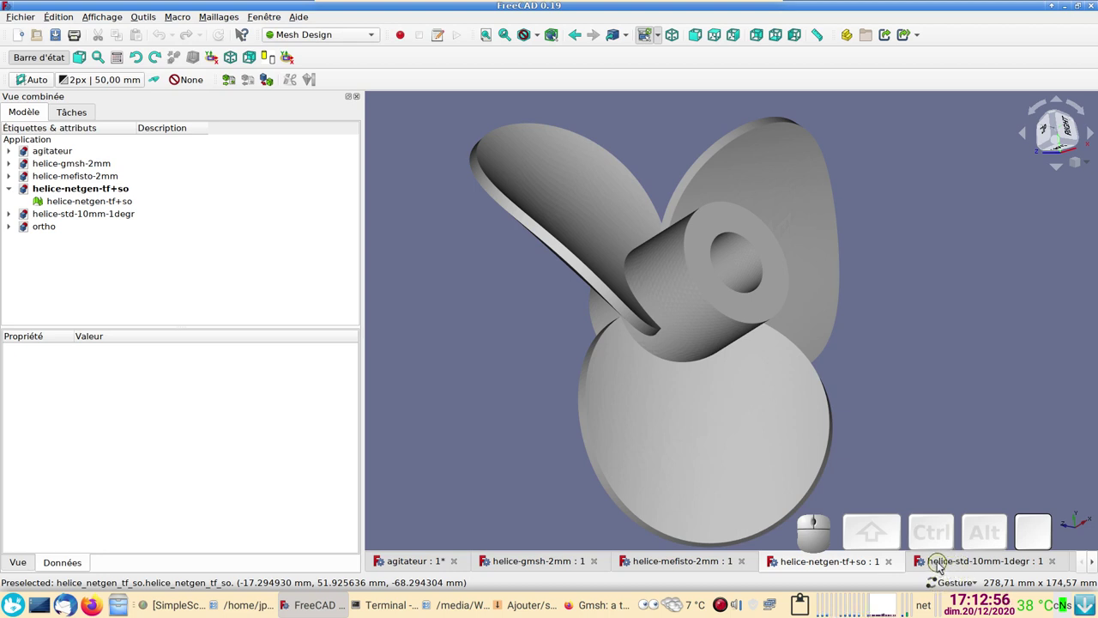
# Show the standard-settings mesh as wireframe and zoom and orbit it to view the hub end-on
pyautogui.click(943, 567)
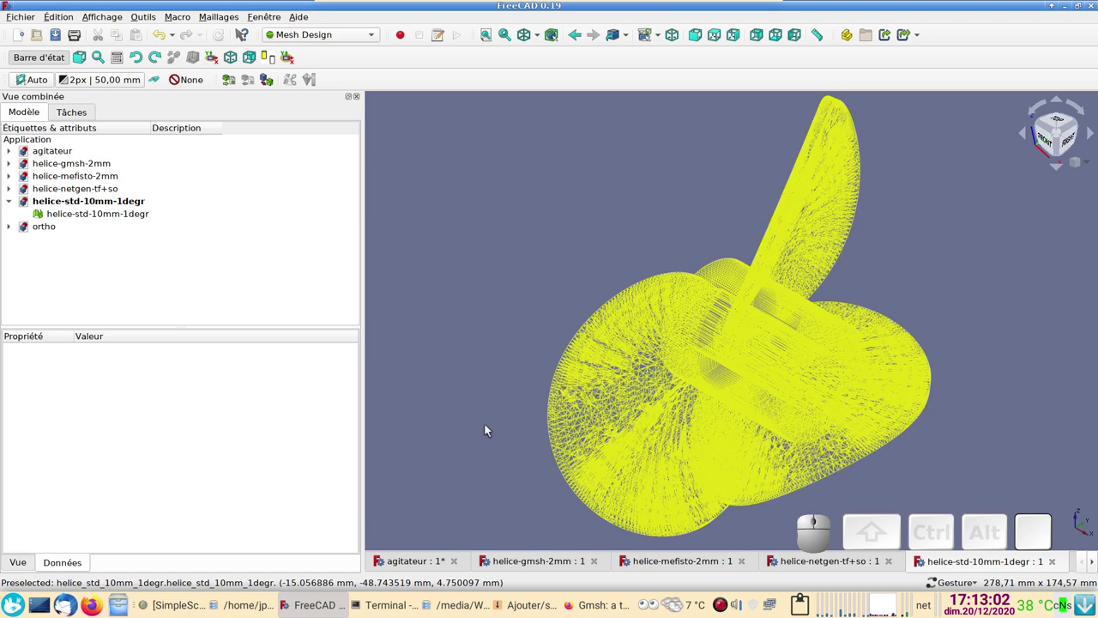
pyautogui.click(471, 337)
pyautogui.click(507, 351)
pyautogui.scroll(-3)
pyautogui.scroll(3)
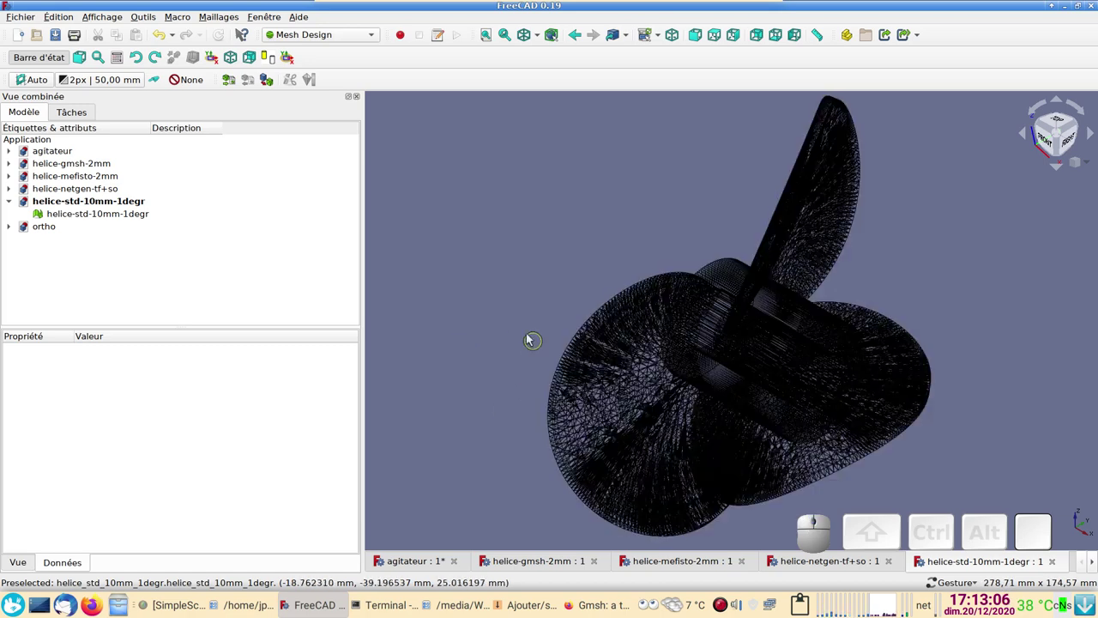
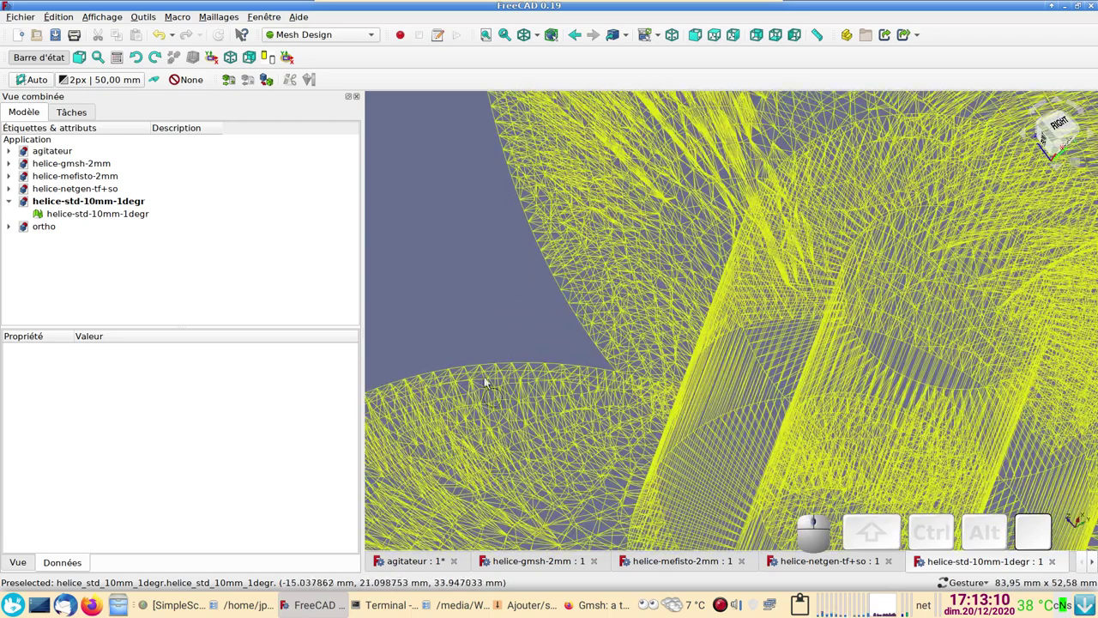
pyautogui.scroll(-3)
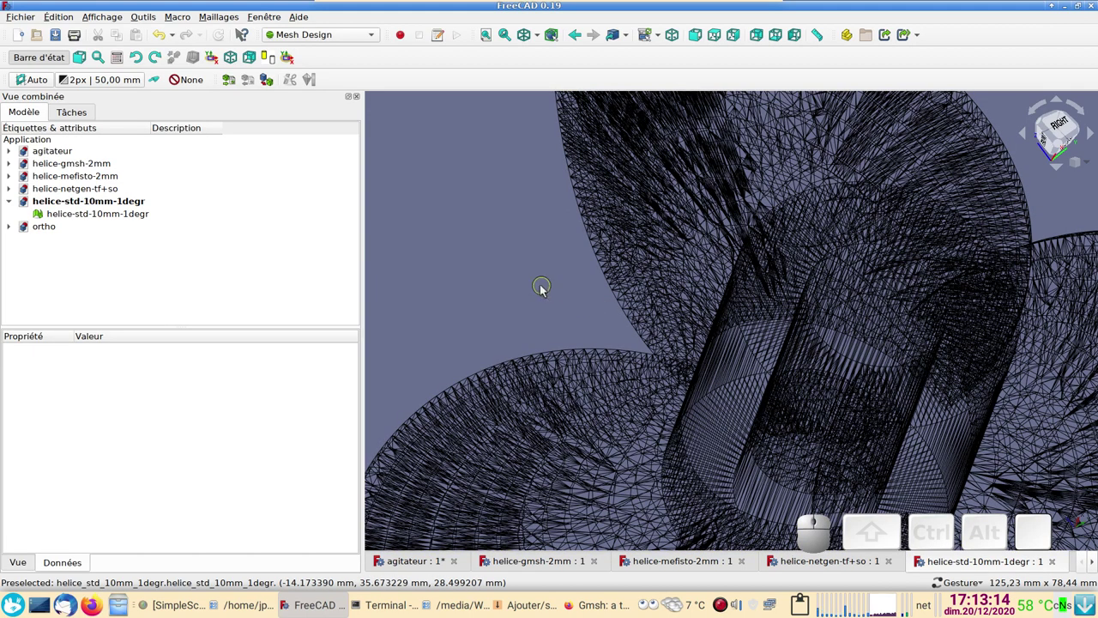
pyautogui.moveTo(510, 282); pyautogui.dragTo(803, 306)
pyautogui.scroll(-3)
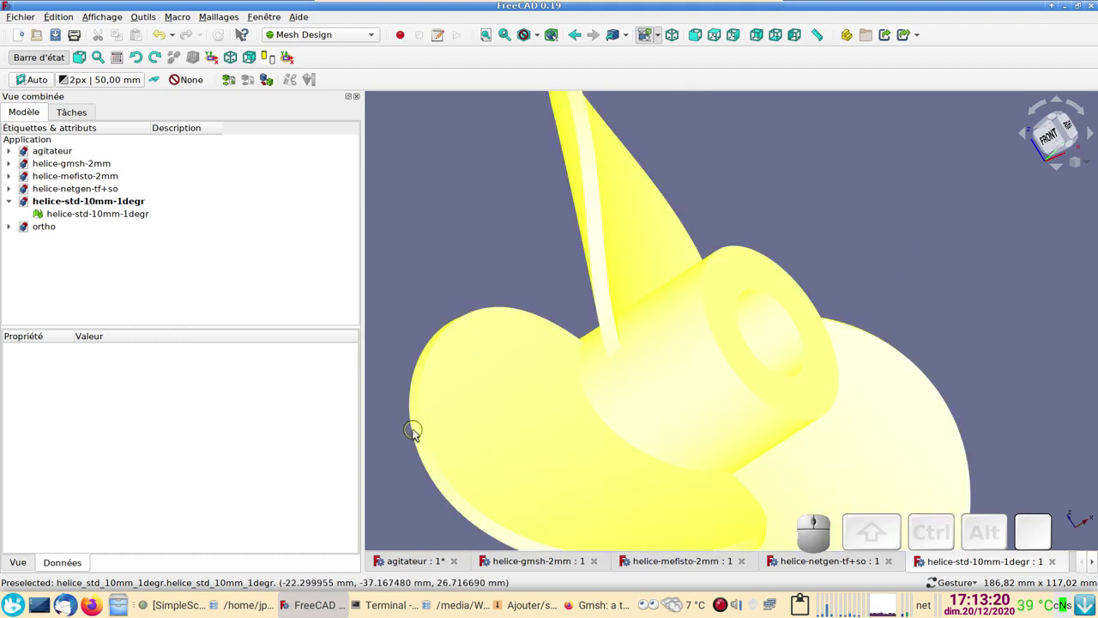
pyautogui.middleClick(414, 431)
pyautogui.scroll(3)
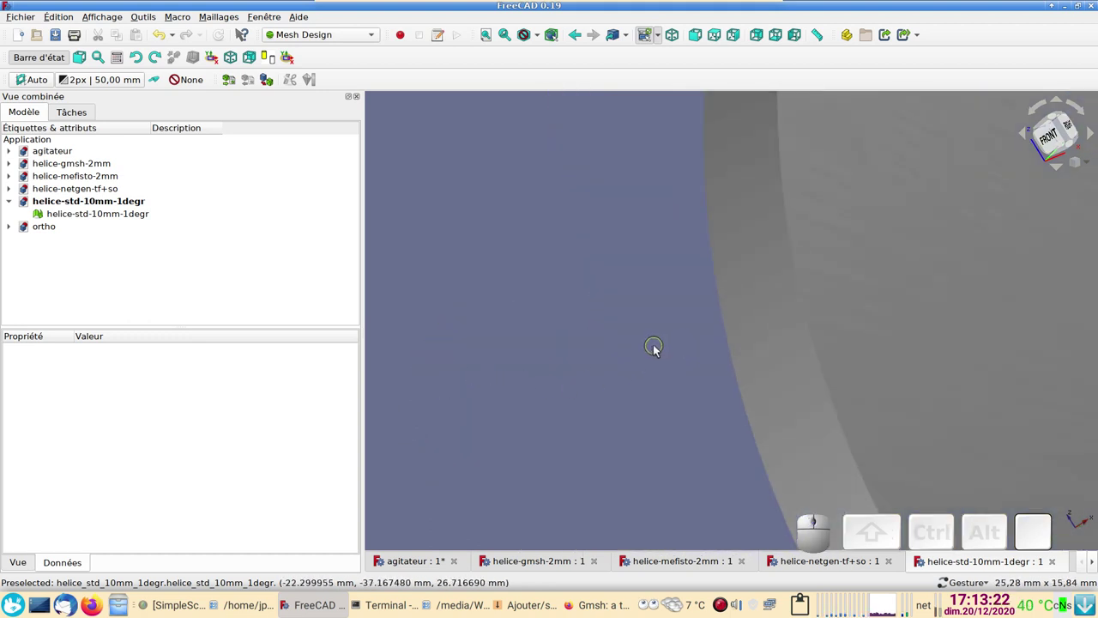
pyautogui.scroll(-3)
pyautogui.moveTo(628, 352); pyautogui.dragTo(586, 290)
pyautogui.moveTo(575, 292); pyautogui.dragTo(353, 335)
pyautogui.scroll(-3)
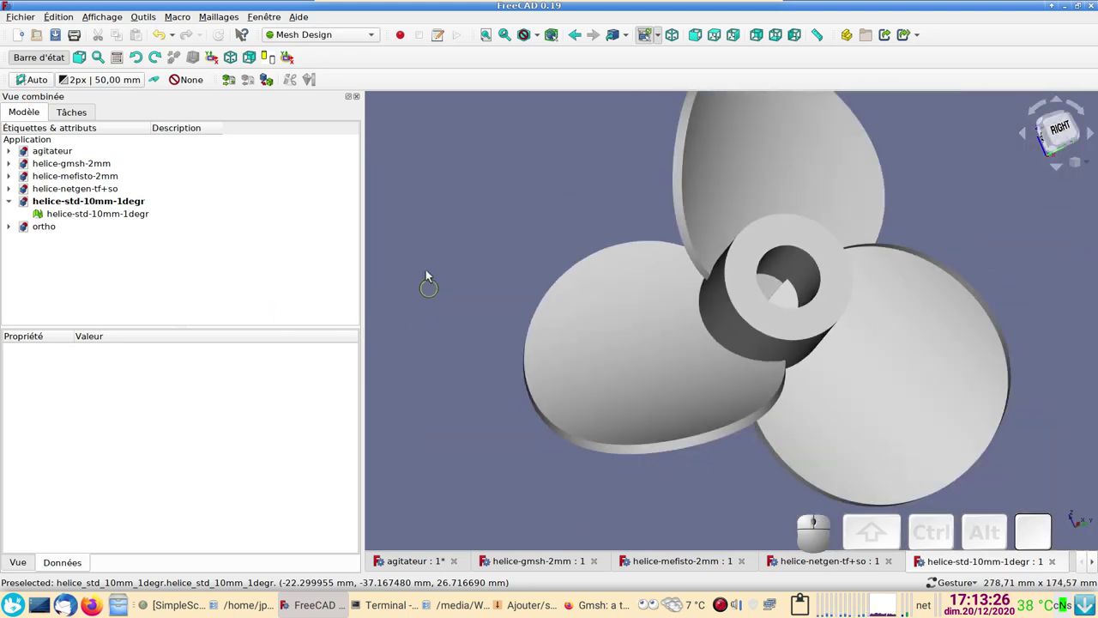
pyautogui.moveTo(428, 263); pyautogui.dragTo(578, 339)
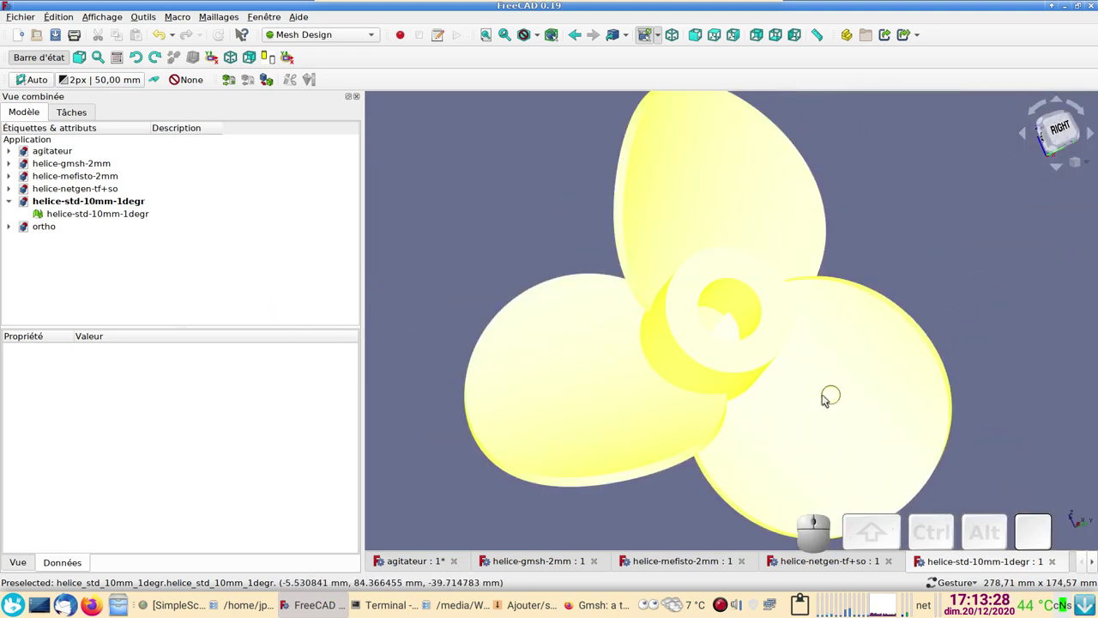
# From the isometric view, orbit and zoom the wireframe propeller, then reset to isometric
pyautogui.press('0')
pyautogui.moveTo(698, 520); pyautogui.dragTo(777, 504)
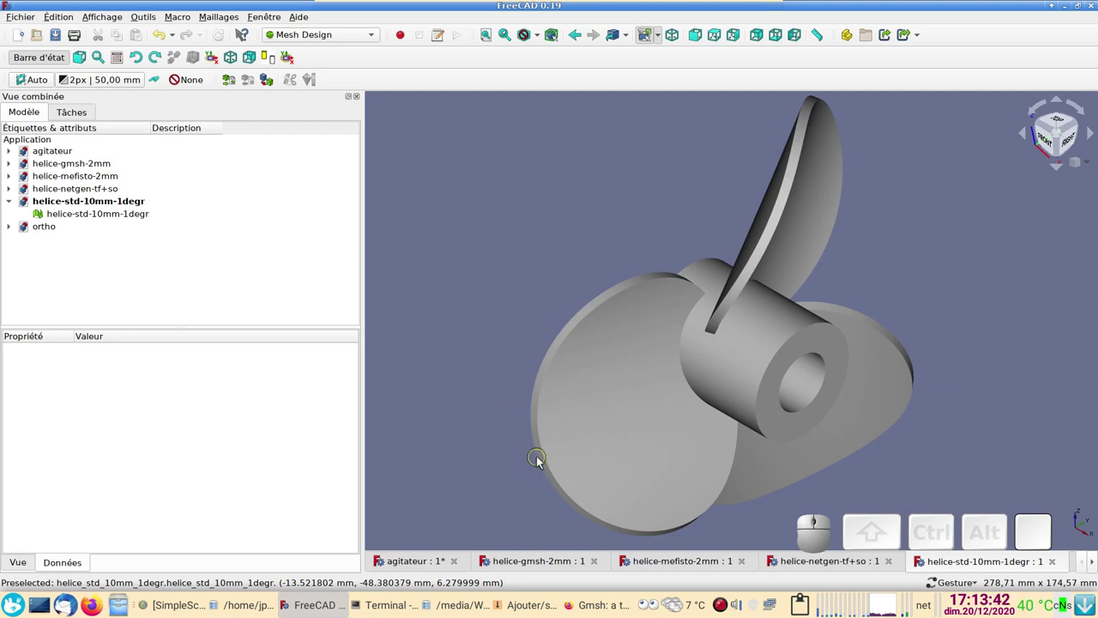
pyautogui.scroll(3)
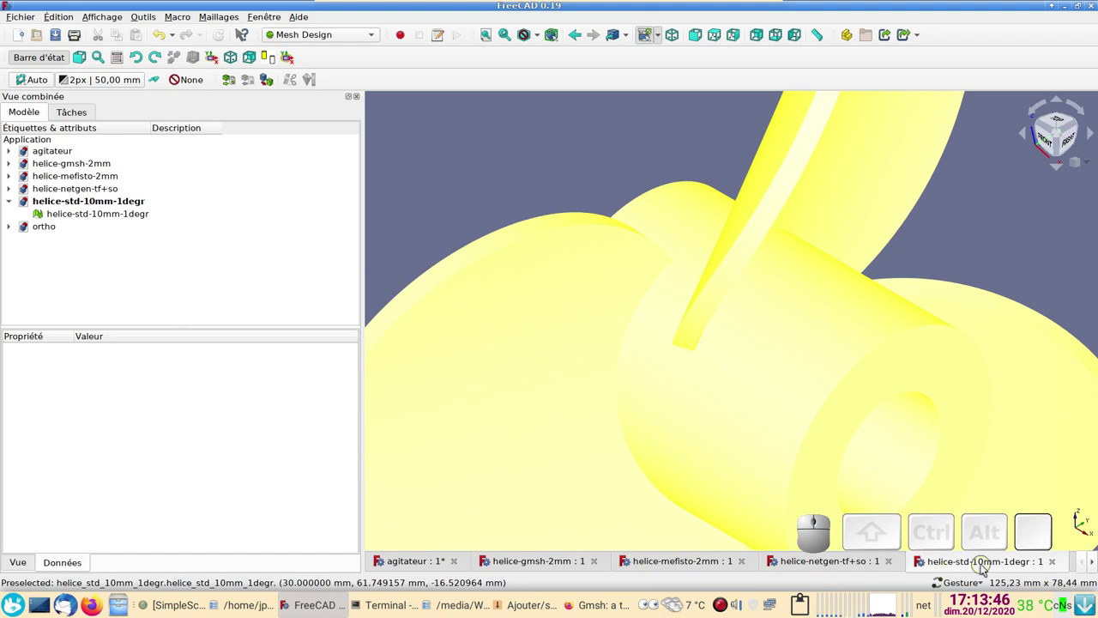
pyautogui.scroll(-3)
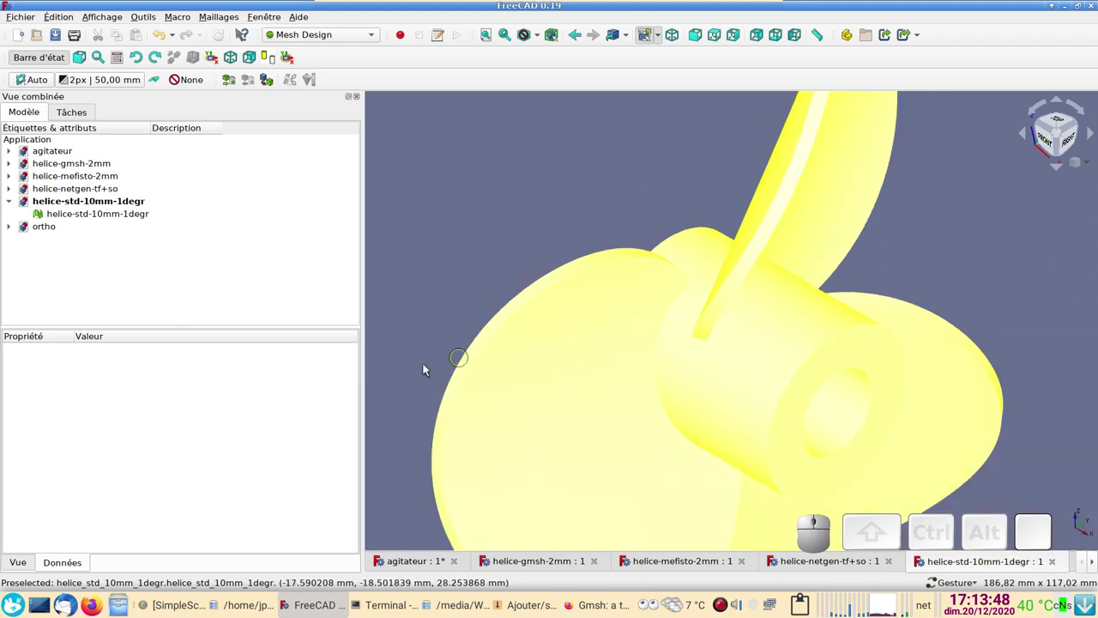
pyautogui.click(429, 307)
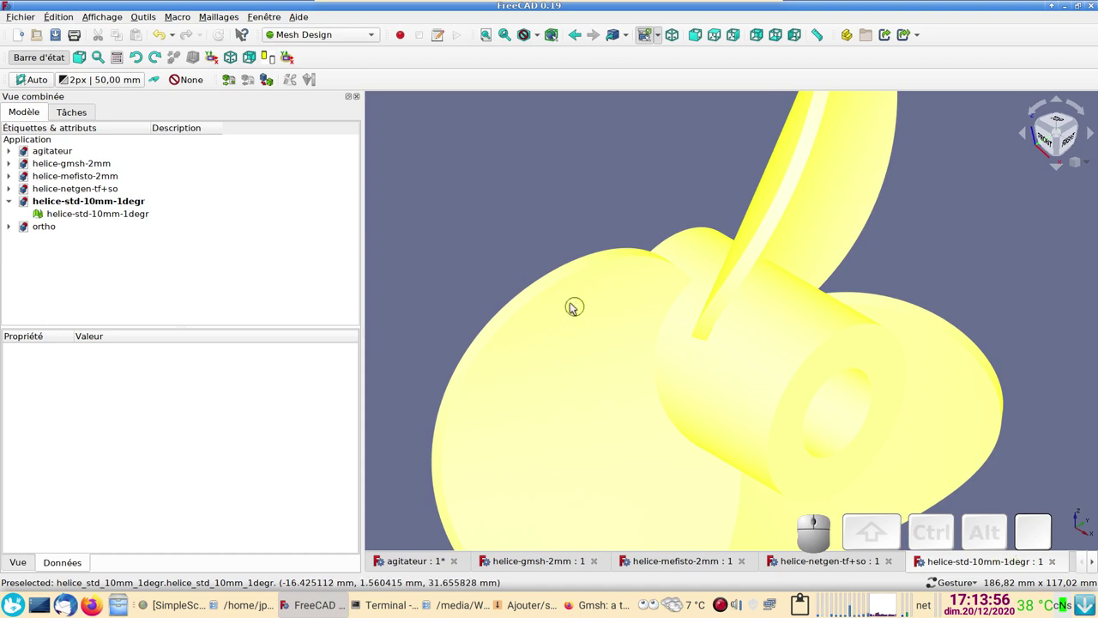
pyautogui.scroll(-3)
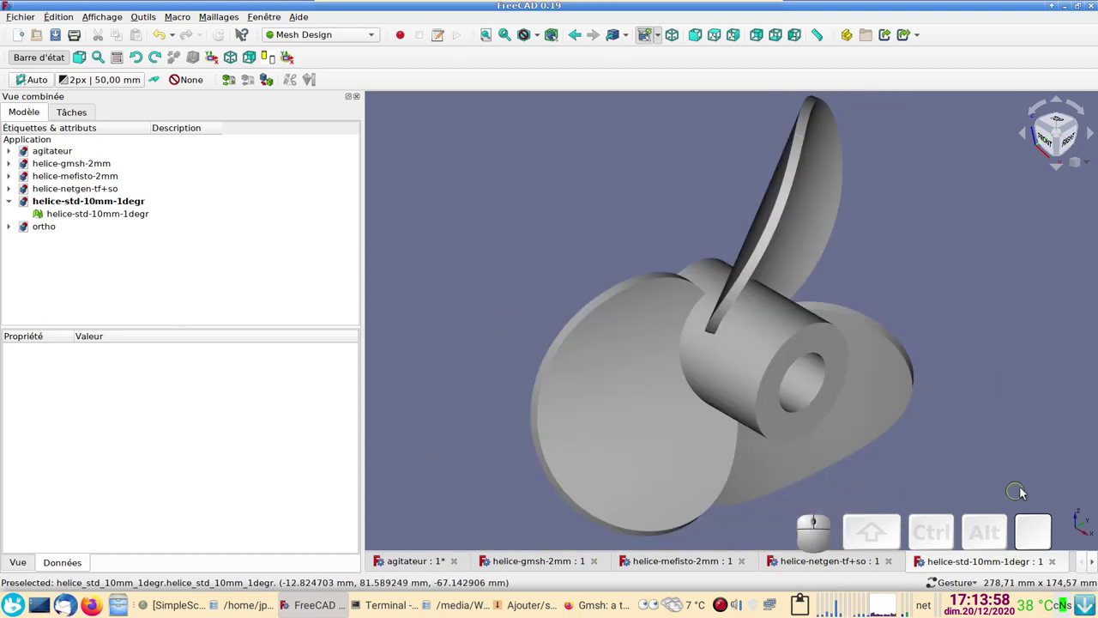
pyautogui.moveTo(1008, 477); pyautogui.dragTo(490, 312)
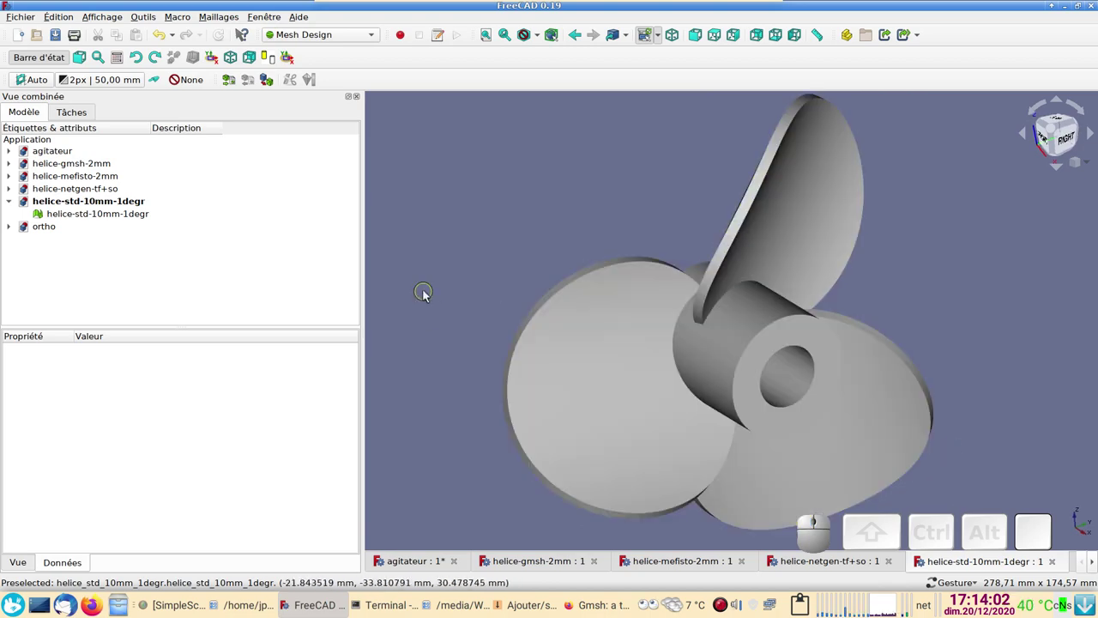
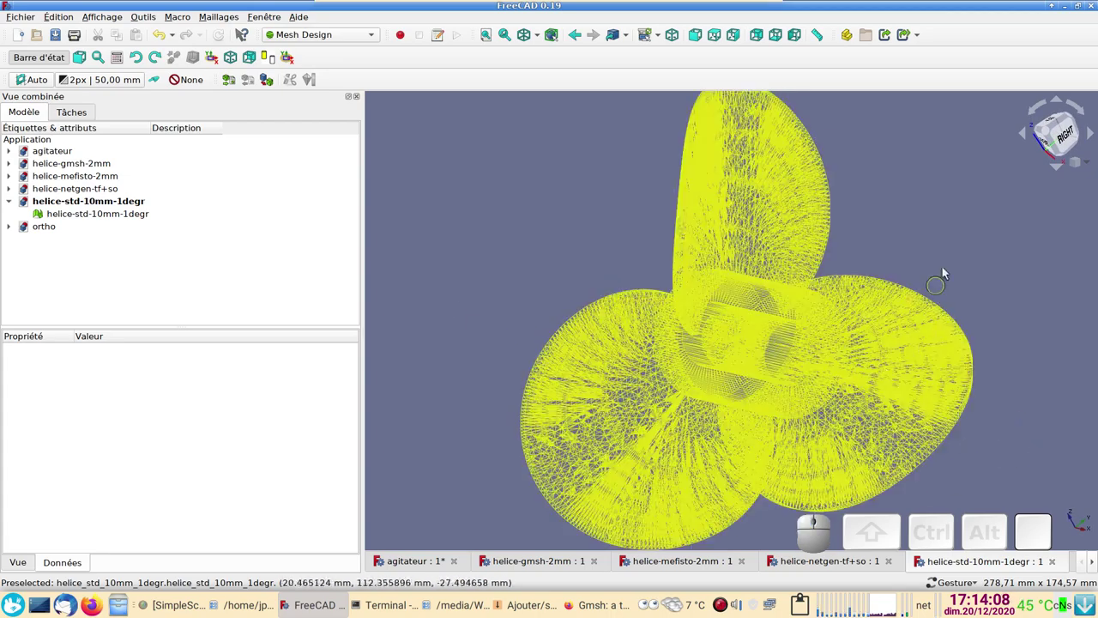
pyautogui.moveTo(887, 167); pyautogui.dragTo(821, 254)
pyautogui.press('0')
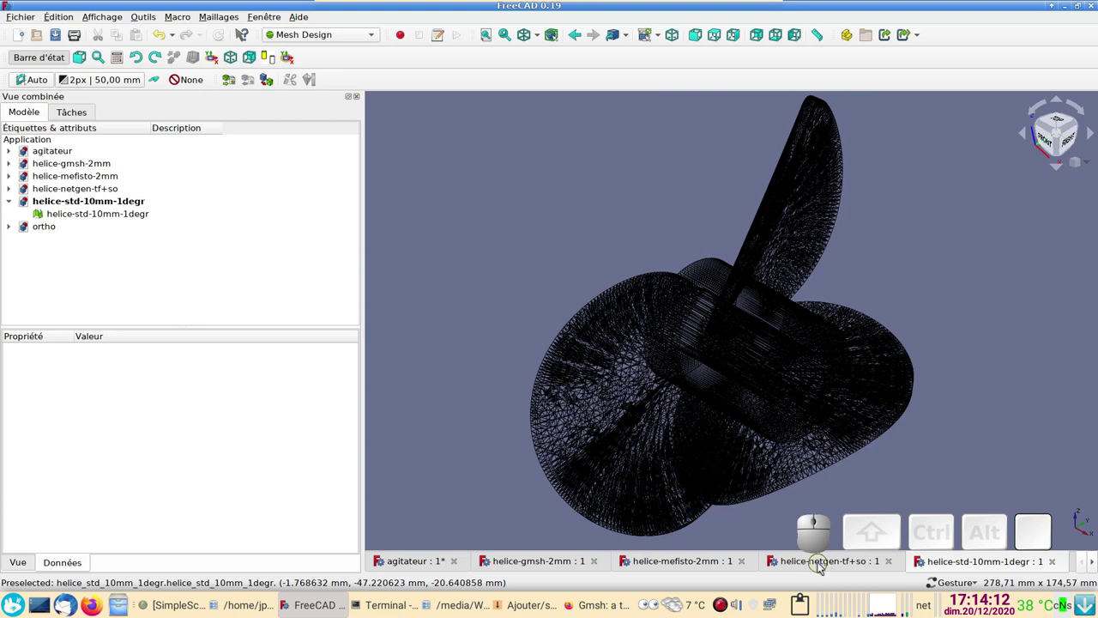
# Pass through the Netgen document to helice-gmsh-2mm in isometric view, then bring up gmsh.info
pyautogui.click(824, 564)
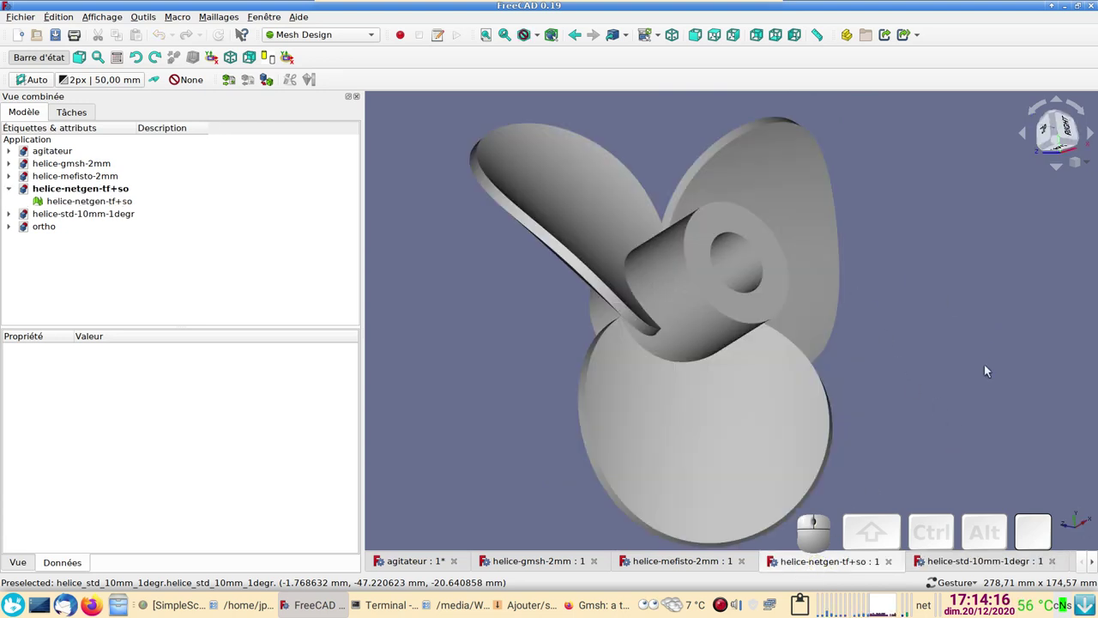
pyautogui.press('0')
pyautogui.moveTo(696, 480); pyautogui.dragTo(716, 534)
pyautogui.click(590, 563)
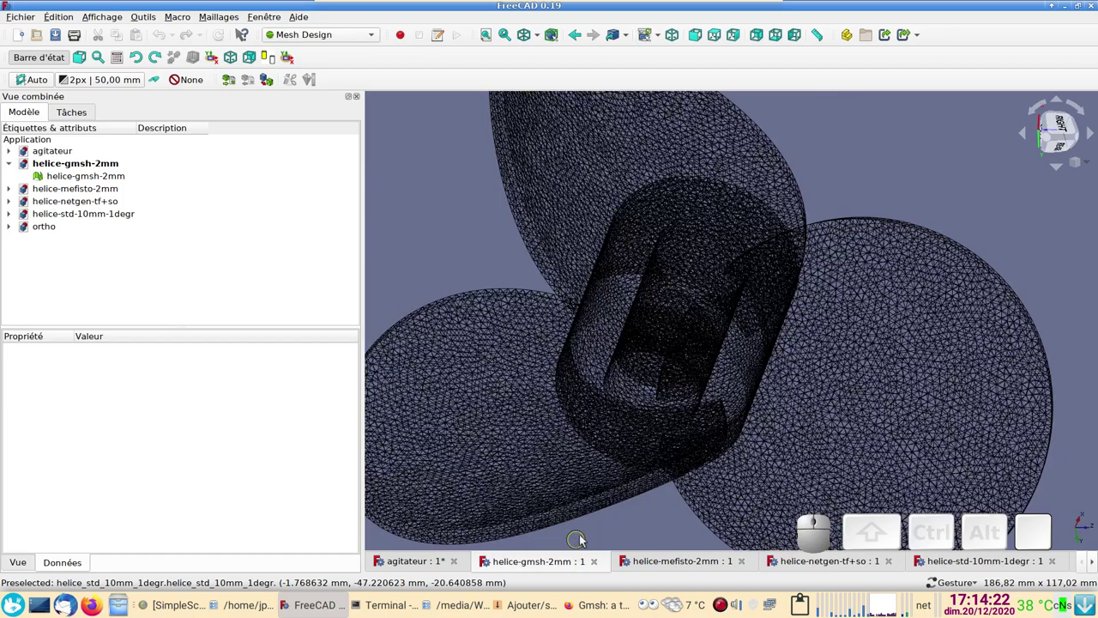
pyautogui.press('0')
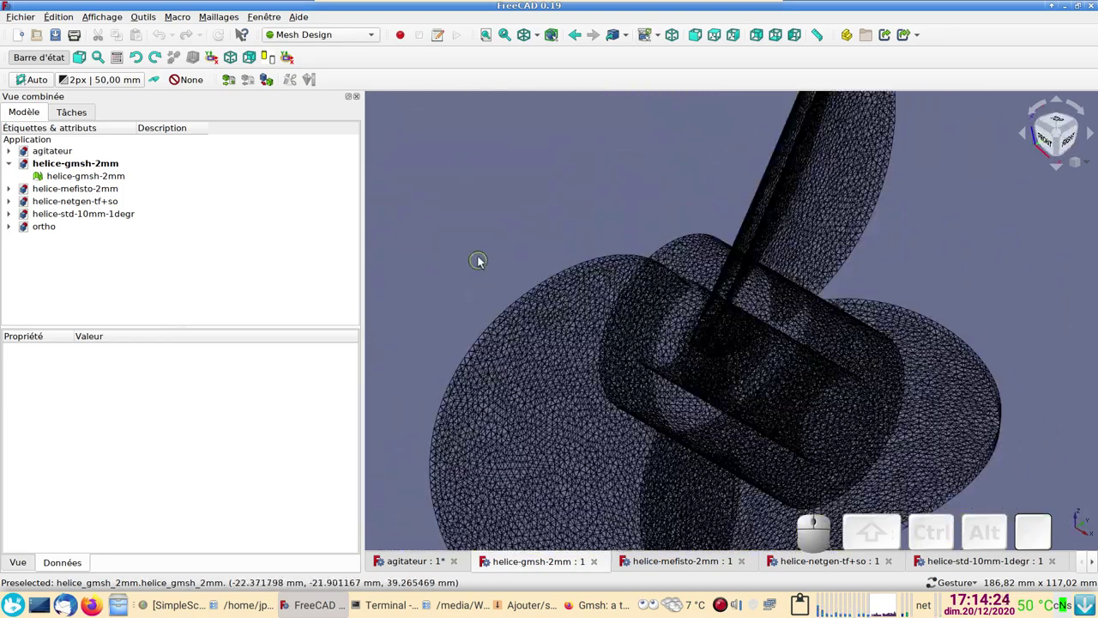
pyautogui.moveTo(478, 260); pyautogui.dragTo(449, 248)
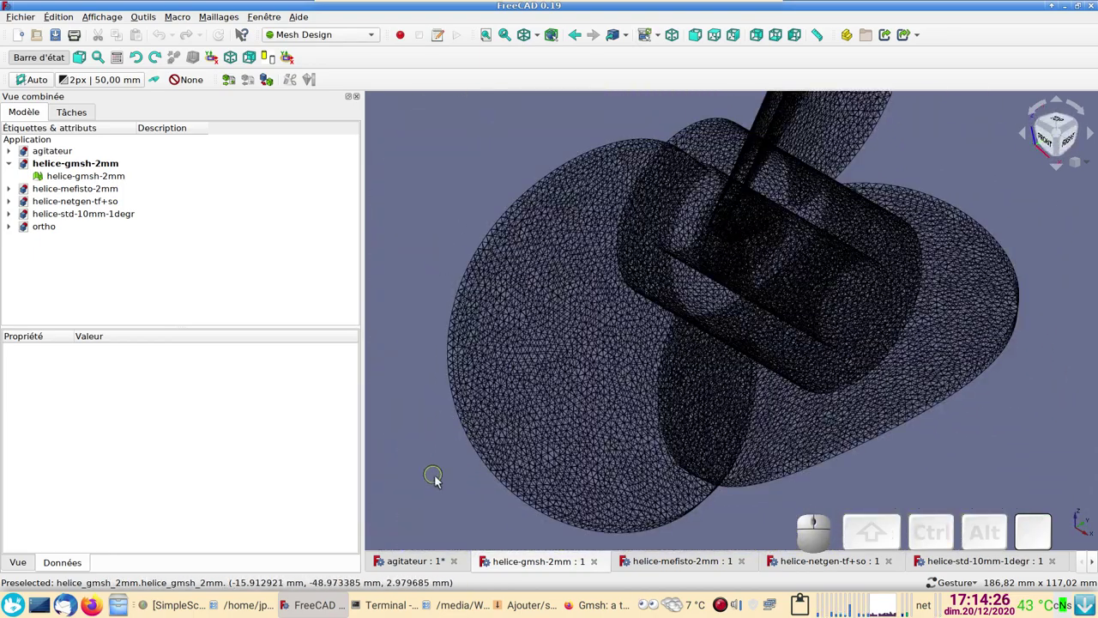
pyautogui.click(583, 608)
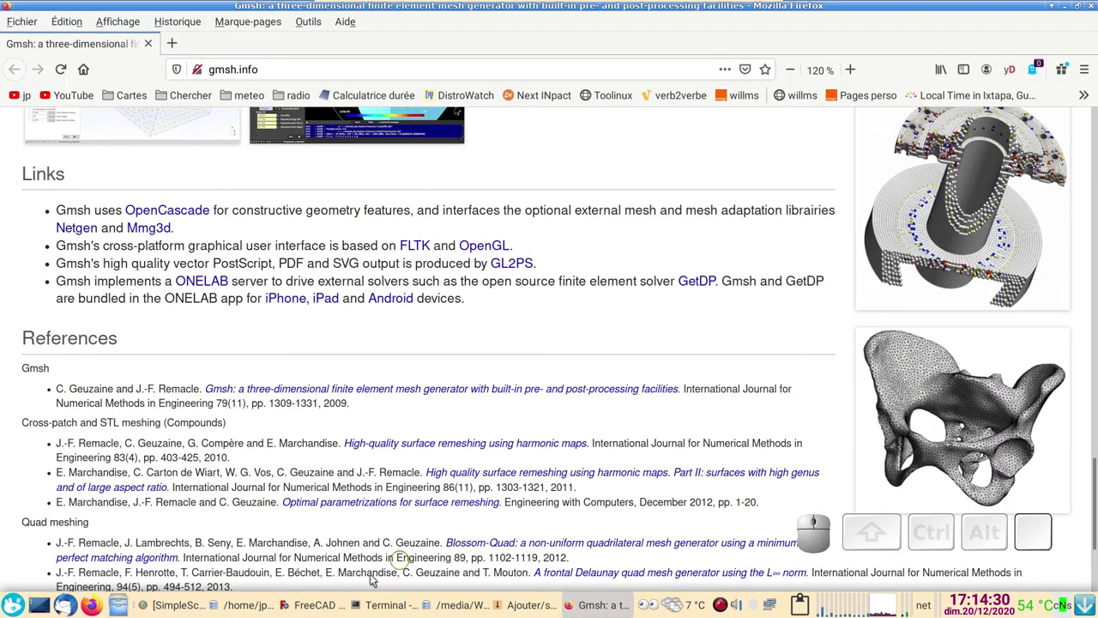
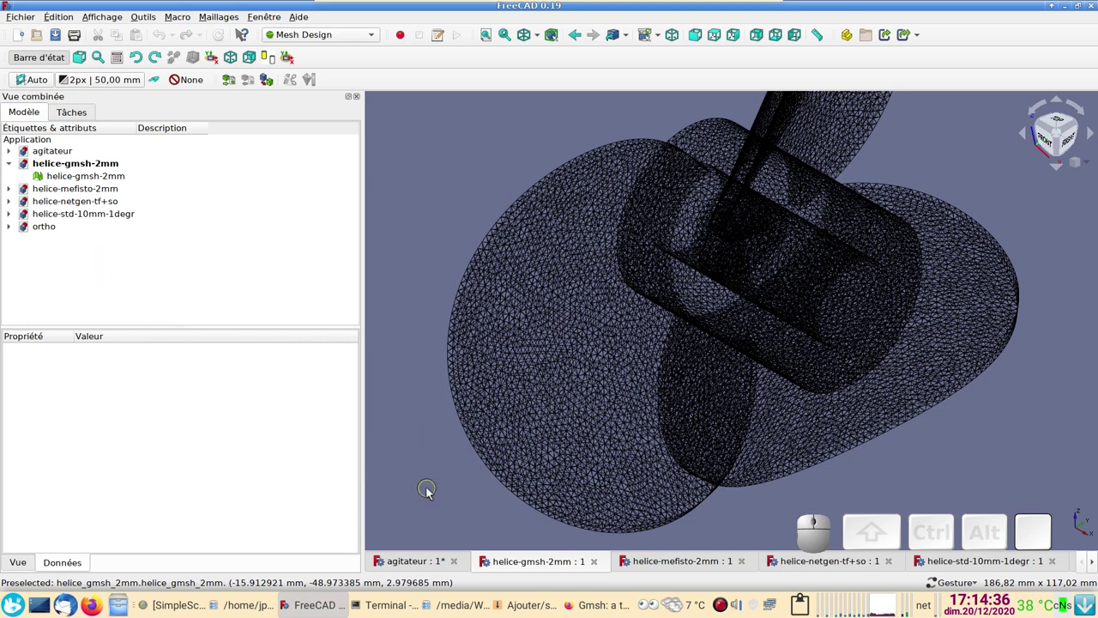
pyautogui.scroll(-3)
pyautogui.scroll(3)
pyautogui.moveTo(391, 347); pyautogui.dragTo(409, 389)
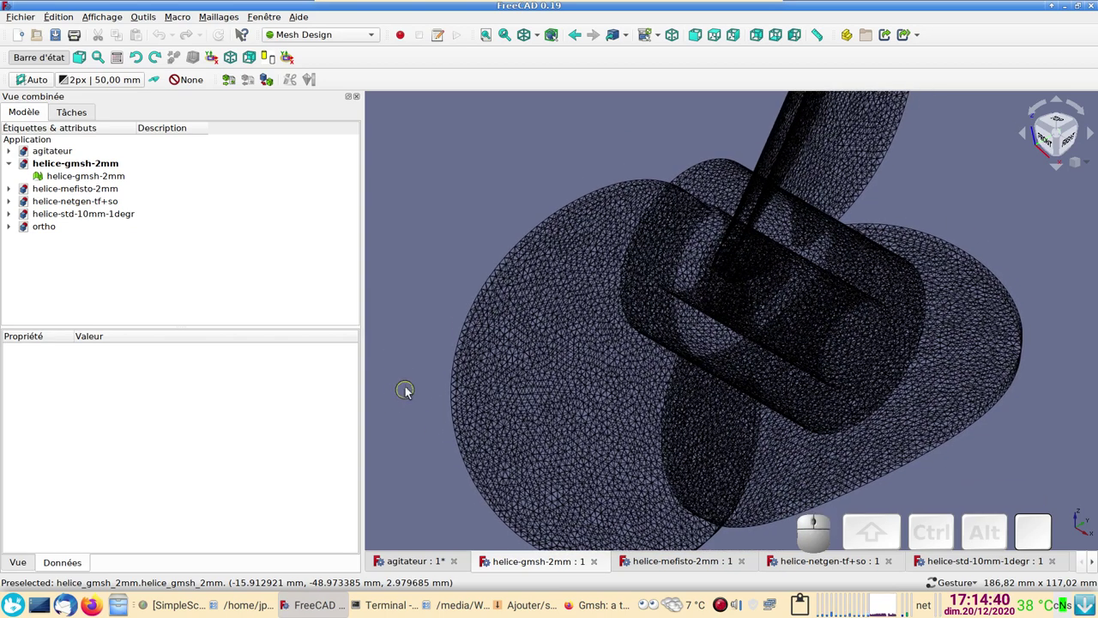